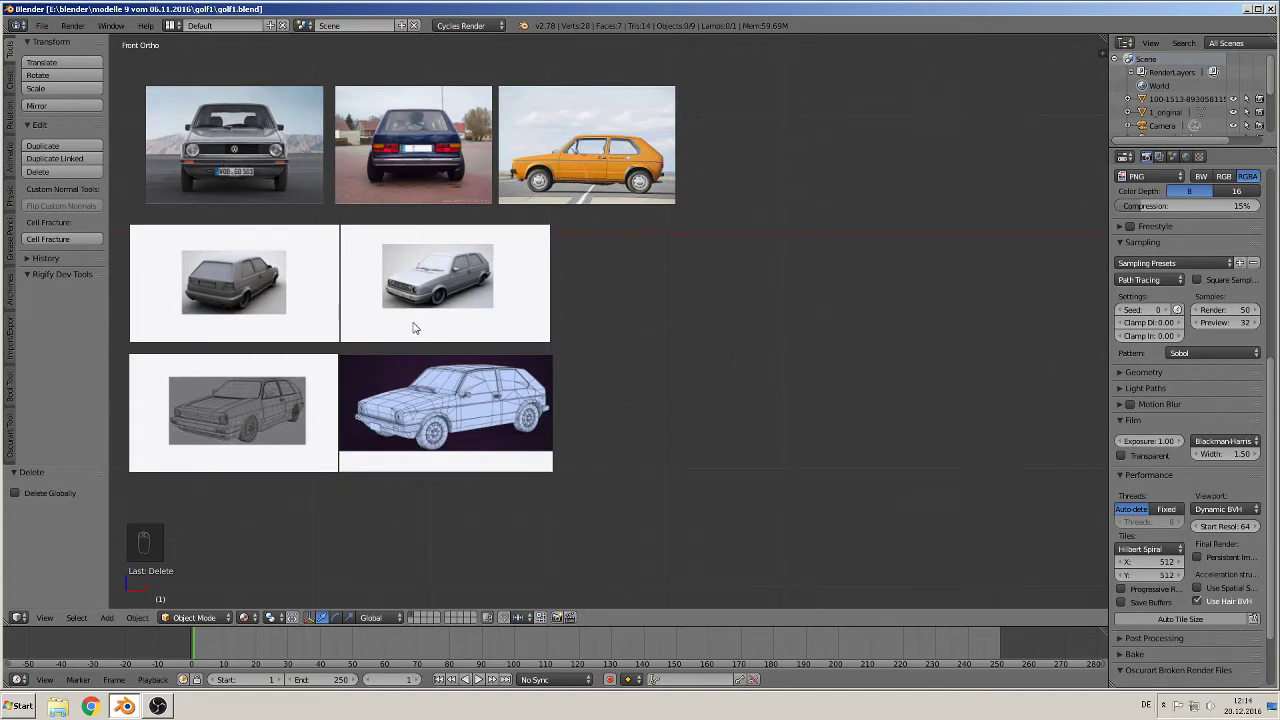
Step: Add a text object facing the front view and replace its default letters with 'Golf I'
{"action": "left_click", "coordinate": [109, 622]}
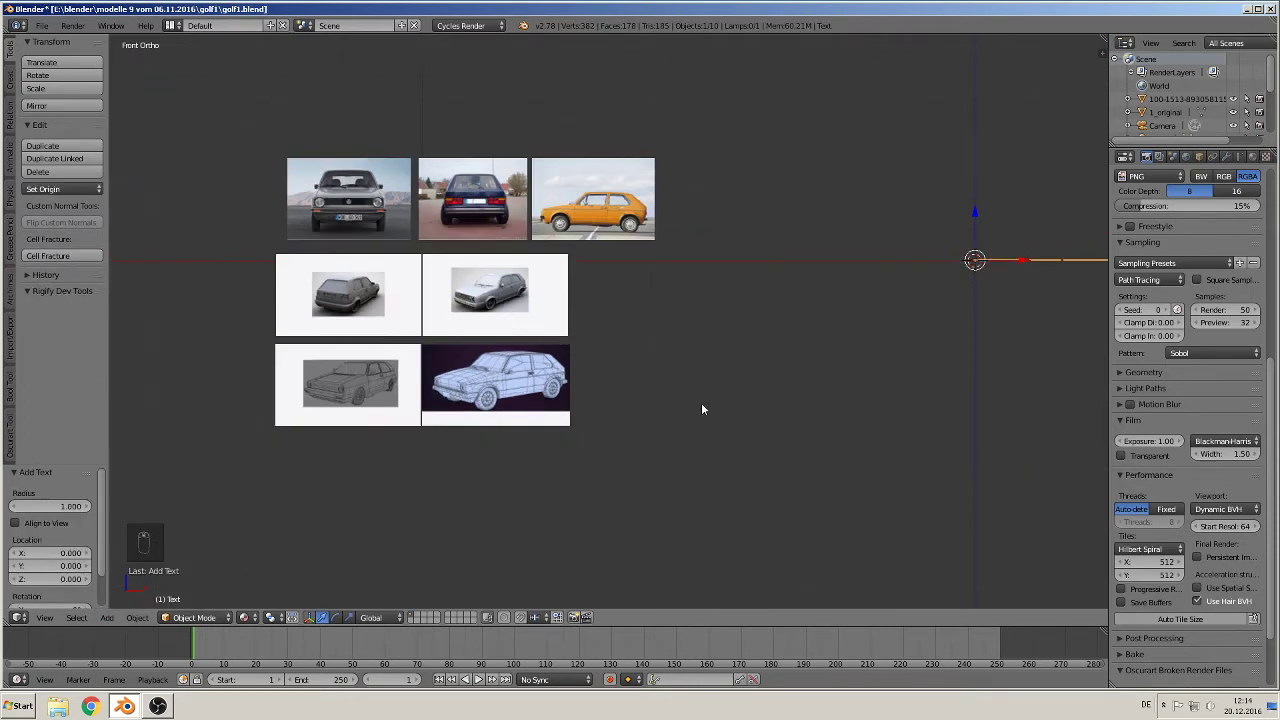
{"action": "key", "text": "r"}
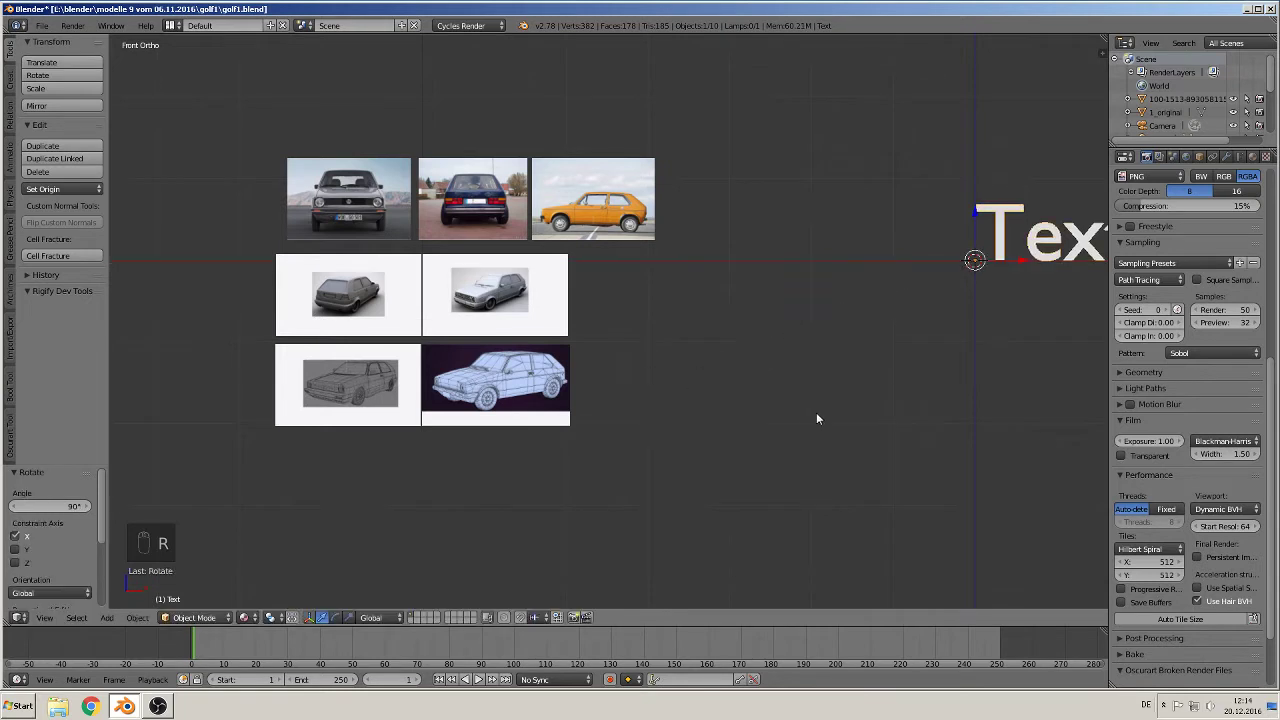
{"action": "key", "text": "Tab"}
{"action": "key", "text": "BackSpace"}
{"action": "key", "text": "BackSpace"}
{"action": "key", "text": "BackSpace"}
{"action": "key", "text": "BackSpace"}
{"action": "key", "text": "shift+g"}
{"action": "key", "text": "o"}
{"action": "key", "text": "l"}
{"action": "key", "text": "f"}
{"action": "key", "text": "1"}
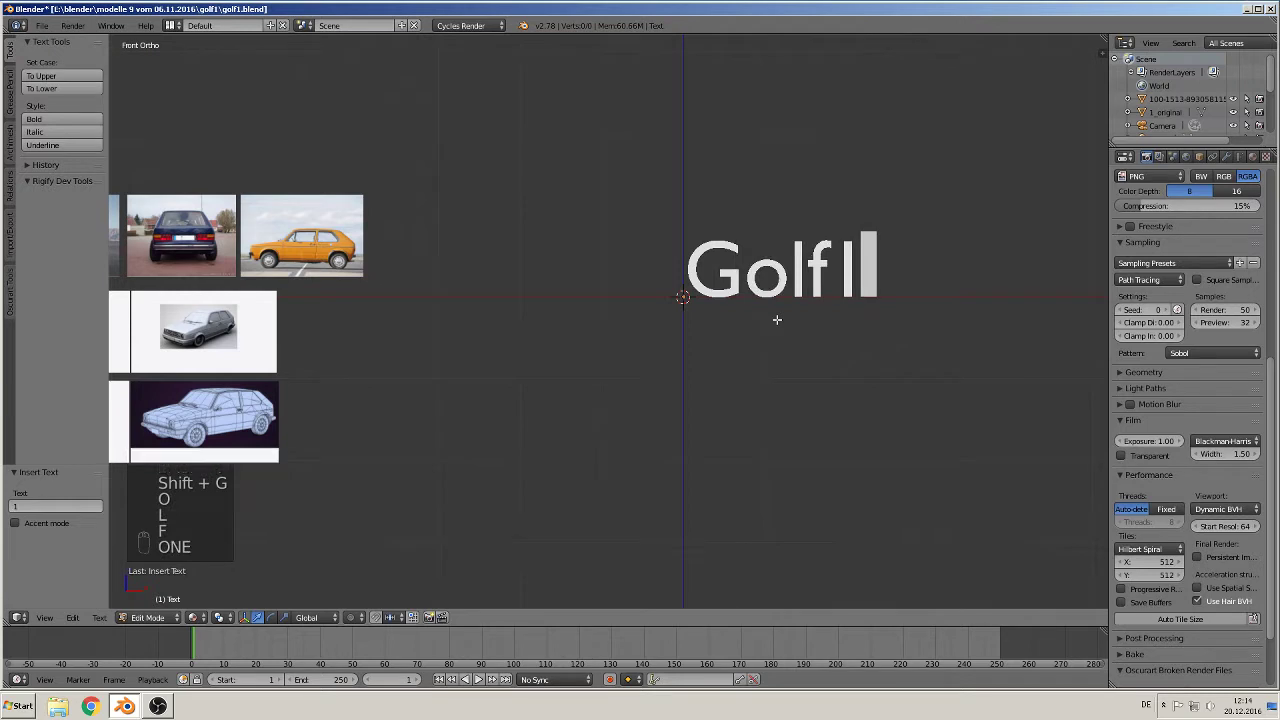
{"action": "key", "text": "Left"}
{"action": "key", "text": "space"}
{"action": "key", "text": "Right"}
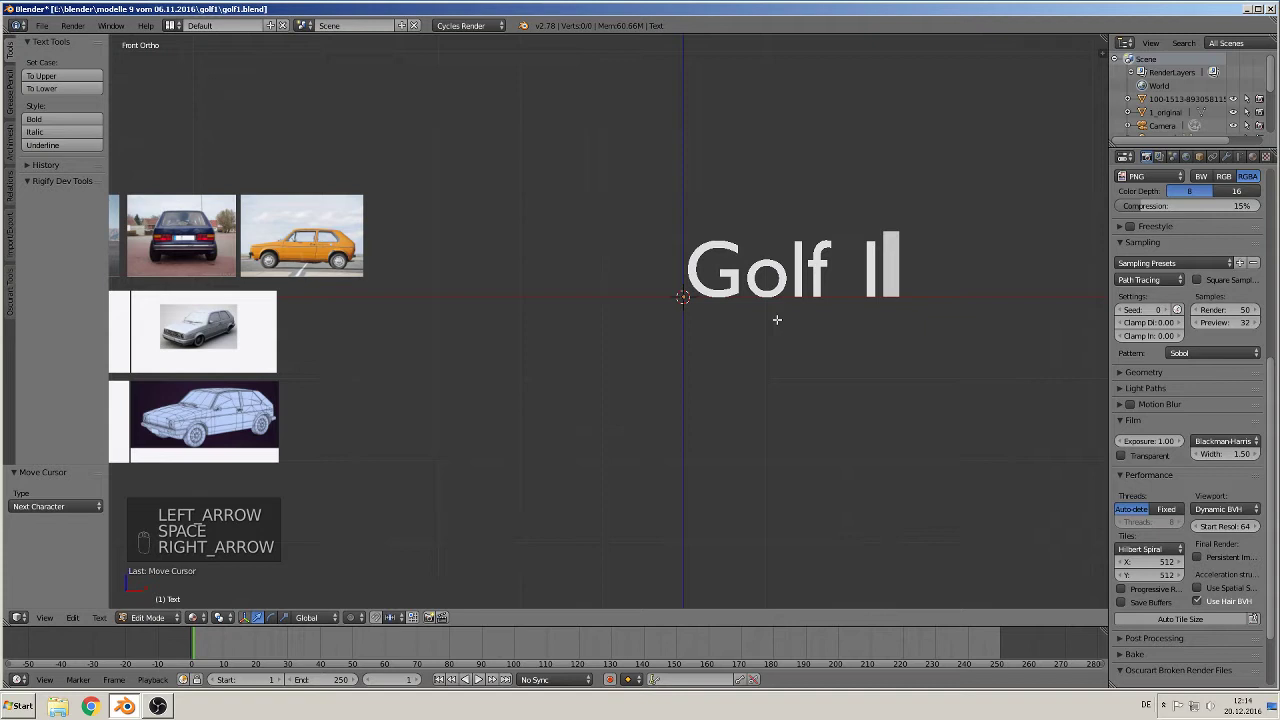
Step: Complete the title as 'Golf I blueprint' and move it up above the reference photos
{"action": "key", "text": "space"}
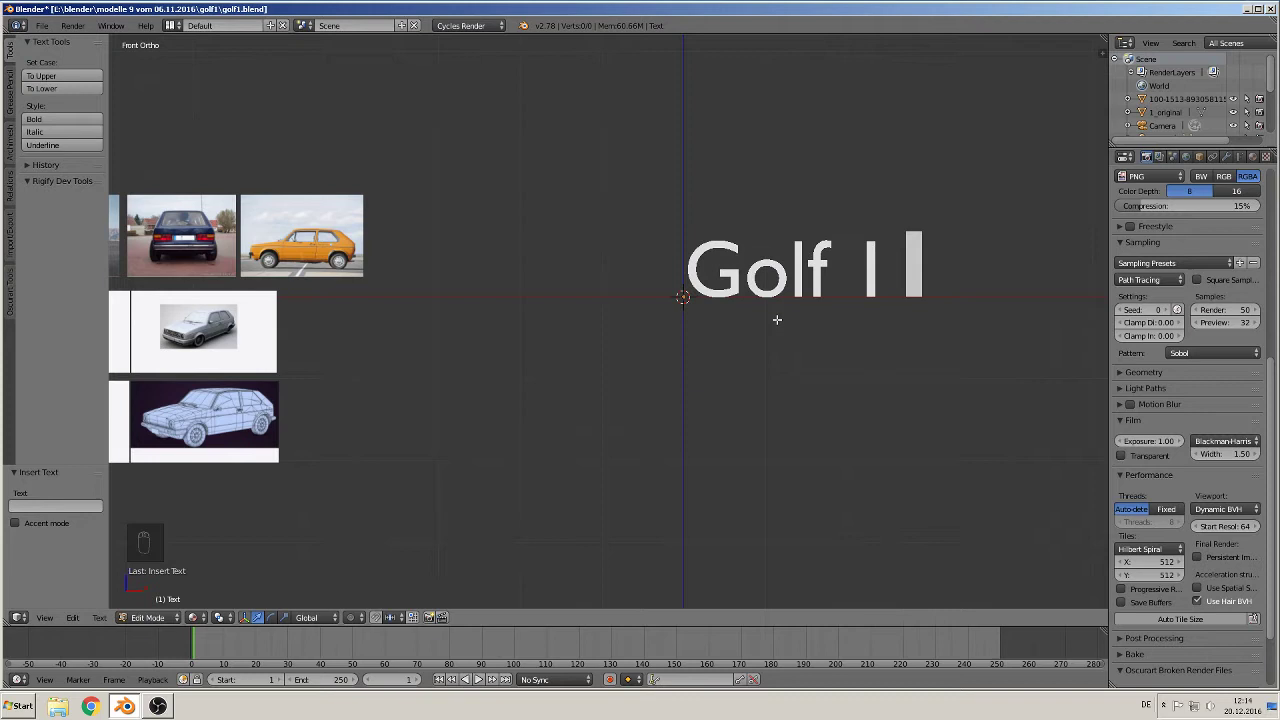
{"action": "key", "text": "b"}
{"action": "key", "text": "l"}
{"action": "key", "text": "u"}
{"action": "key", "text": "e"}
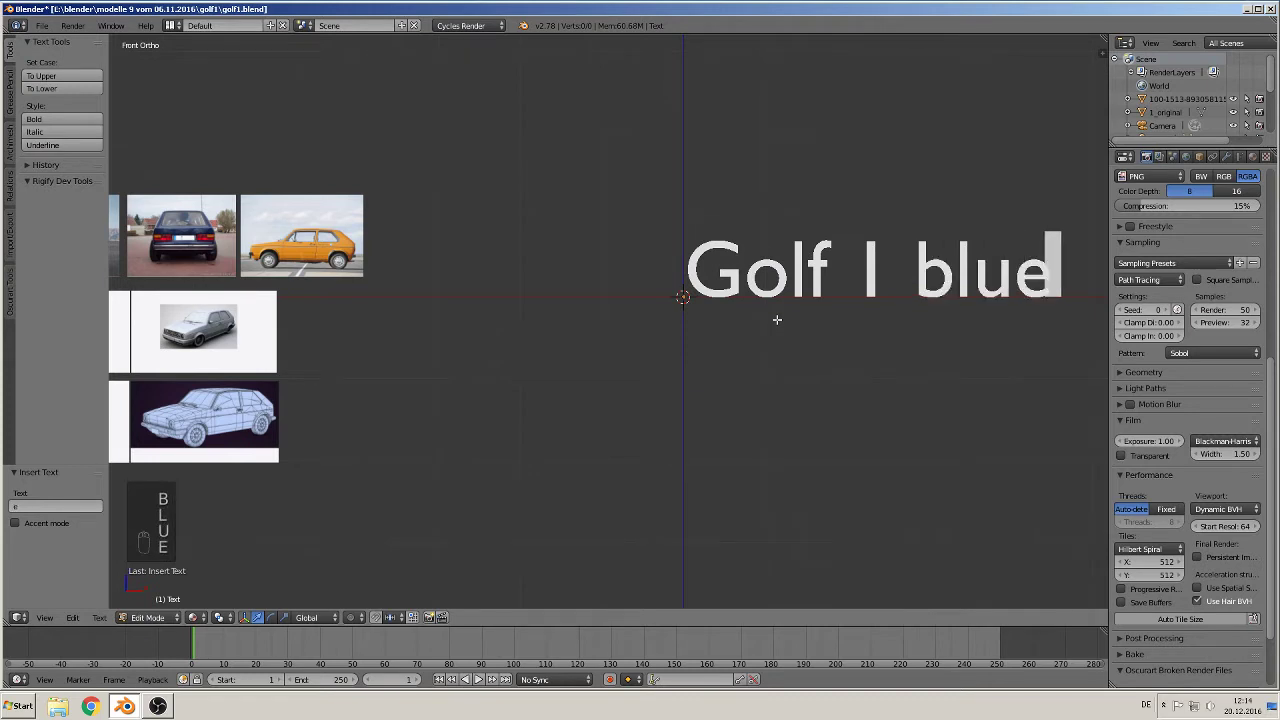
{"action": "key", "text": "p"}
{"action": "key", "text": "r"}
{"action": "key", "text": "i"}
{"action": "key", "text": "n"}
{"action": "key", "text": "t"}
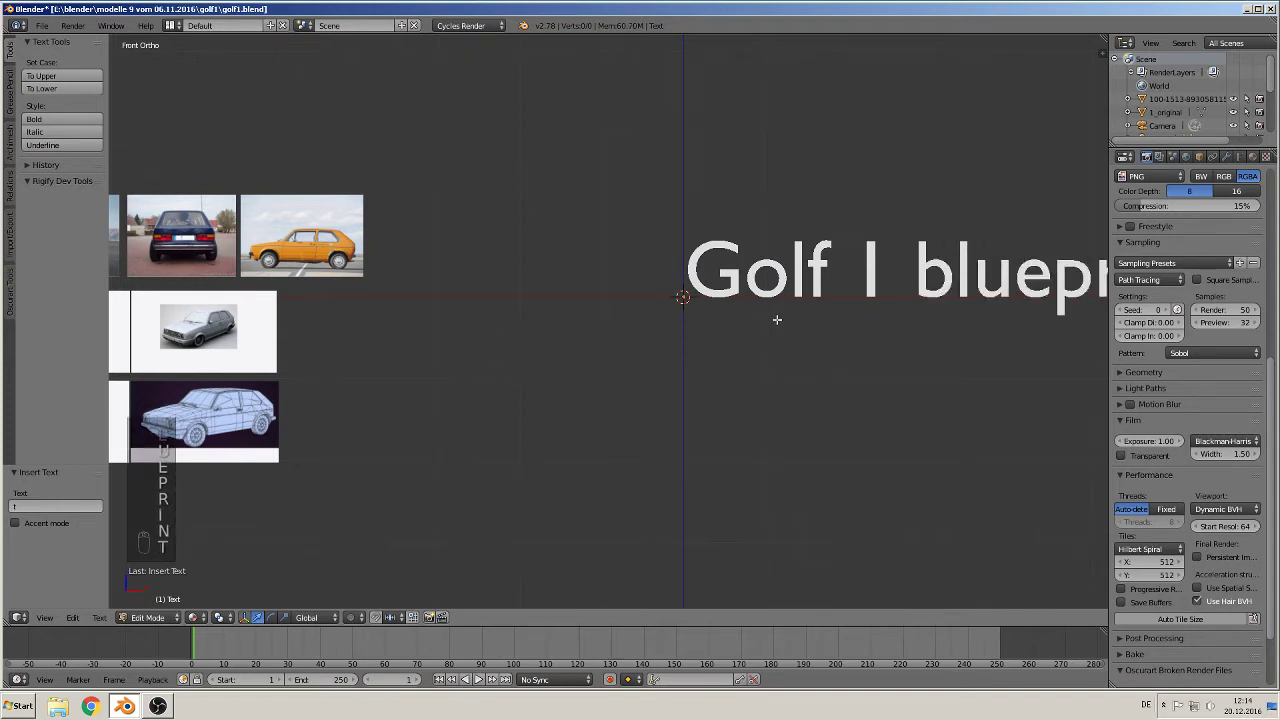
{"action": "key", "text": "Tab"}
{"action": "key", "text": "g"}
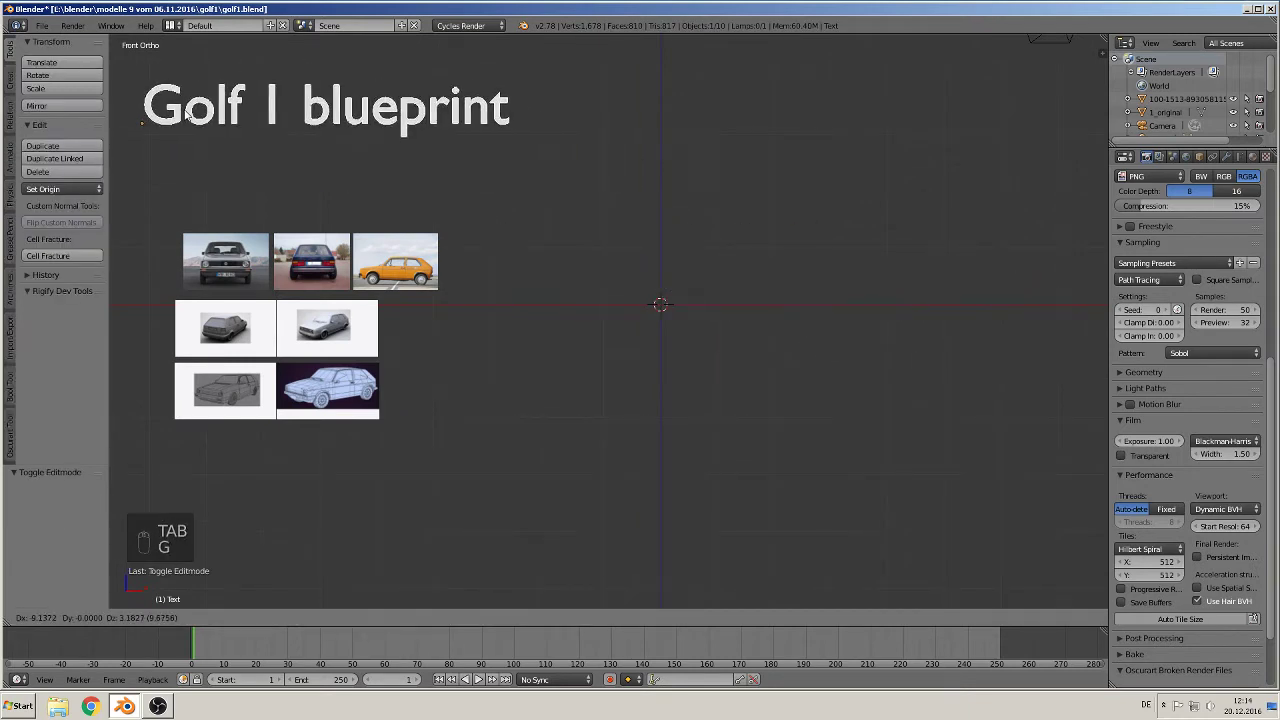
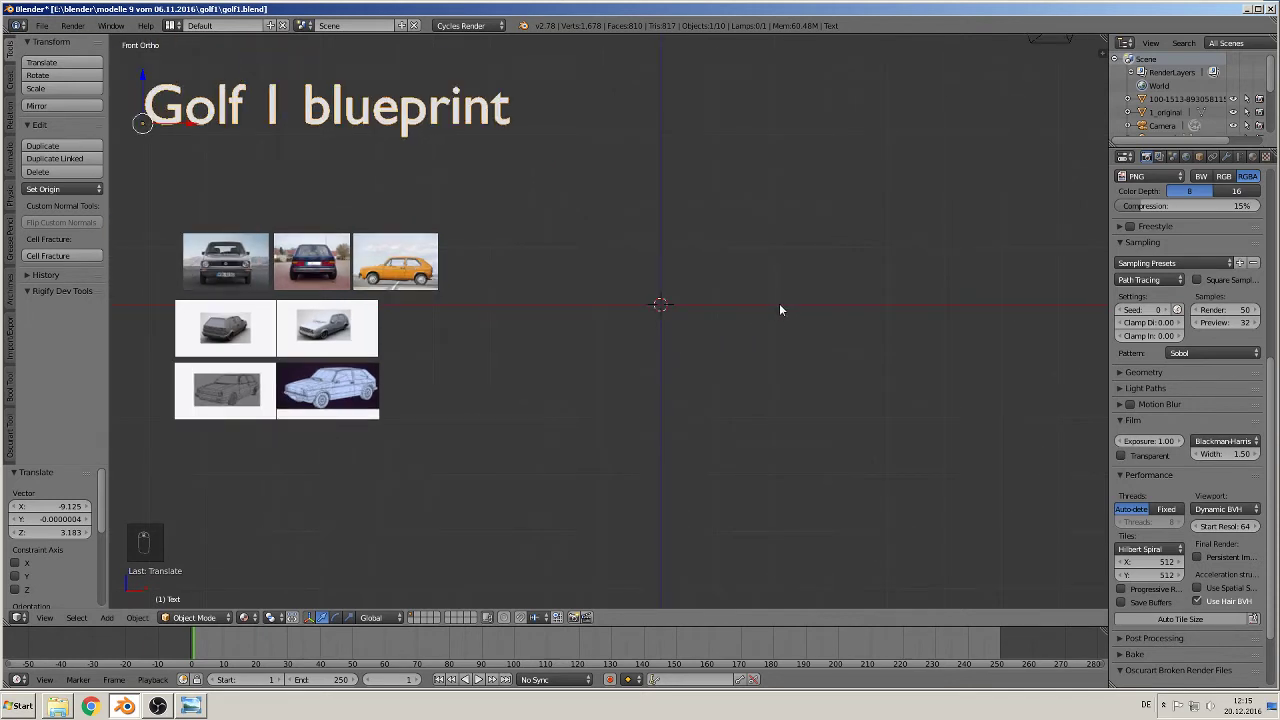
Step: Show the viewport's view properties with Background Images enabled, checking perspective and front orthographic view
{"action": "key", "text": "n"}
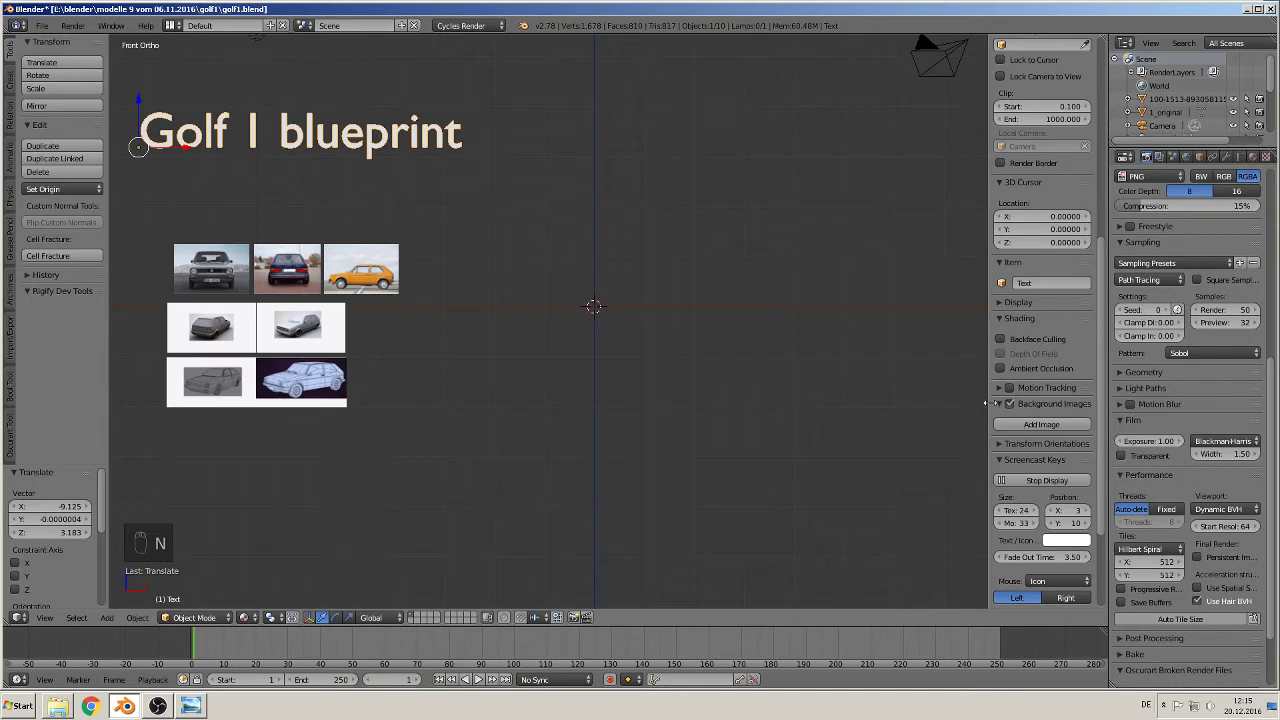
{"action": "left_click_drag", "start_coordinate": [998, 404], "coordinate": [1011, 404]}
{"action": "left_click_drag", "start_coordinate": [1012, 400], "coordinate": [1049, 429]}
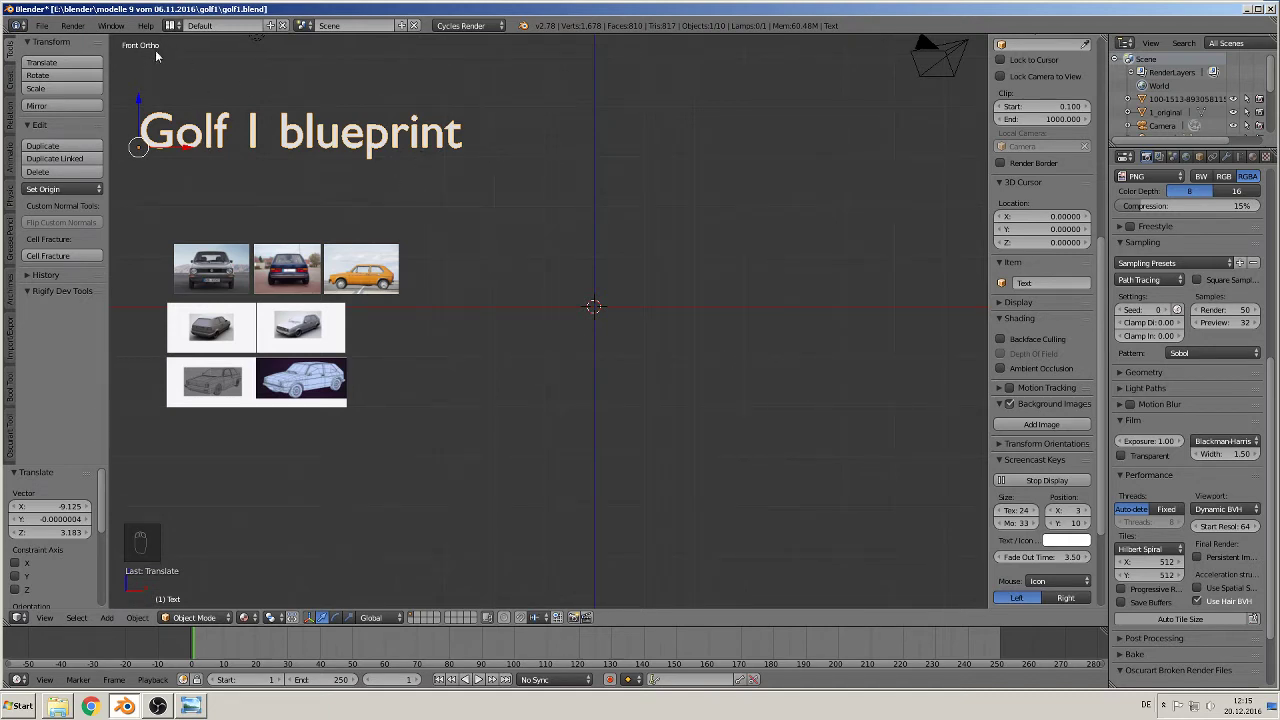
{"action": "key", "text": "KP_5"}
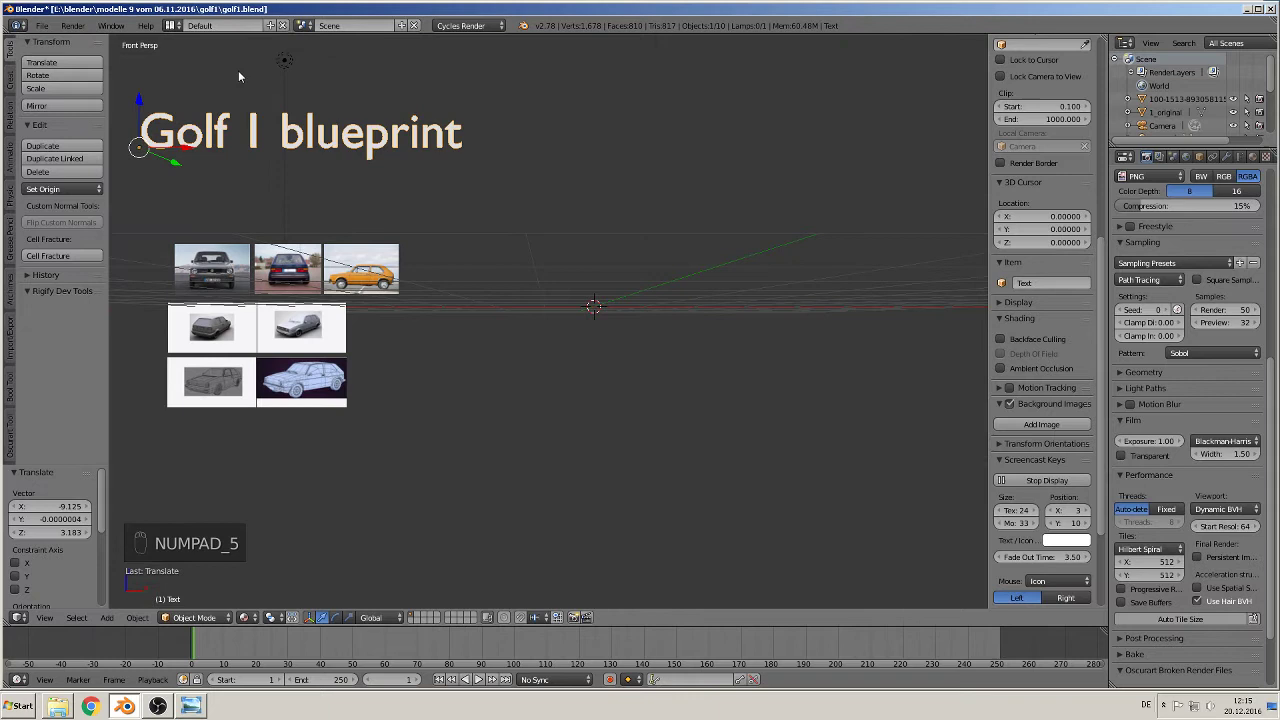
{"action": "key", "text": "KP_5"}
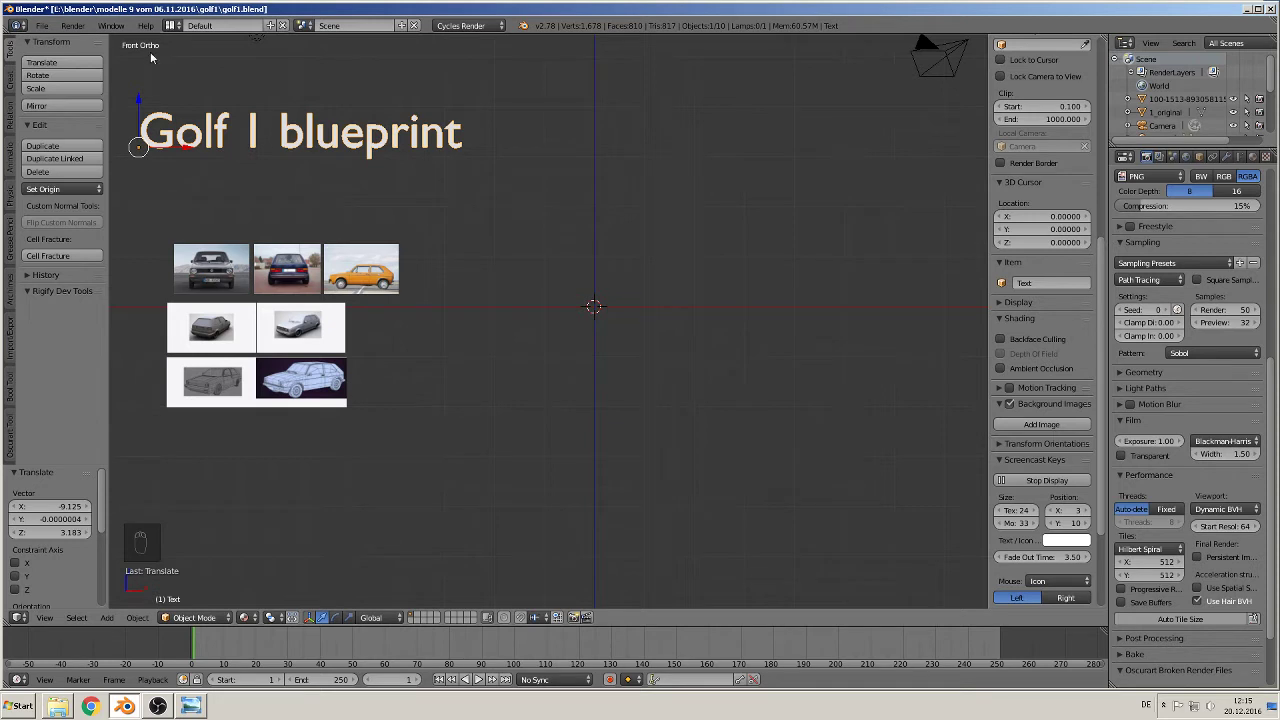
{"action": "key", "text": "KP_1"}
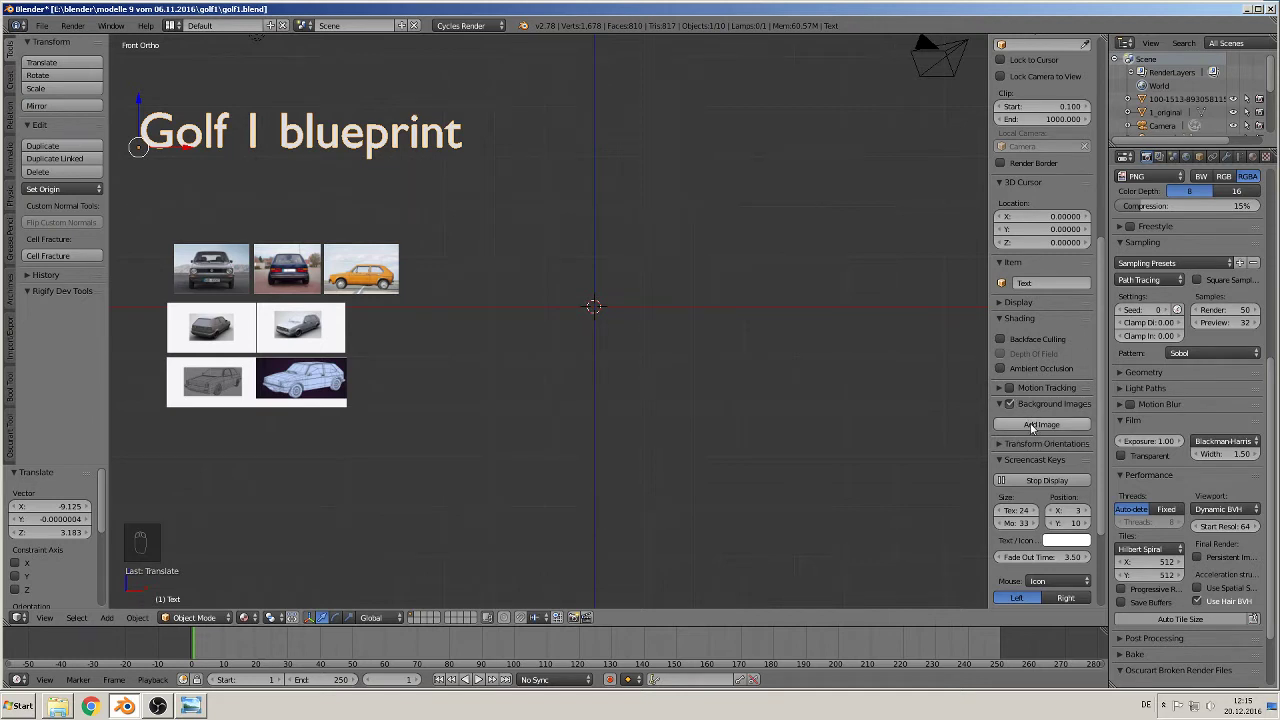
Step: Add the Golf blueprint as a half-opacity background image on the Front axis and pan over it
{"action": "left_click_drag", "start_coordinate": [1034, 428], "coordinate": [202, 122]}
{"action": "left_click_drag", "start_coordinate": [1067, 467], "coordinate": [932, 453]}
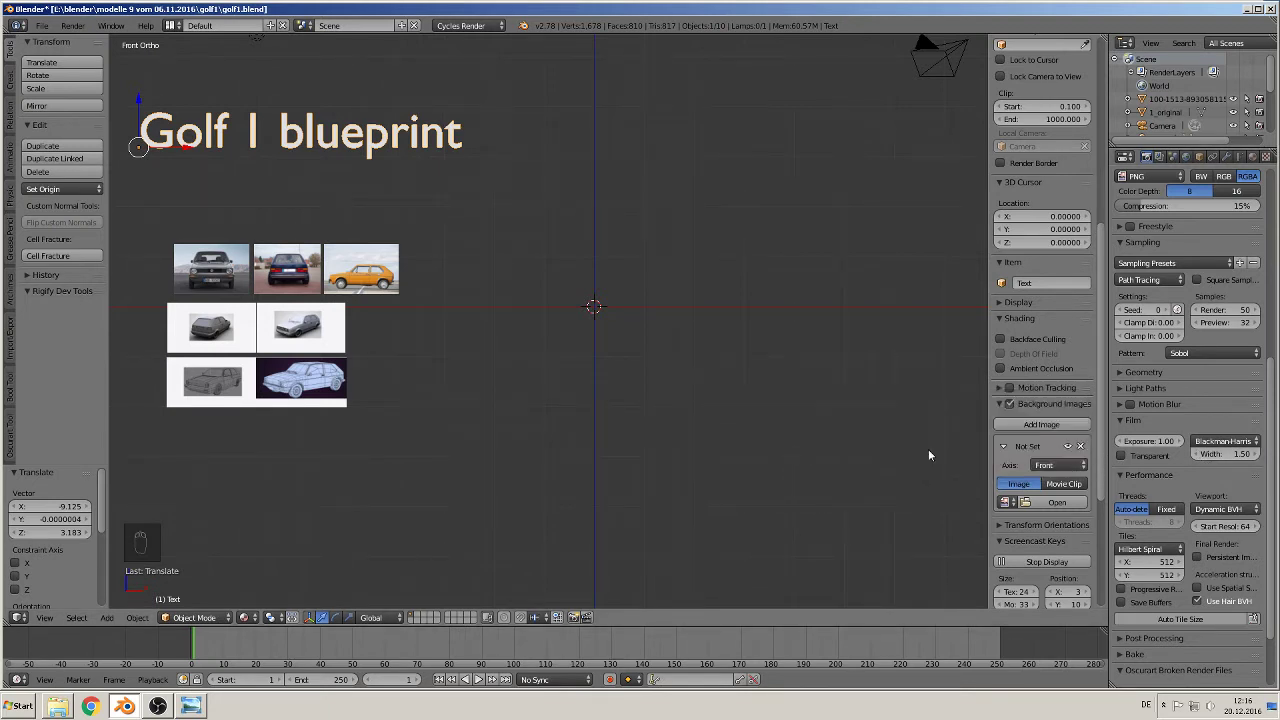
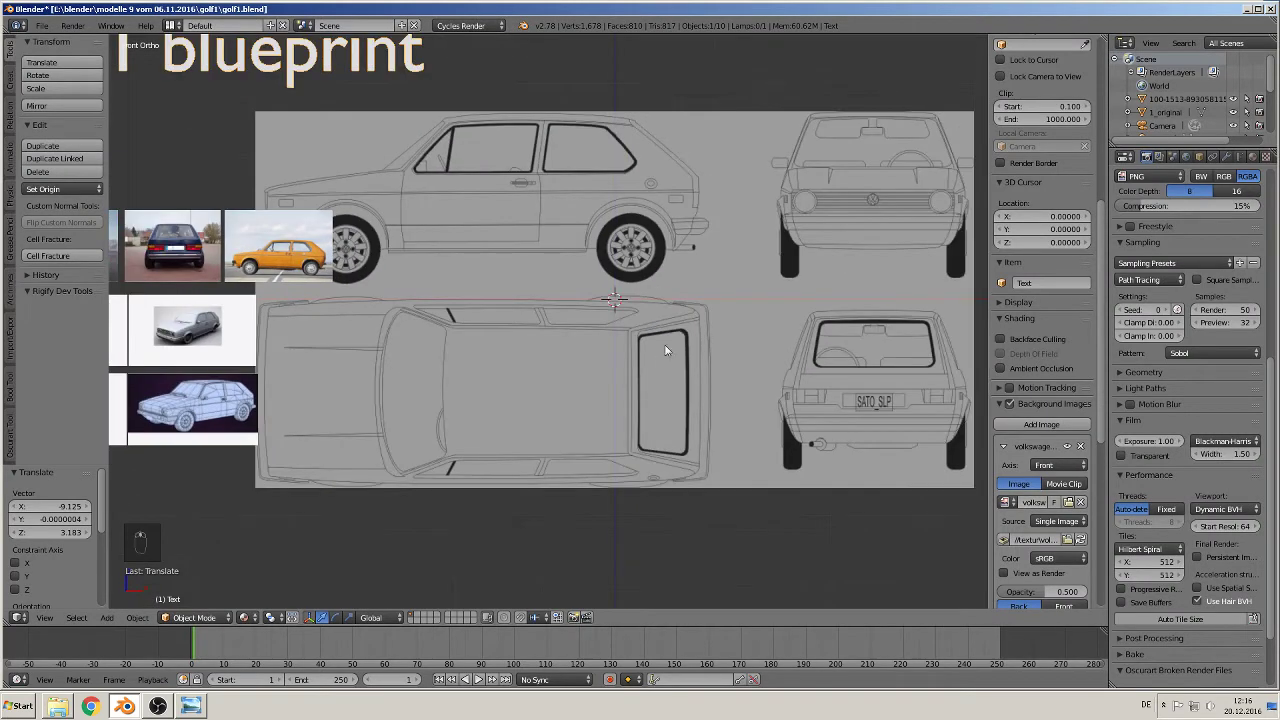
{"action": "middle_click", "coordinate": [558, 398]}
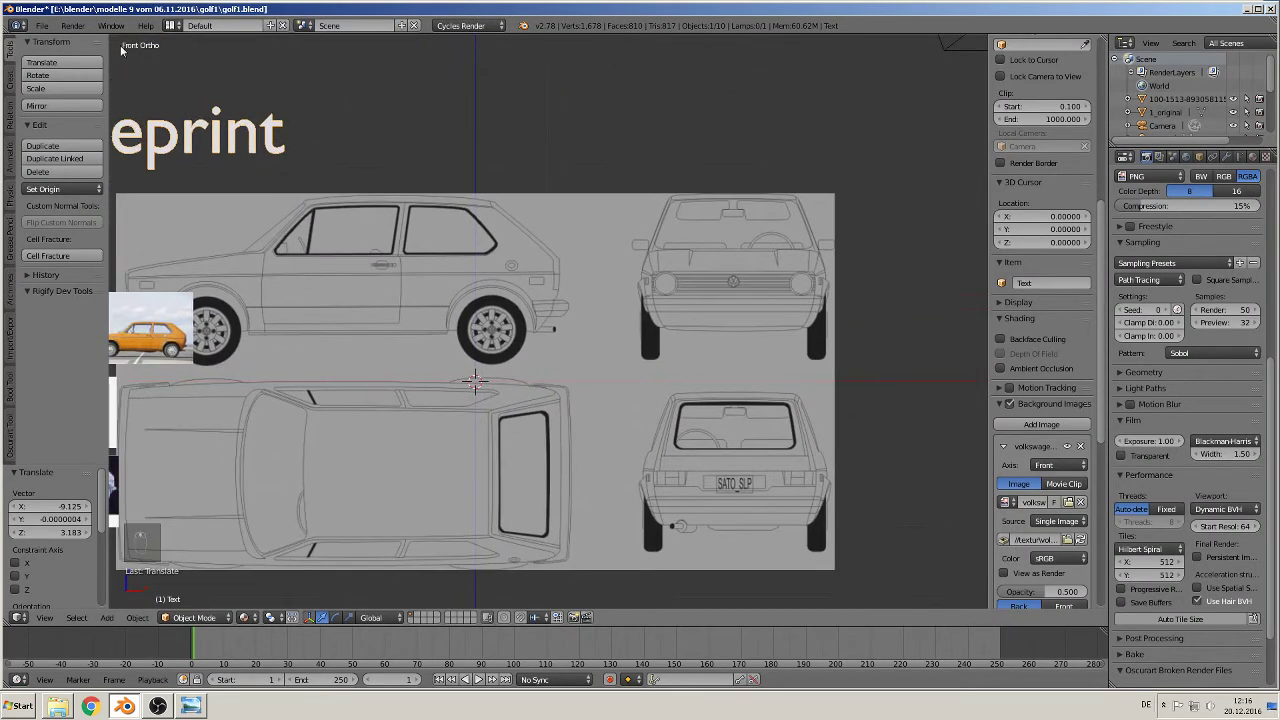
{"action": "left_click", "coordinate": [125, 120]}
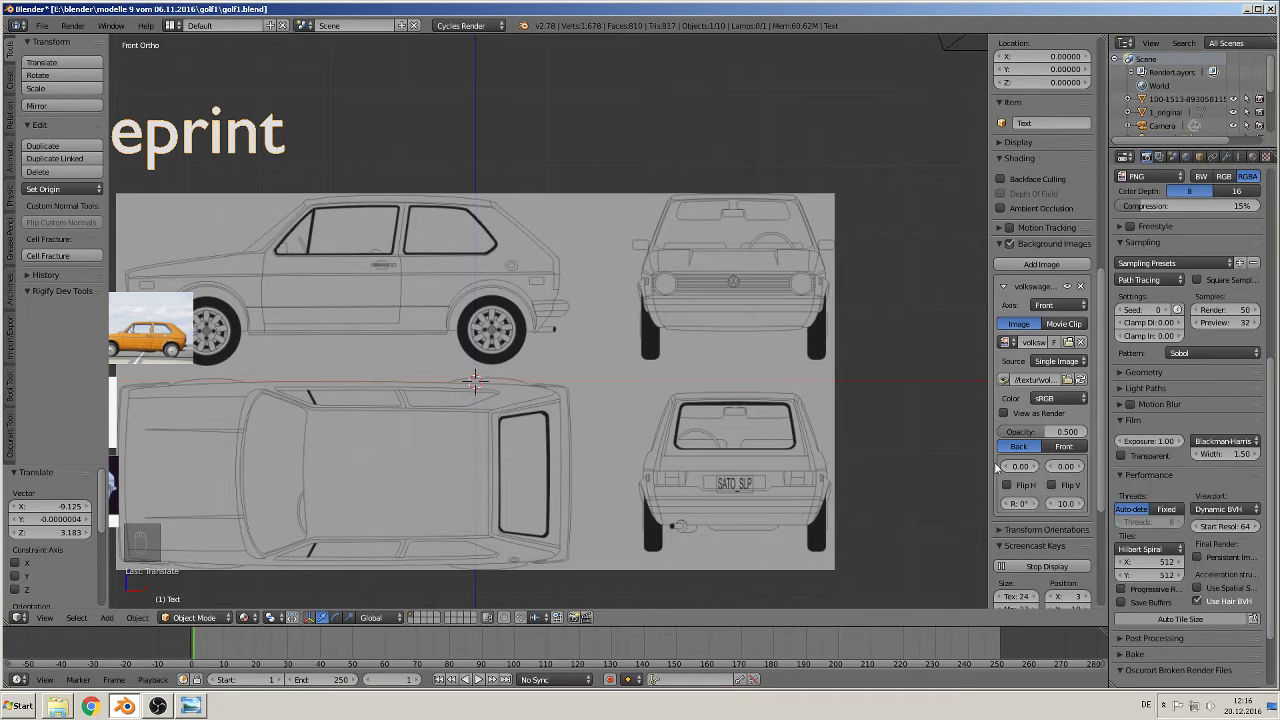
Step: Adjust the front blueprint's horizontal offset so the car's front outline centres on the origin
{"action": "left_click", "coordinate": [125, 120]}
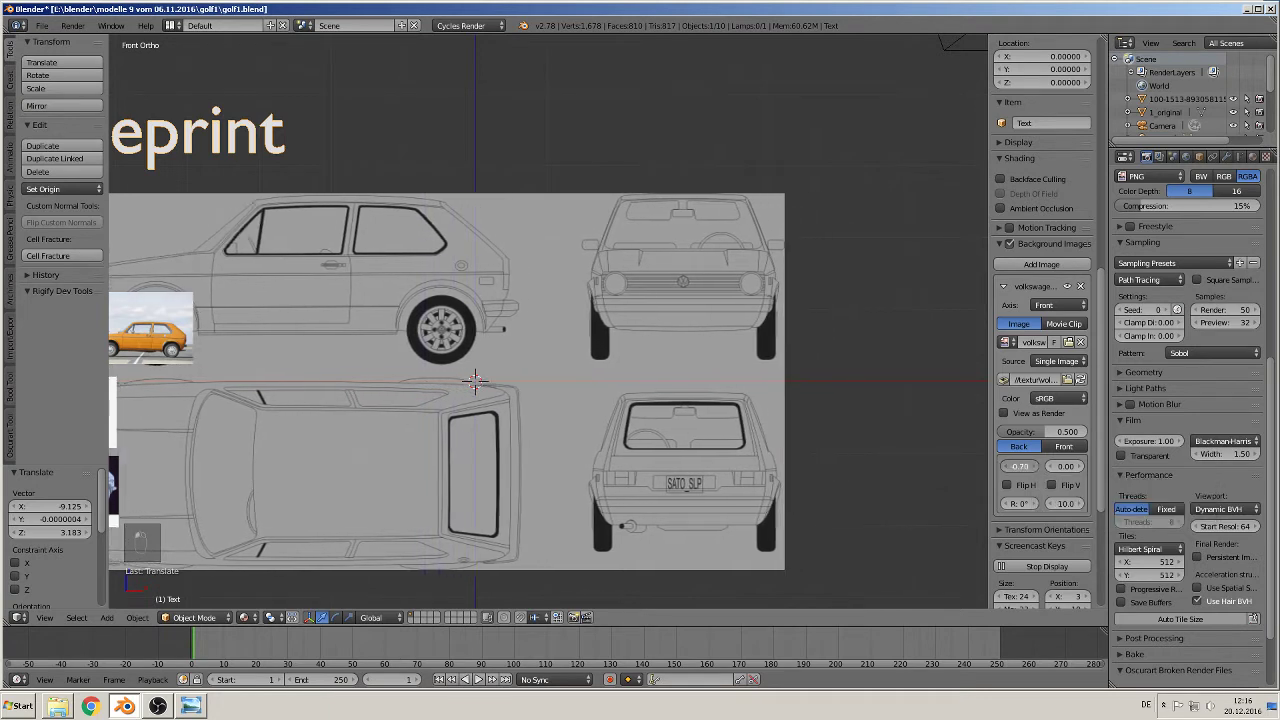
{"action": "left_click", "coordinate": [125, 120]}
{"action": "middle_click", "coordinate": [125, 120]}
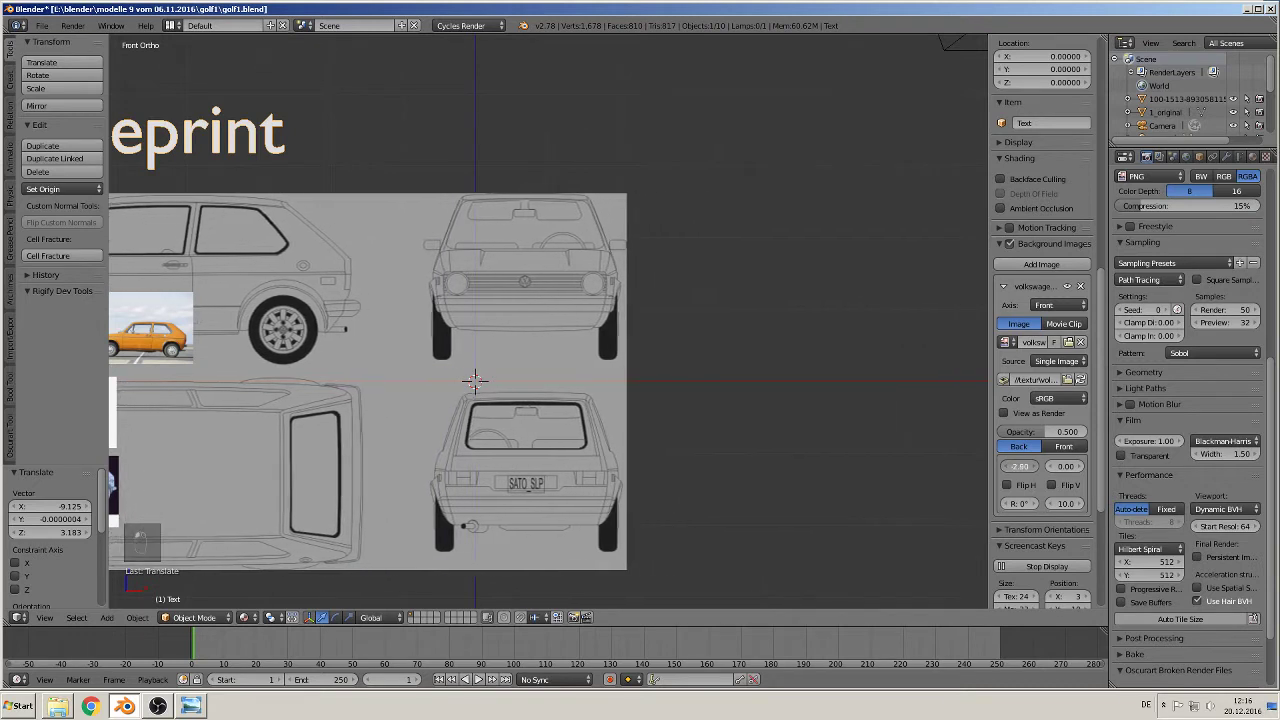
{"action": "left_click_drag", "start_coordinate": [125, 120], "coordinate": [125, 120]}
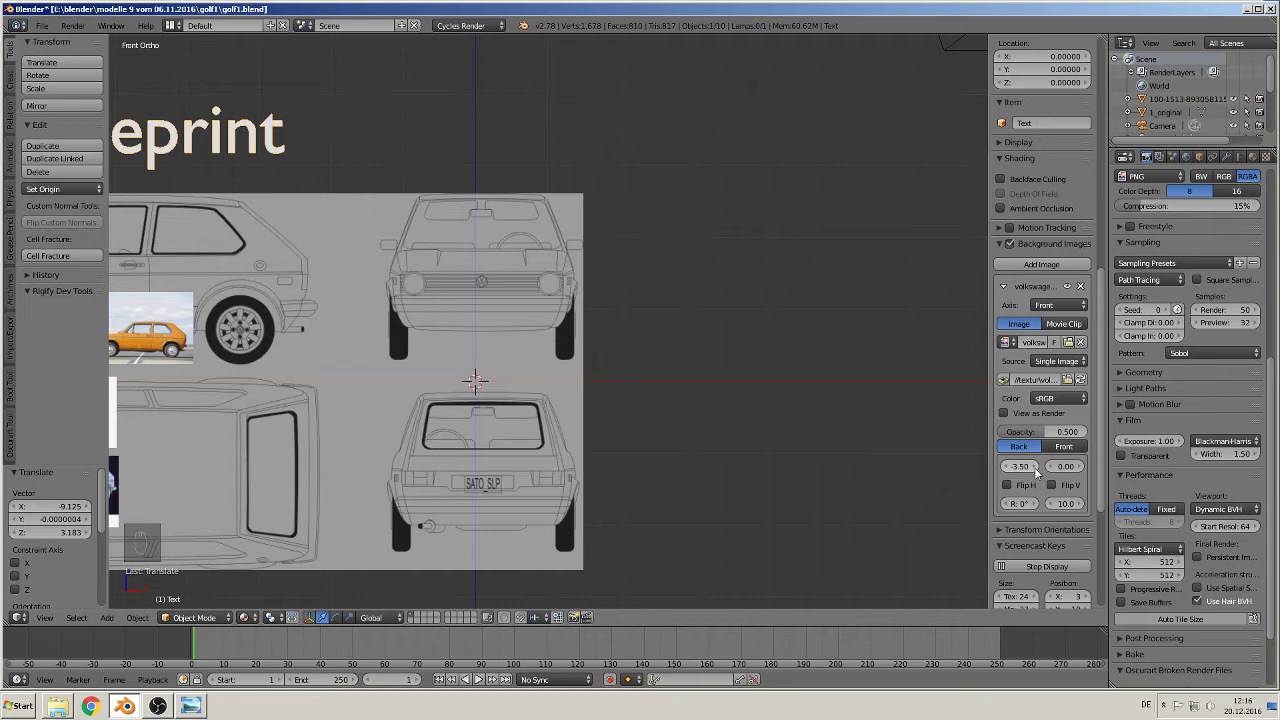
{"action": "left_click_drag", "start_coordinate": [1010, 468], "coordinate": [767, 294]}
{"action": "left_click_drag", "start_coordinate": [768, 295], "coordinate": [618, 195]}
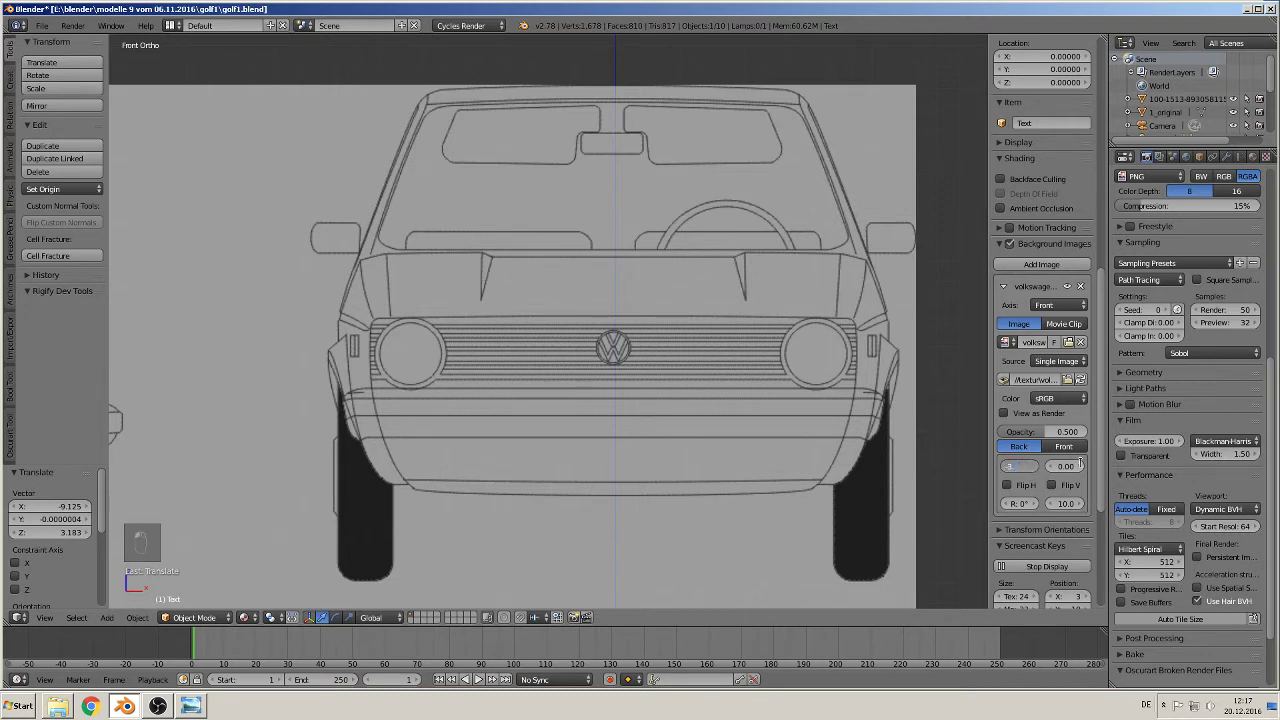
{"action": "key", "text": "5"}
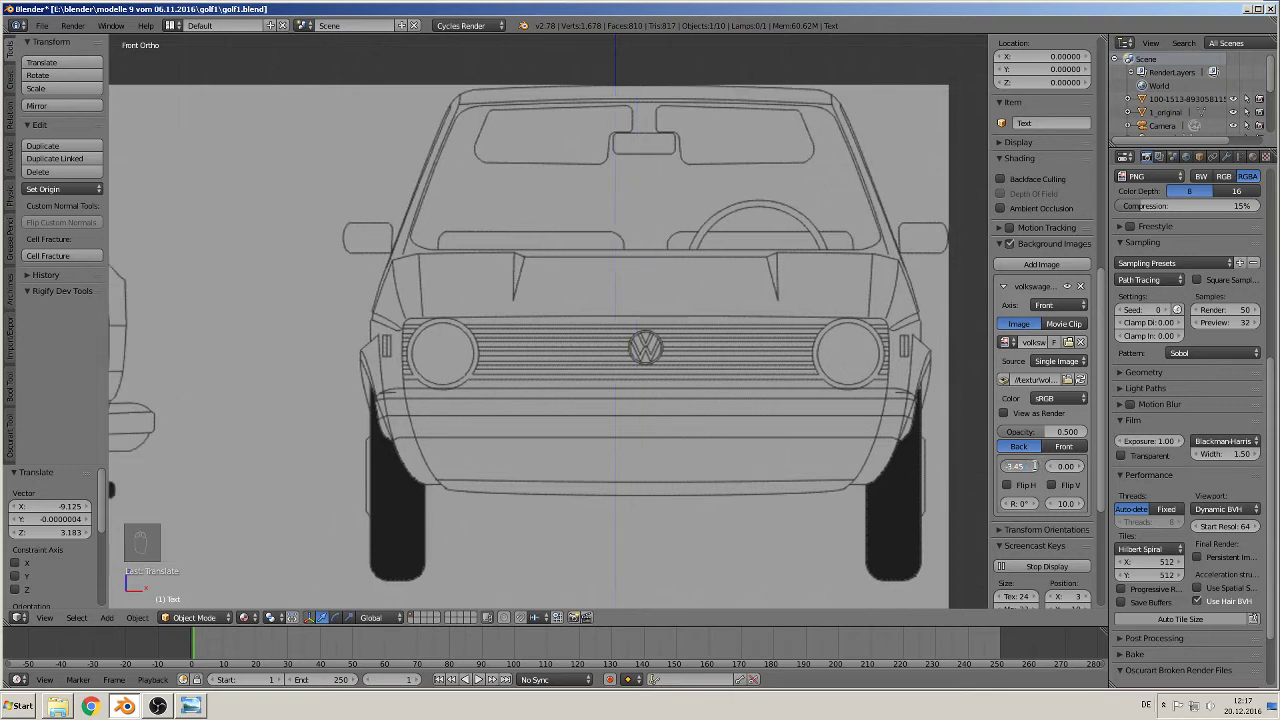
{"action": "key", "text": "BackSpace"}
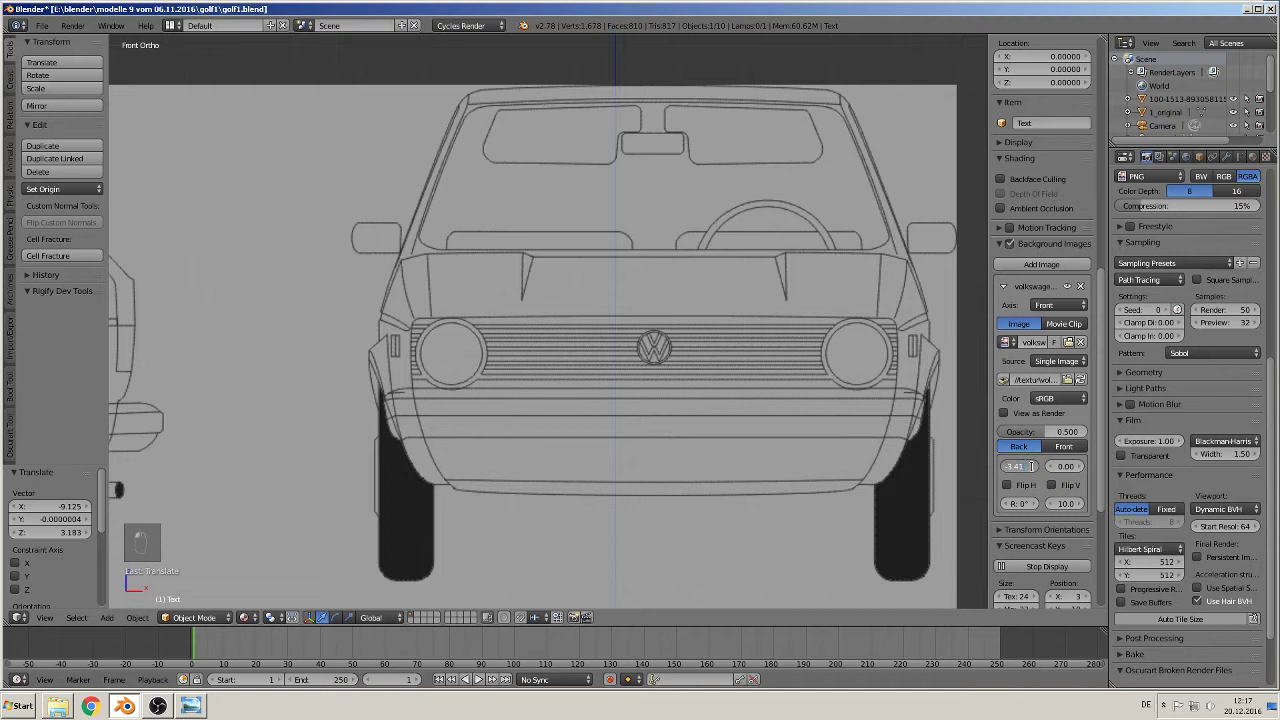
{"action": "key", "text": "BackSpace"}
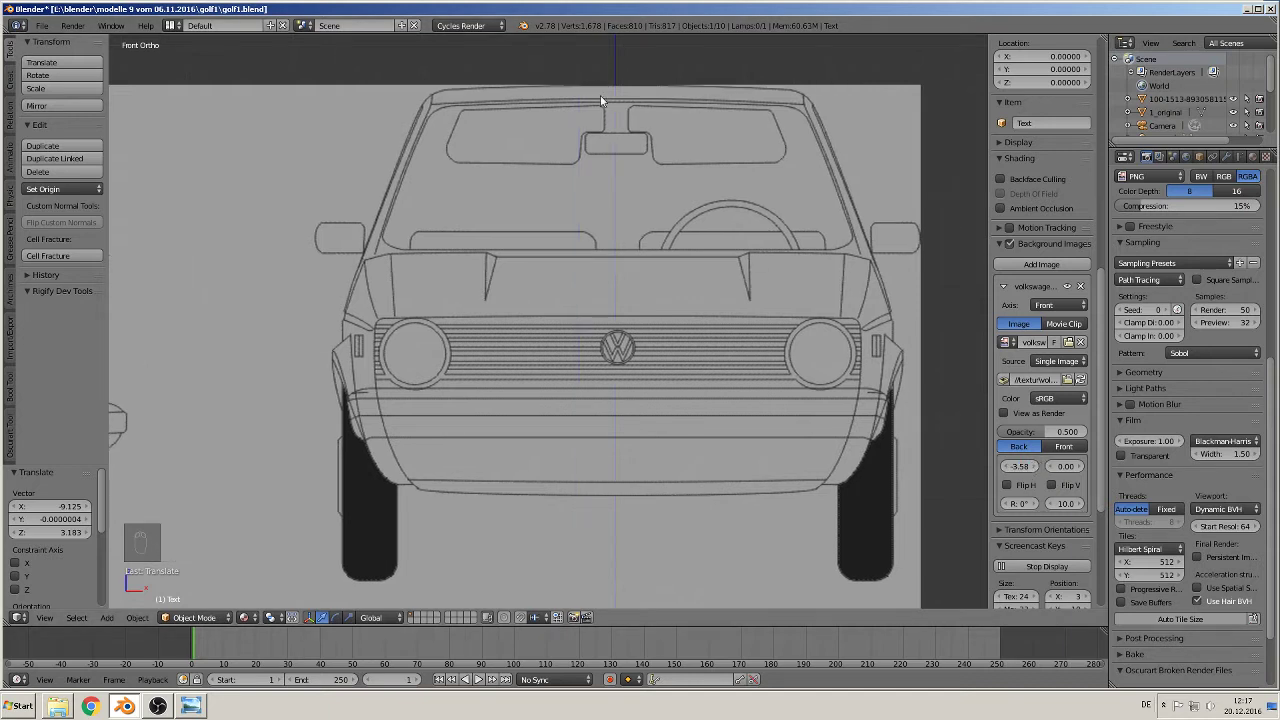
Step: Set the front blueprint's vertical offset to -0.60, shifting the drawings down onto the origin
{"action": "left_click_drag", "start_coordinate": [786, 407], "coordinate": [758, 388]}
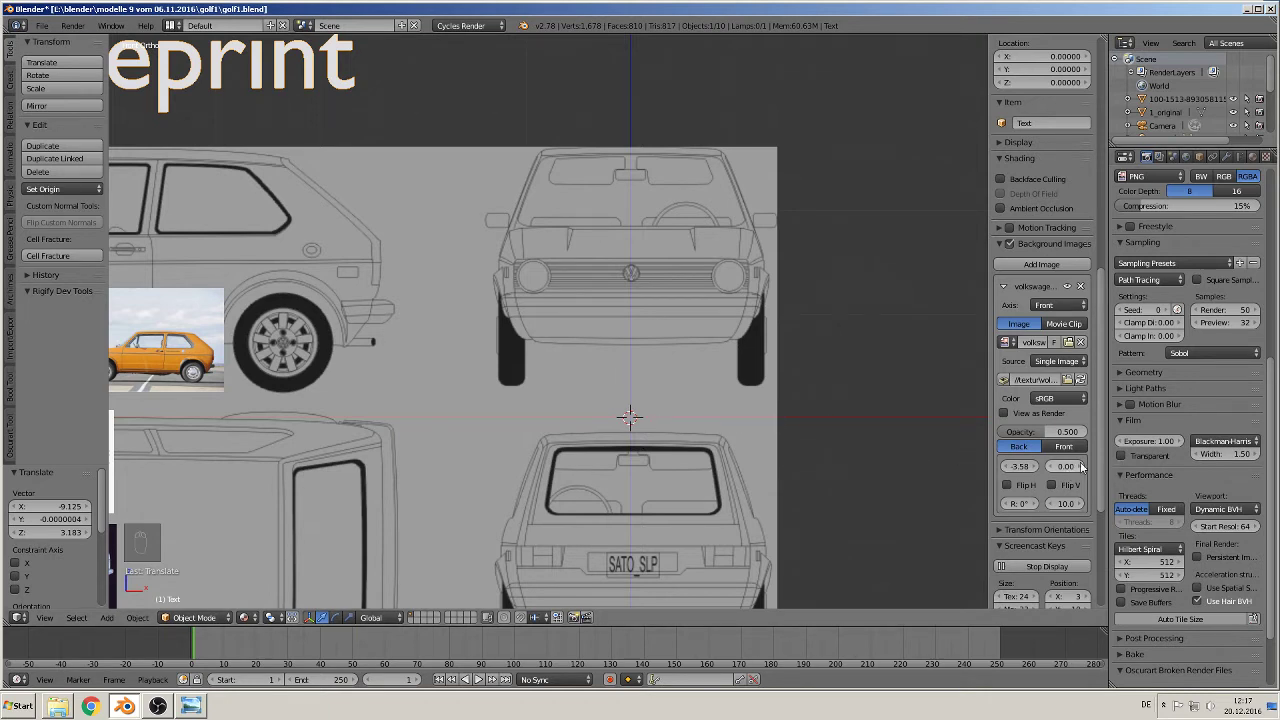
{"action": "left_click_drag", "start_coordinate": [1084, 467], "coordinate": [1056, 469]}
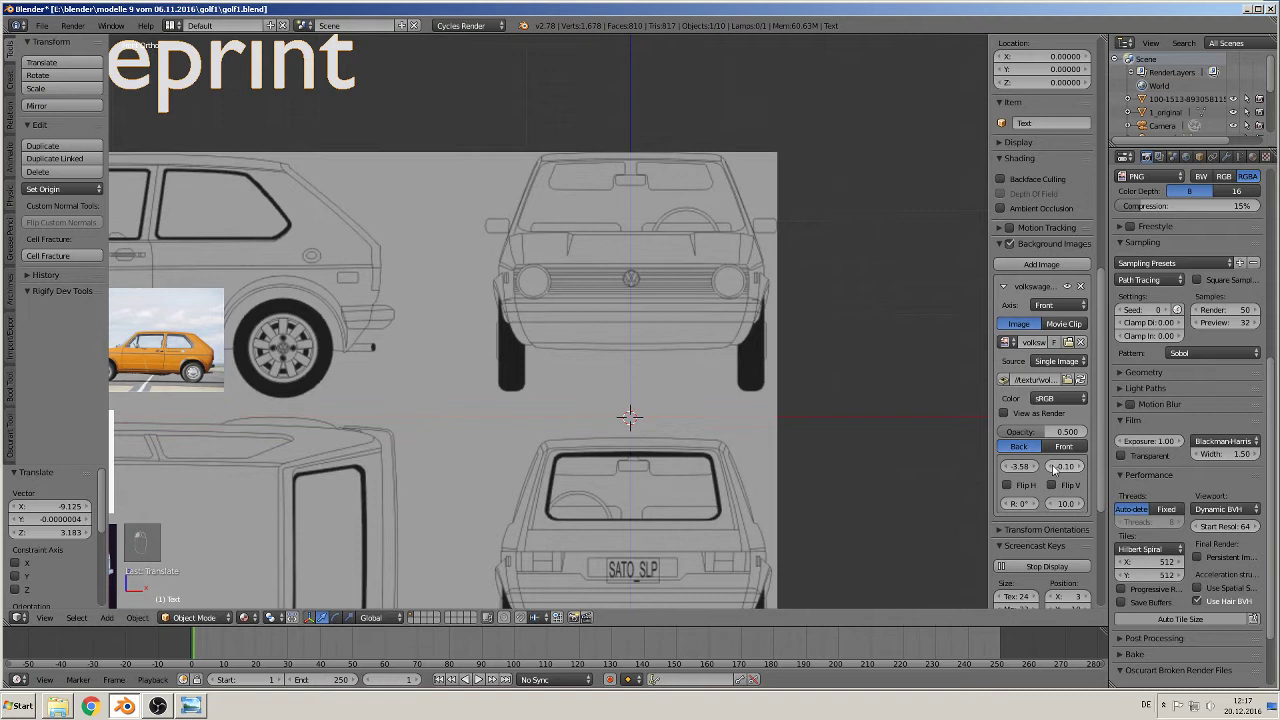
{"action": "left_click_drag", "start_coordinate": [1055, 468], "coordinate": [1055, 468]}
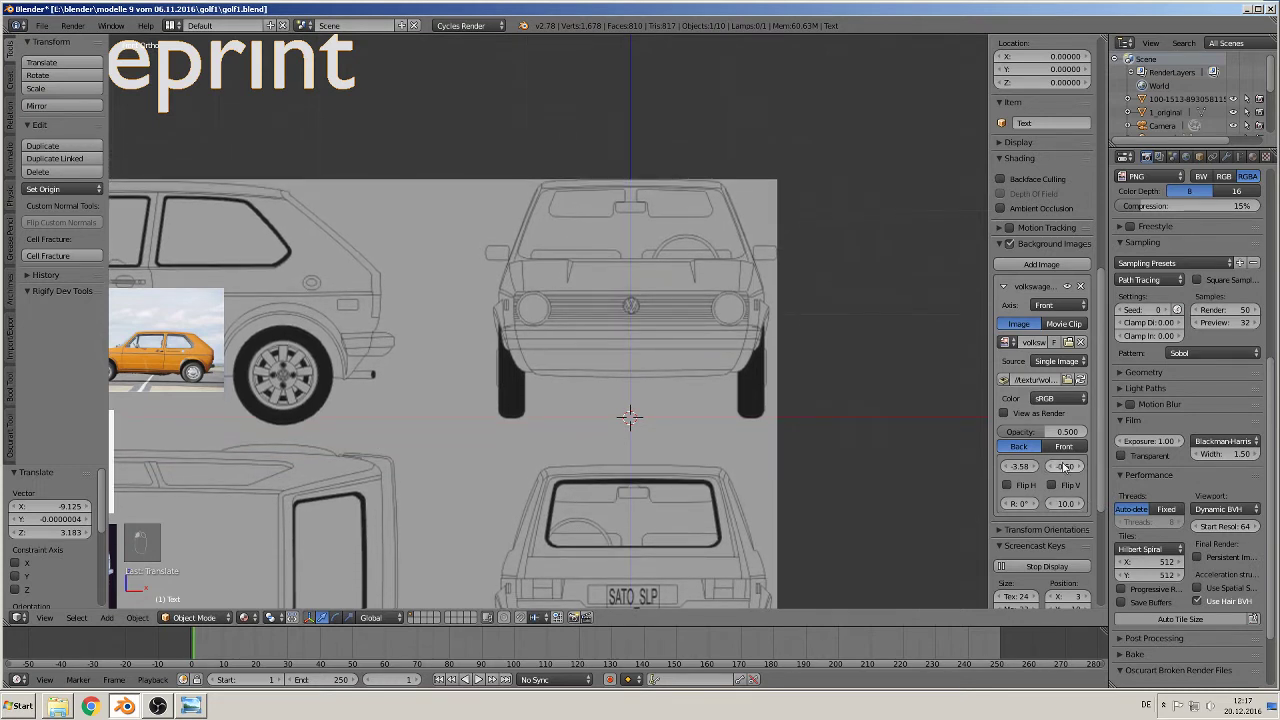
{"action": "left_click", "coordinate": [1068, 472]}
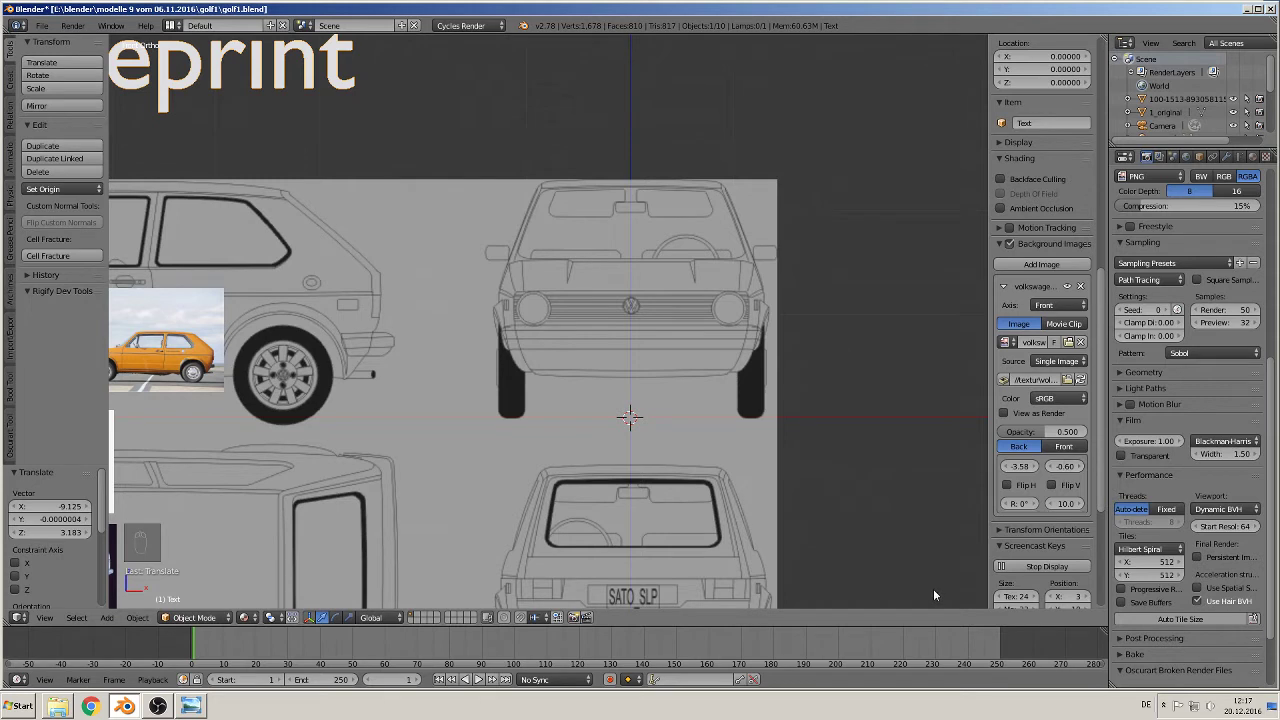
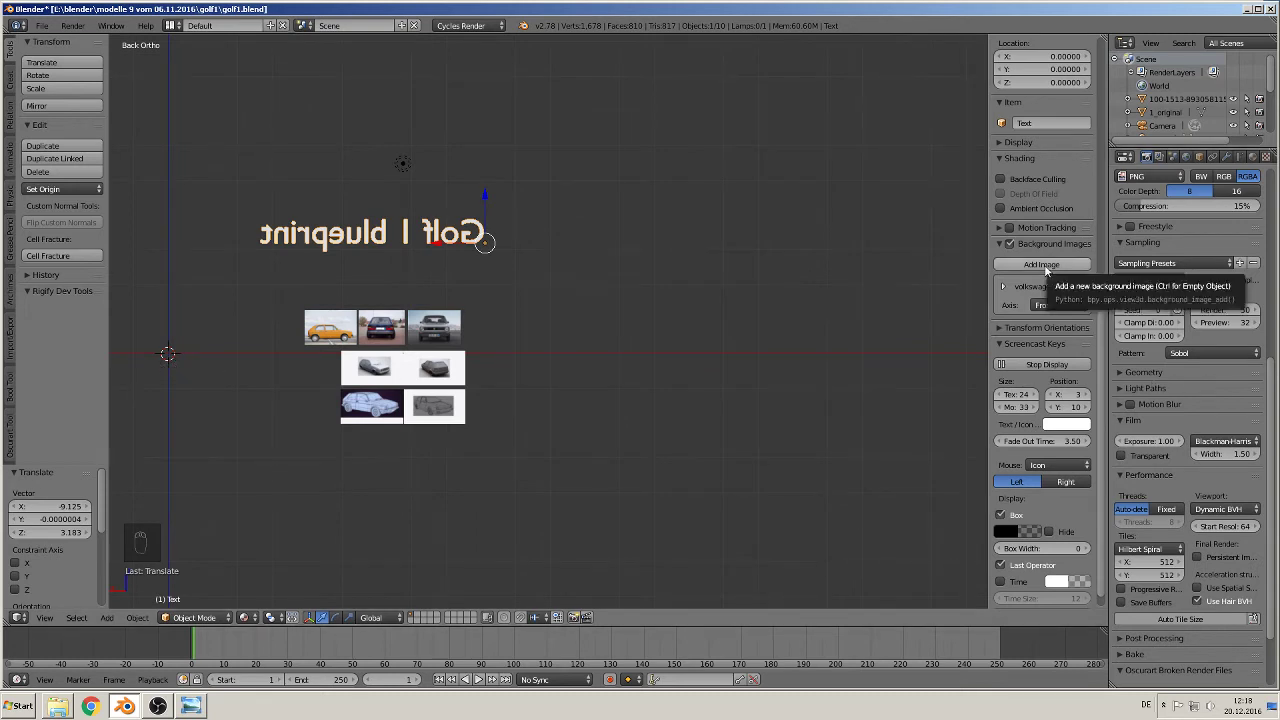
Step: Assign a second blueprint background to the Back axis and offset it so the car's rear centres on the origin
{"action": "left_click_drag", "start_coordinate": [1050, 267], "coordinate": [925, 326]}
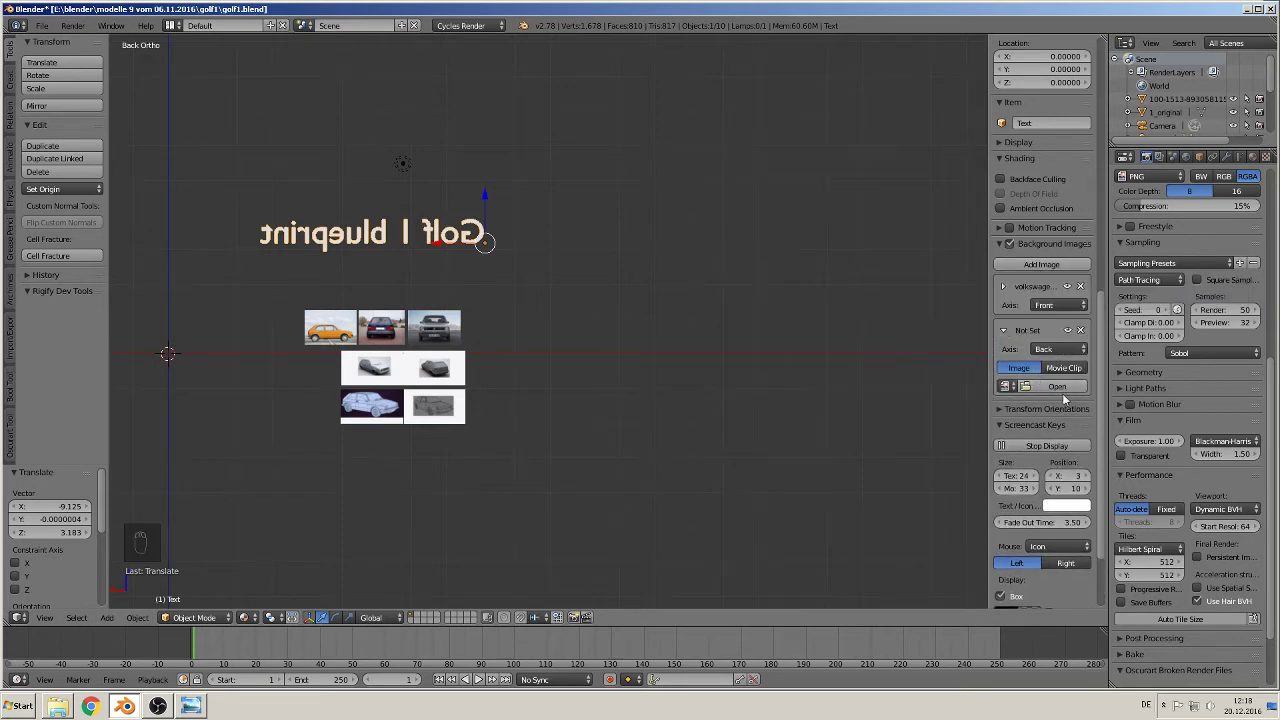
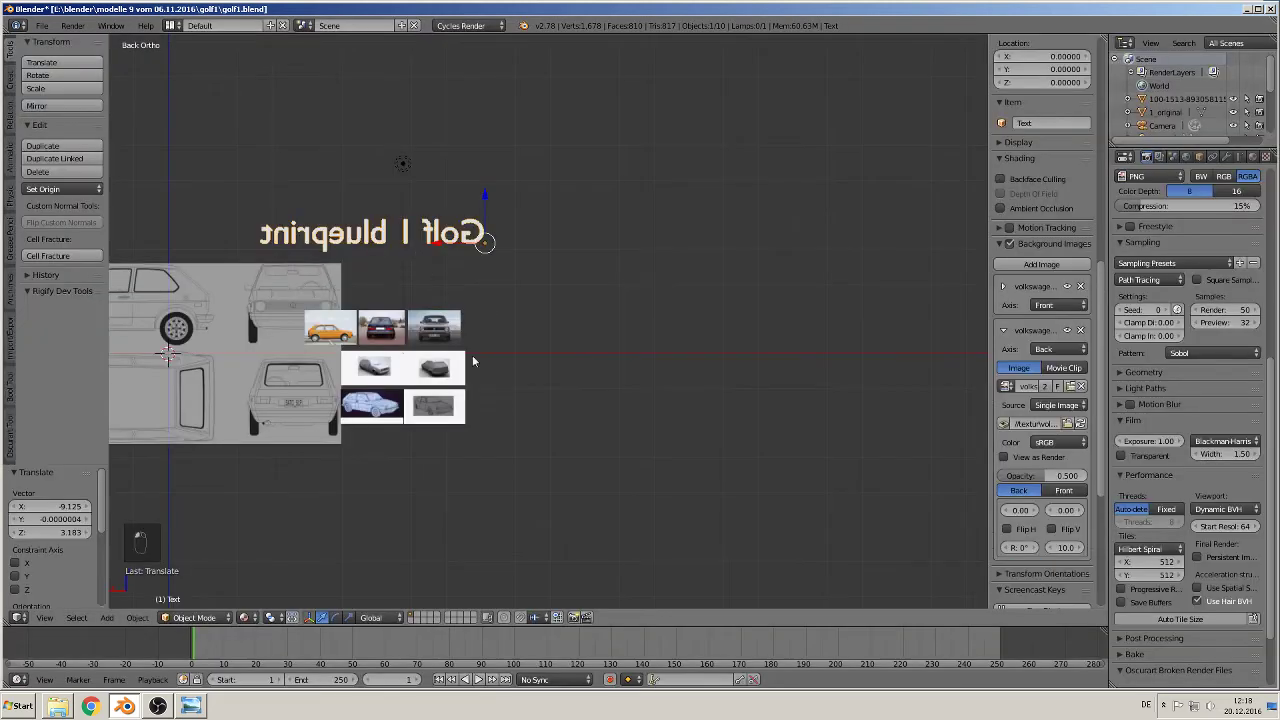
{"action": "left_click_drag", "start_coordinate": [340, 387], "coordinate": [447, 386]}
{"action": "left_click", "coordinate": [447, 386]}
{"action": "middle_click", "coordinate": [639, 384]}
{"action": "left_click_drag", "start_coordinate": [605, 399], "coordinate": [522, 360]}
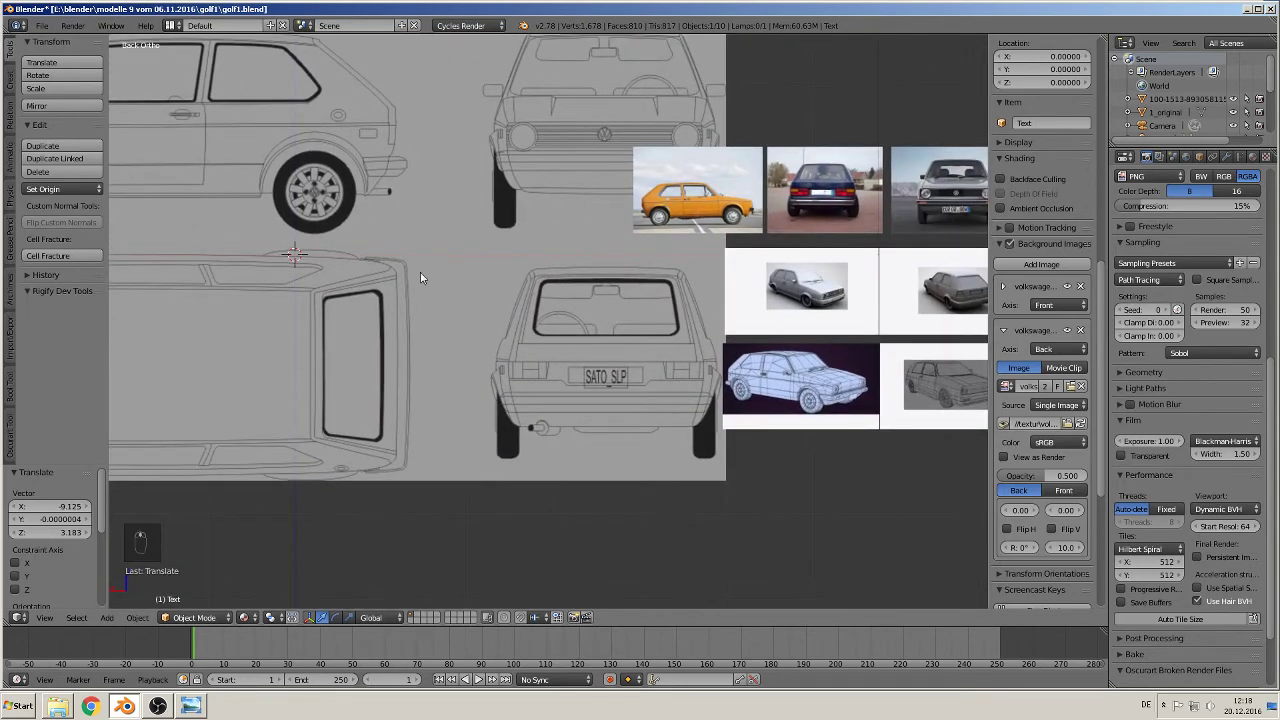
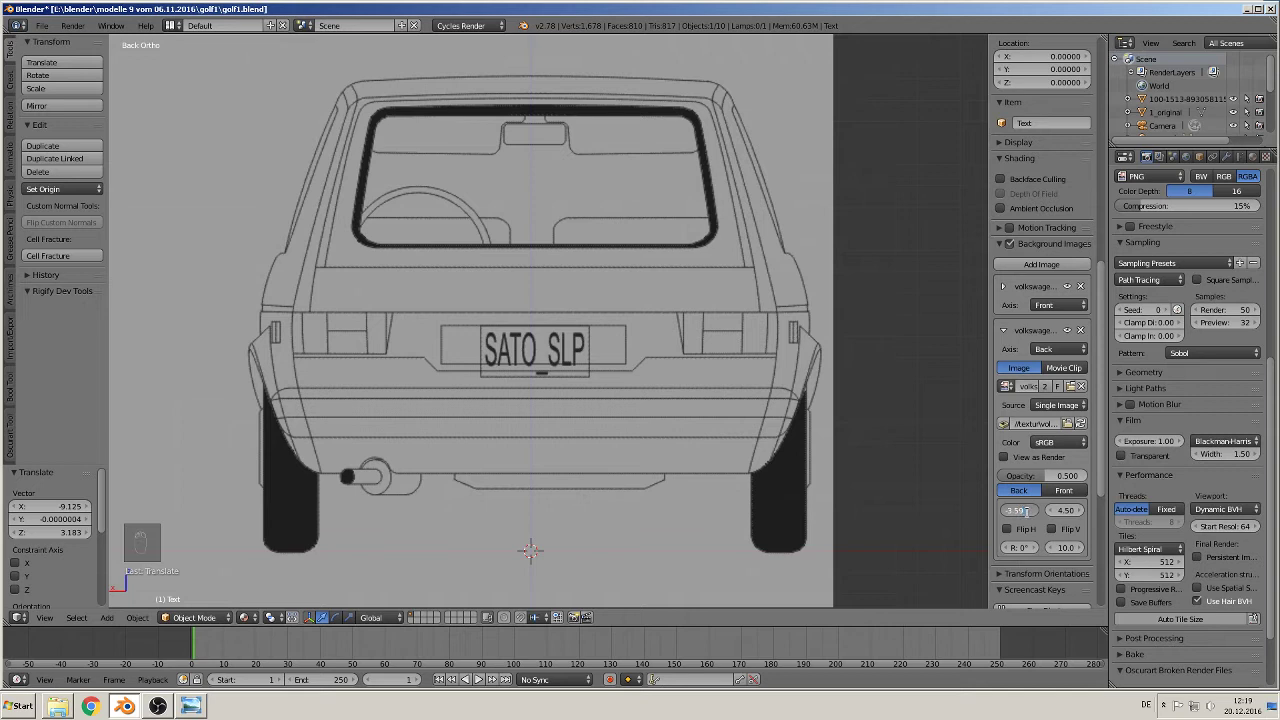
{"action": "key", "text": "BackSpace"}
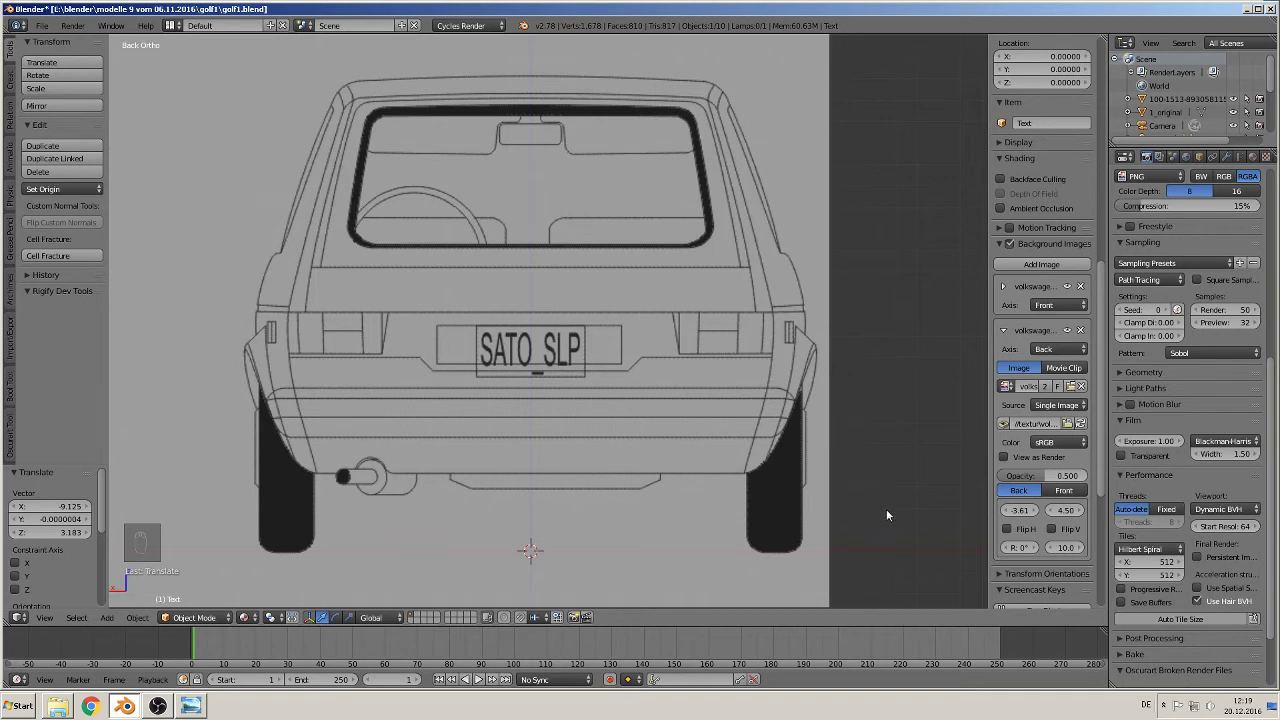
{"action": "left_click_drag", "start_coordinate": [880, 472], "coordinate": [418, 453]}
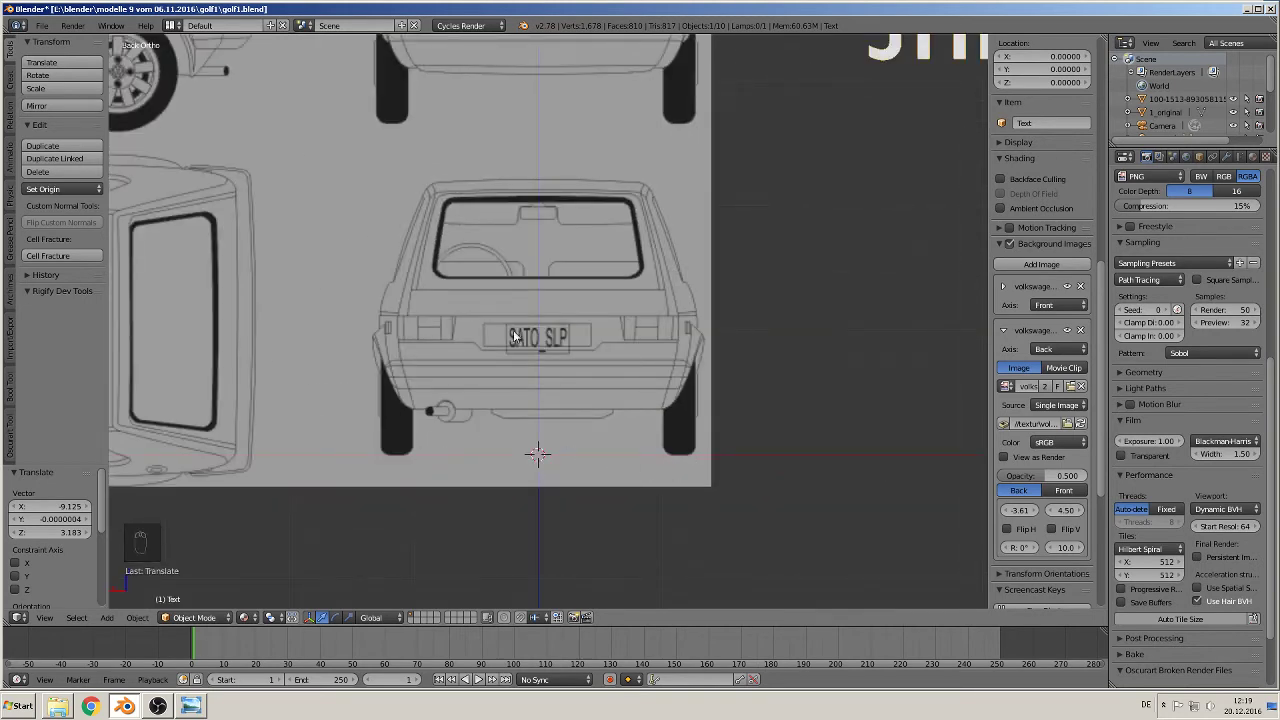
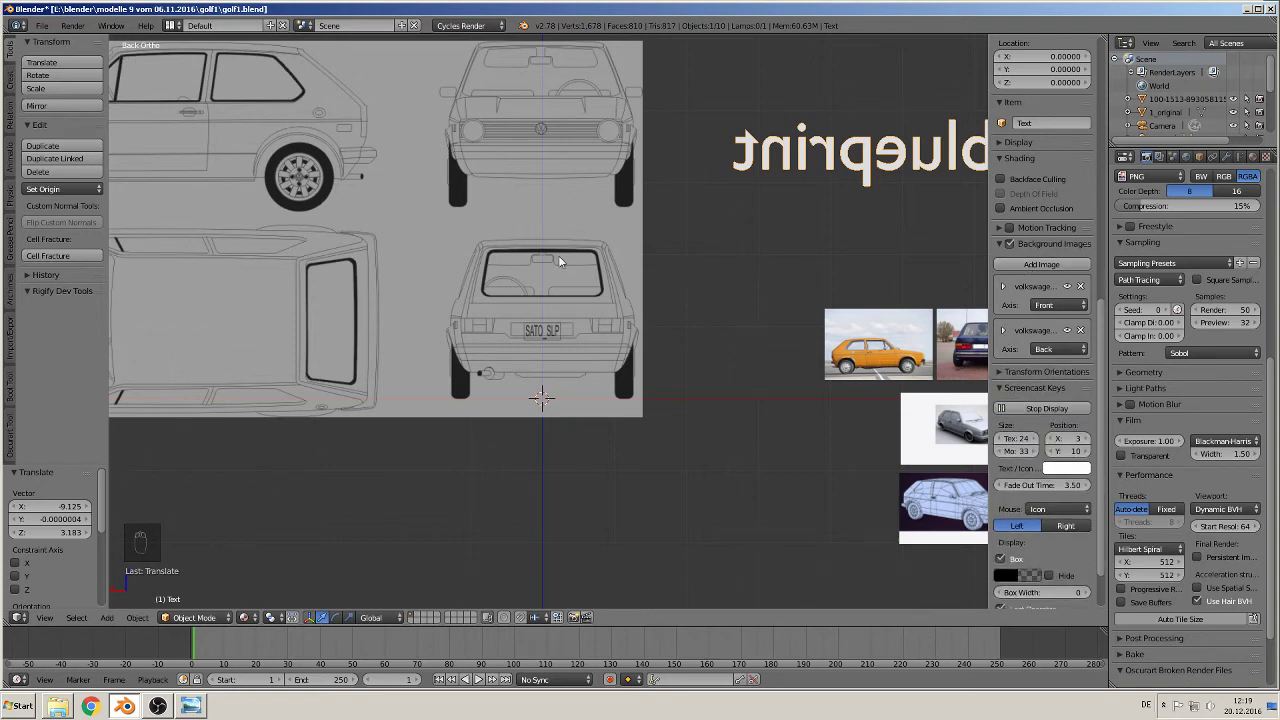
{"action": "left_click_drag", "start_coordinate": [546, 261], "coordinate": [819, 286]}
Step: In the left side view, assign a third blueprint background image to the Left axis
{"action": "key", "text": "ctrl+KP_3"}
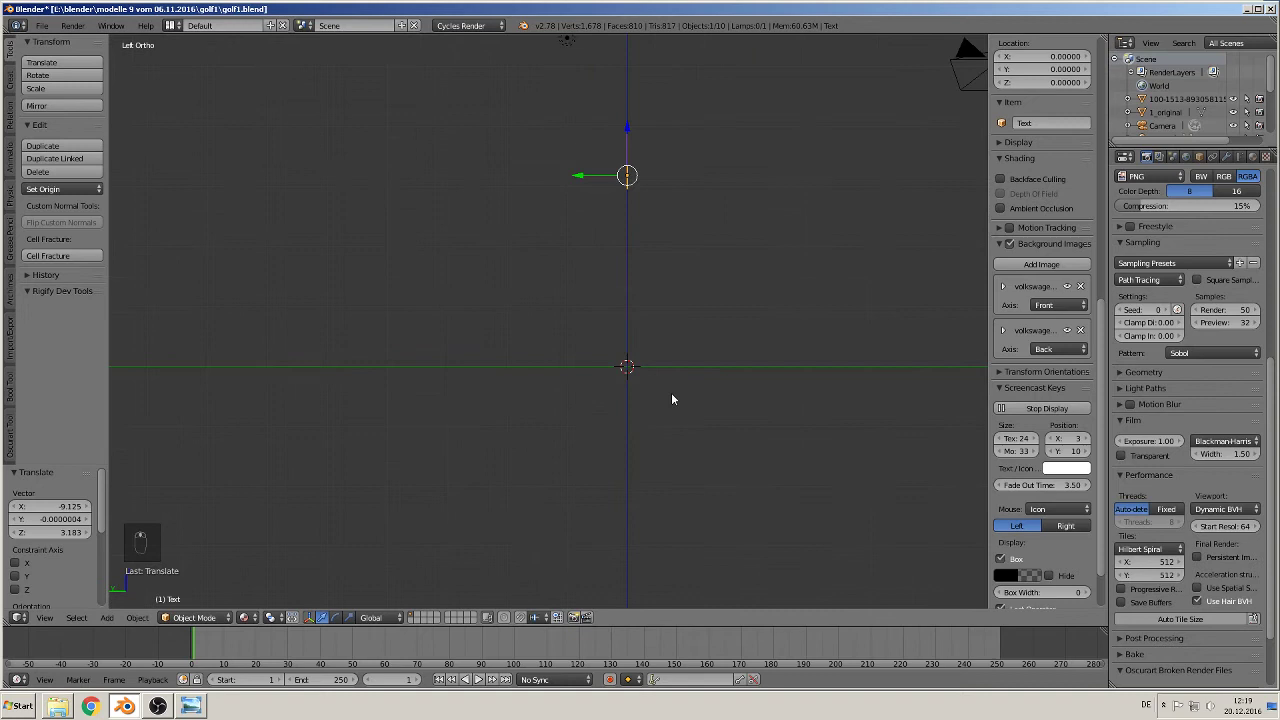
{"action": "left_click_drag", "start_coordinate": [1031, 264], "coordinate": [843, 366]}
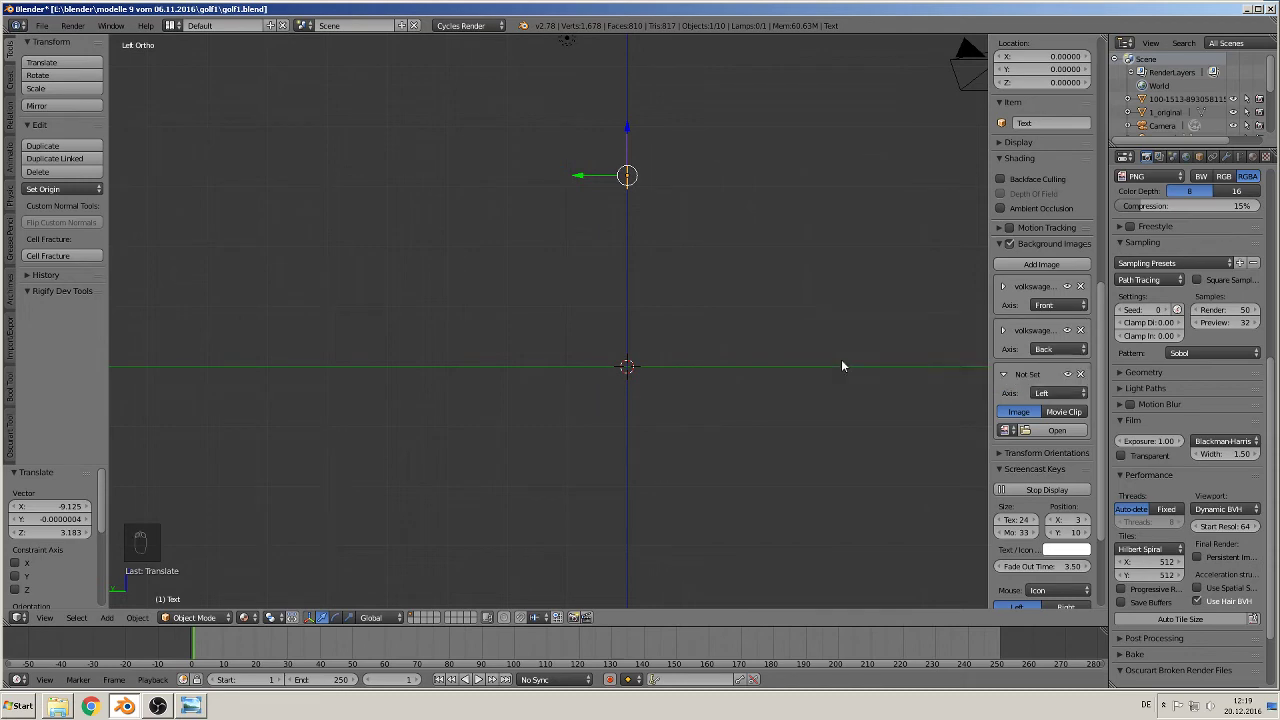
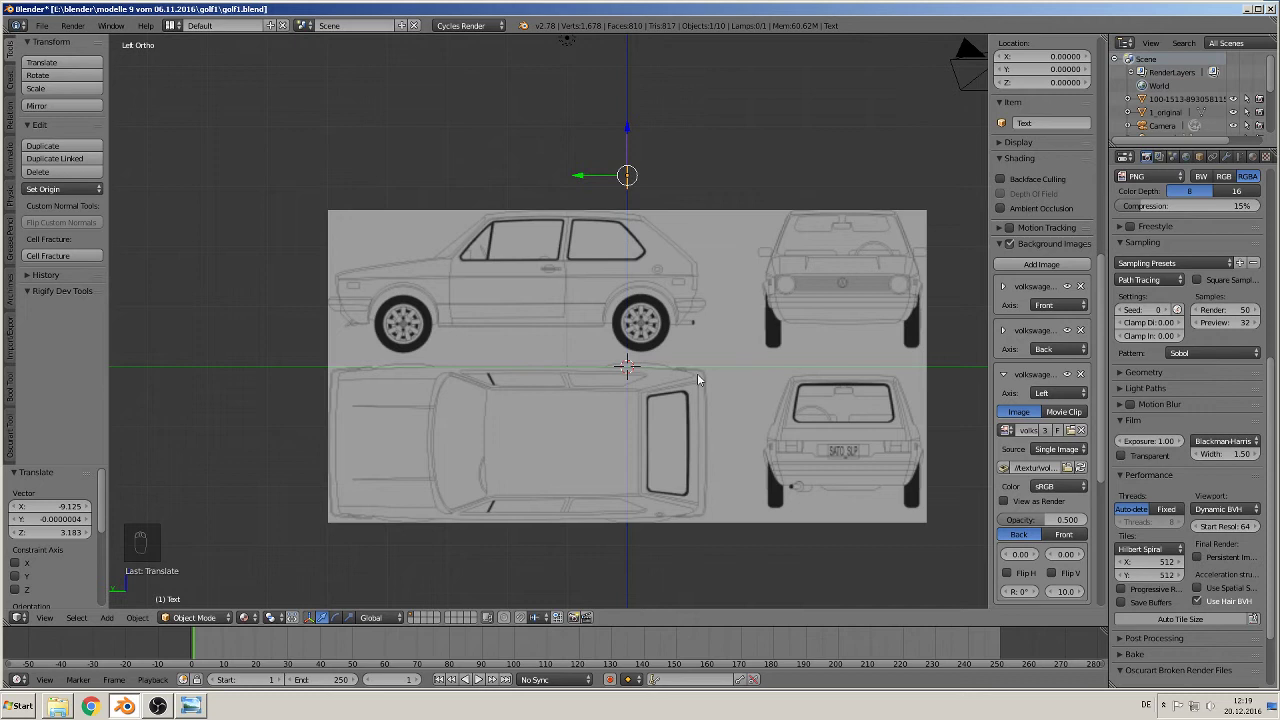
{"action": "left_click_drag", "start_coordinate": [706, 370], "coordinate": [656, 362]}
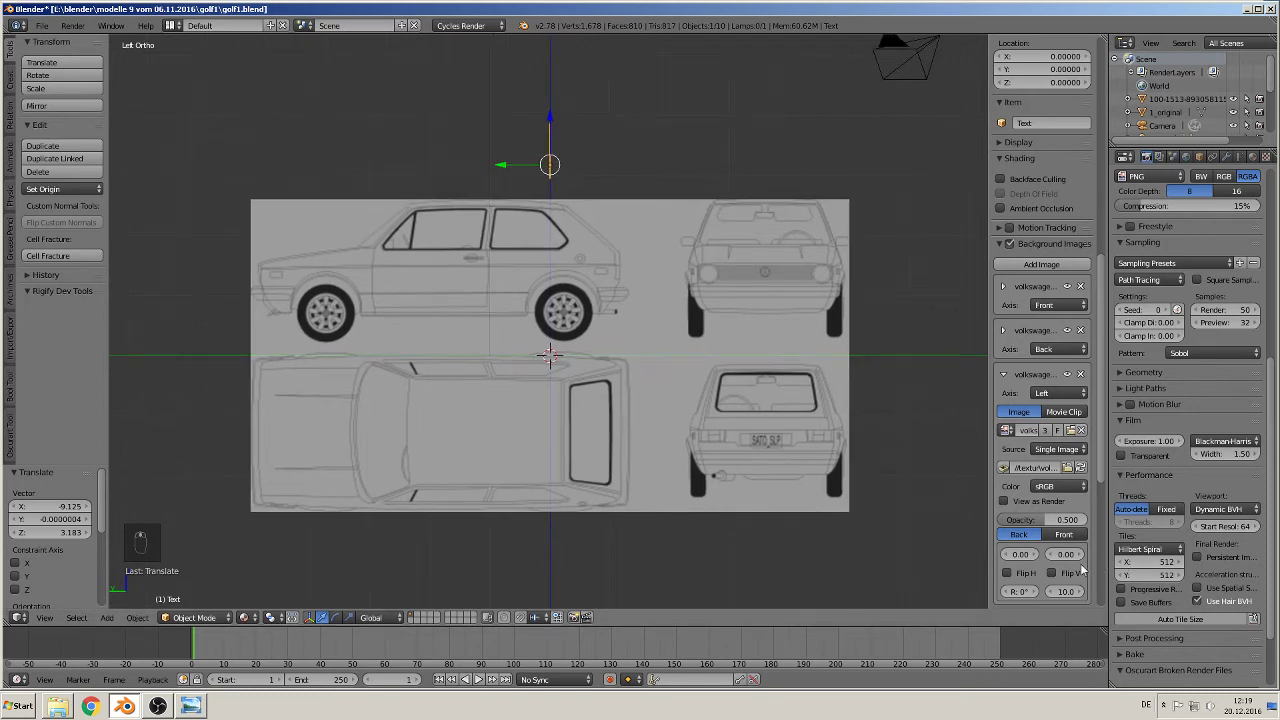
{"action": "left_click_drag", "start_coordinate": [1040, 559], "coordinate": [943, 504]}
{"action": "key", "text": "a"}
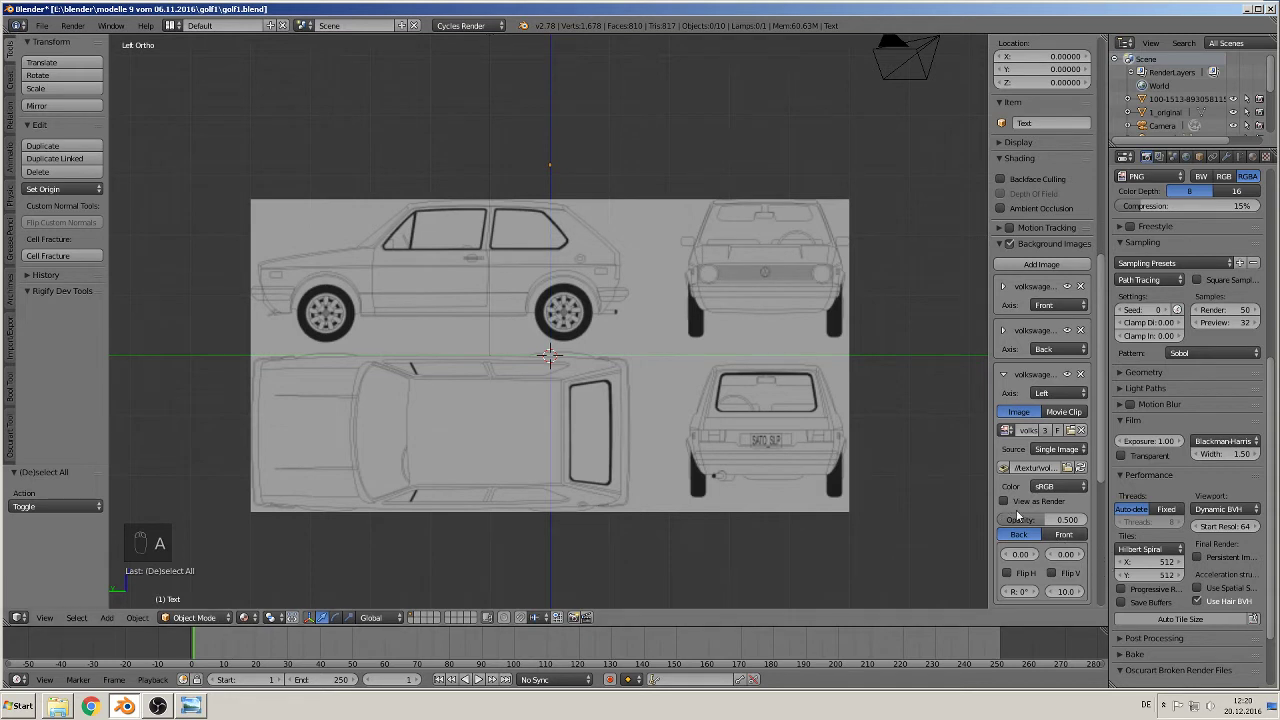
Step: Offset the left blueprint horizontally and vertically so the side profile sits over the origin, then collapse its entry
{"action": "left_click", "coordinate": [1039, 559]}
{"action": "left_click", "coordinate": [1039, 559]}
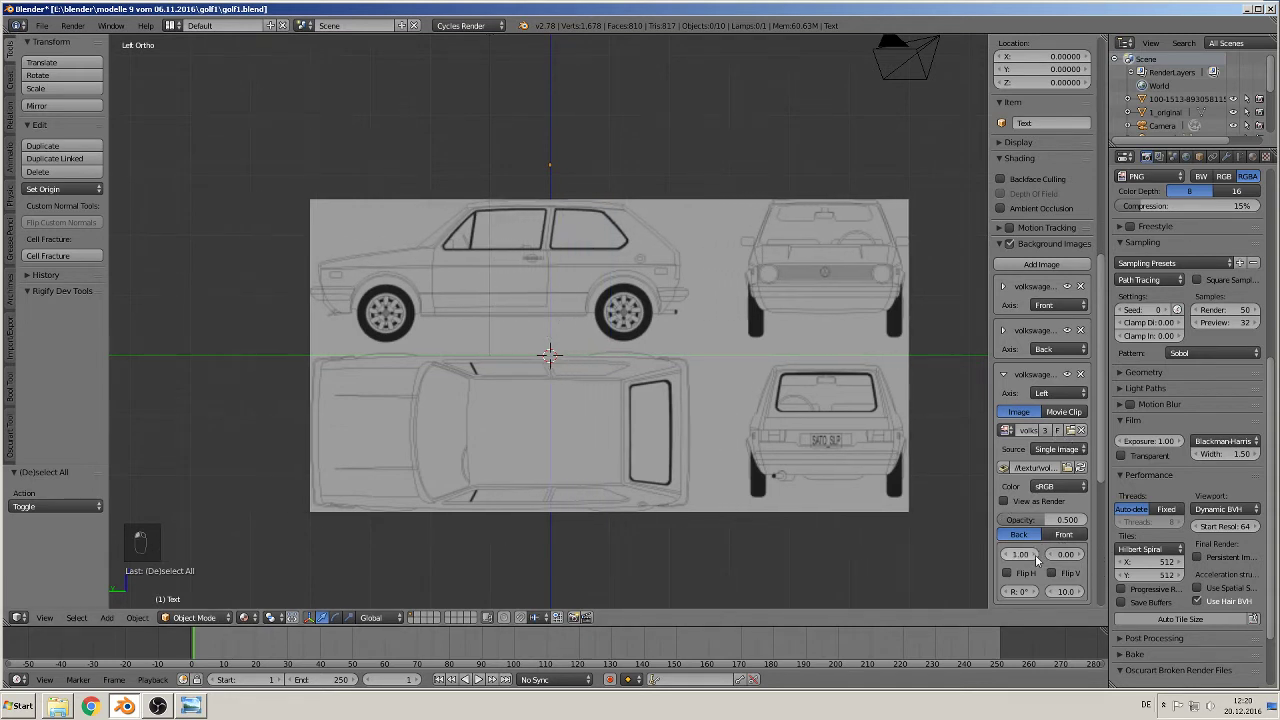
{"action": "left_click_drag", "start_coordinate": [1039, 559], "coordinate": [1084, 554]}
{"action": "left_click_drag", "start_coordinate": [1084, 554], "coordinate": [670, 359]}
{"action": "left_click_drag", "start_coordinate": [670, 359], "coordinate": [636, 373]}
{"action": "left_click_drag", "start_coordinate": [638, 370], "coordinate": [563, 201]}
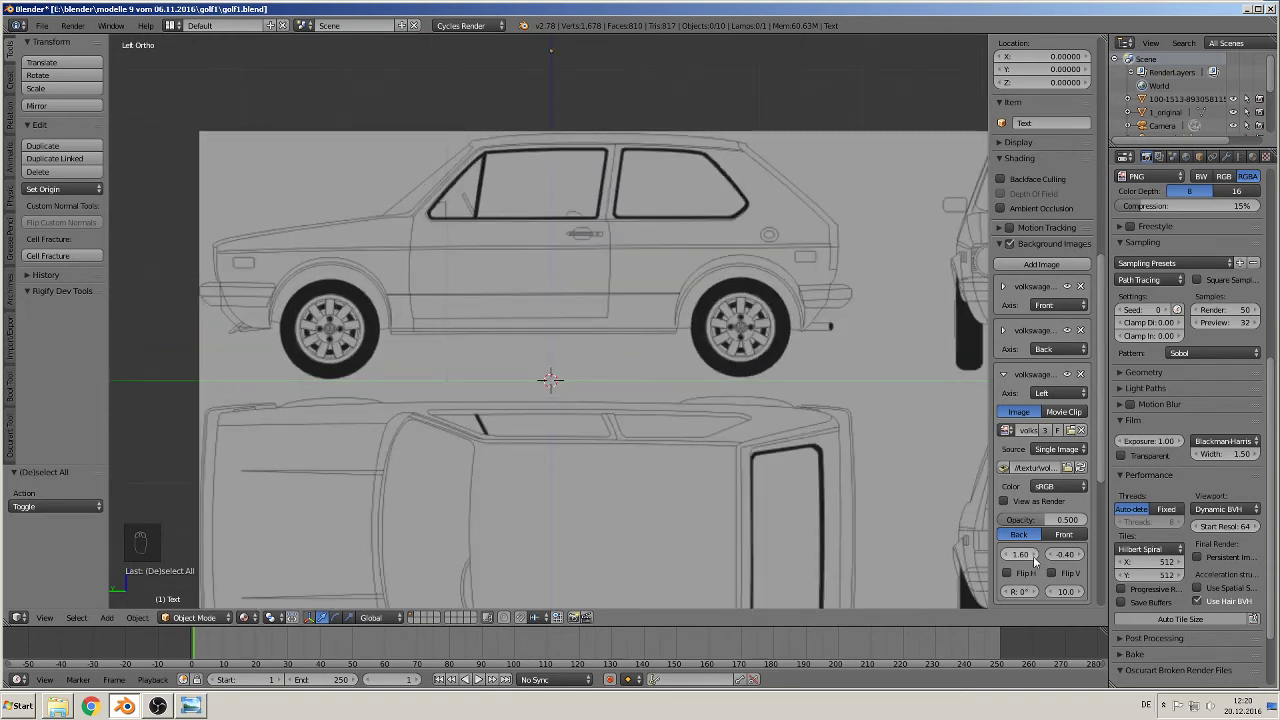
{"action": "left_click_drag", "start_coordinate": [1037, 560], "coordinate": [458, 387]}
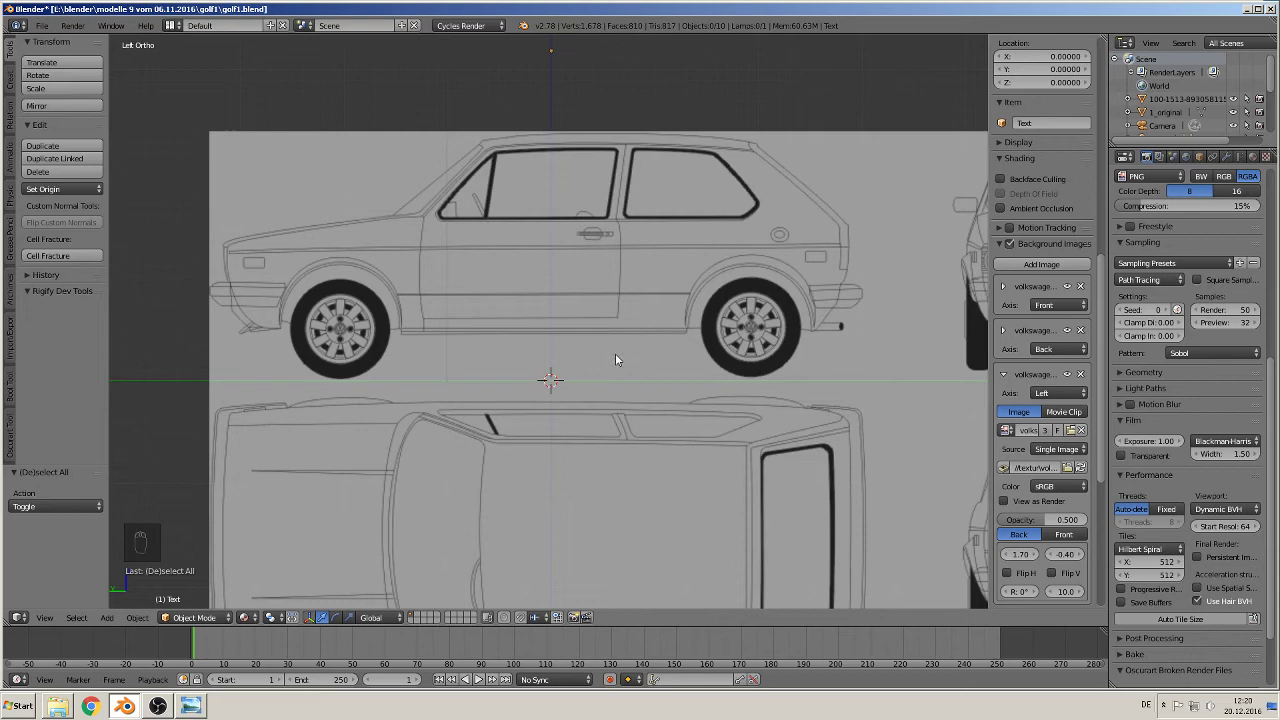
{"action": "left_click_drag", "start_coordinate": [652, 300], "coordinate": [704, 340]}
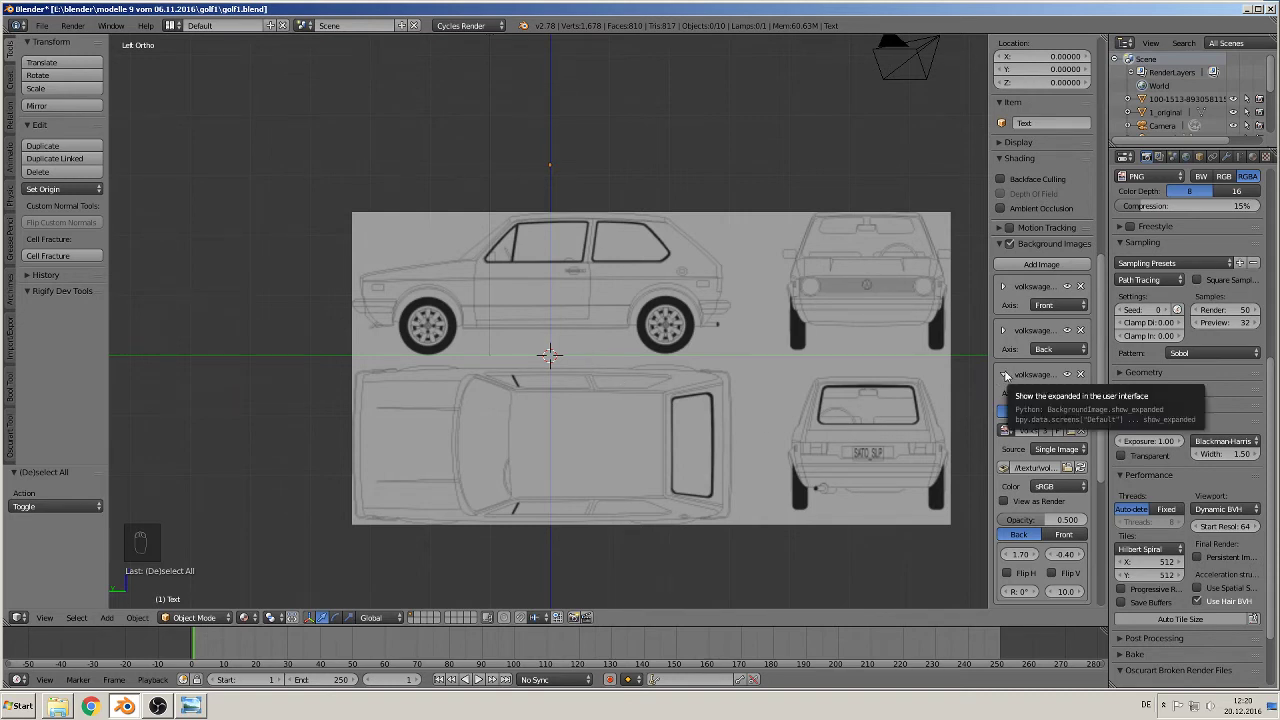
{"action": "left_click_drag", "start_coordinate": [1006, 379], "coordinate": [557, 329]}
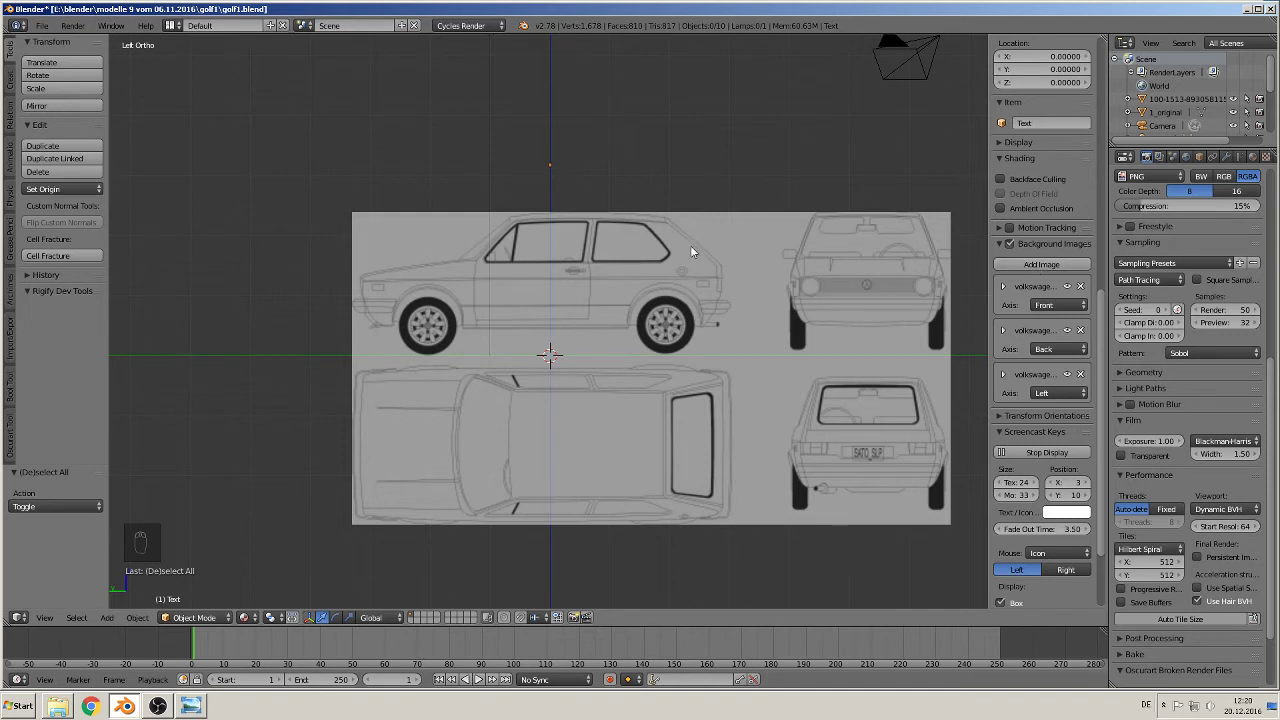
Step: In the top view, add a fourth blueprint background for all views offset over the origin, then hide the view properties
{"action": "key", "text": "KP_7"}
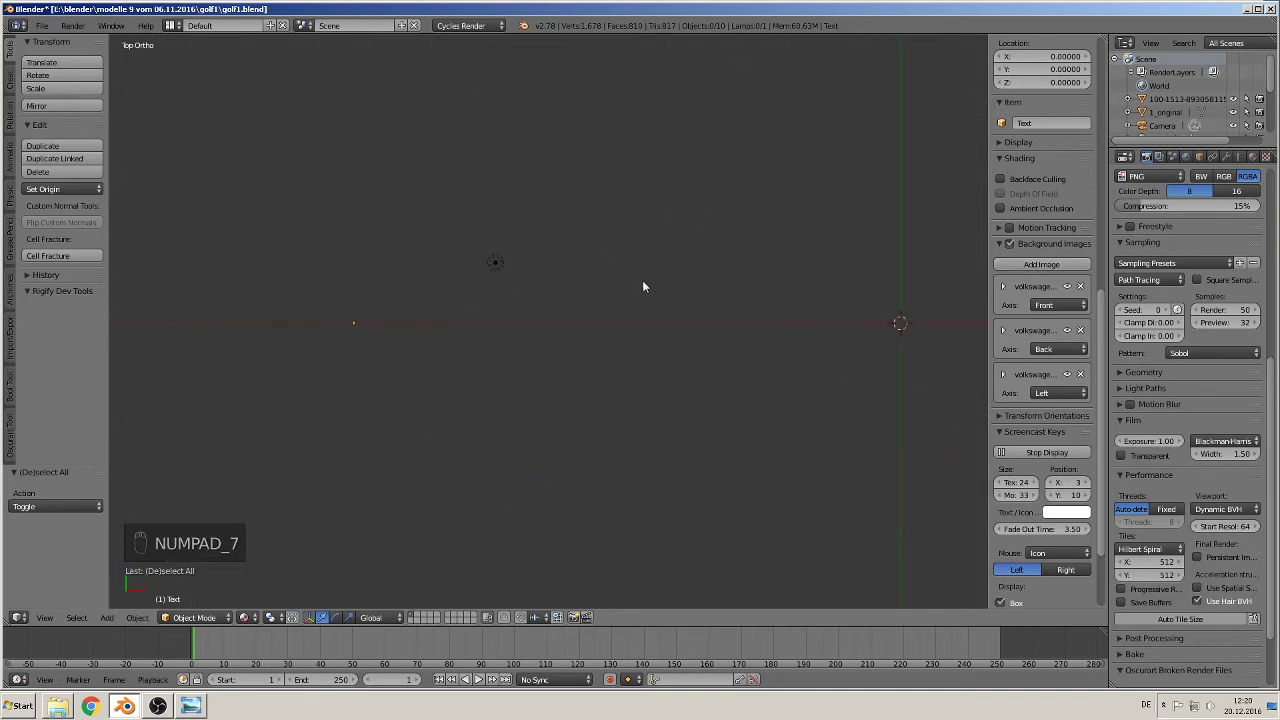
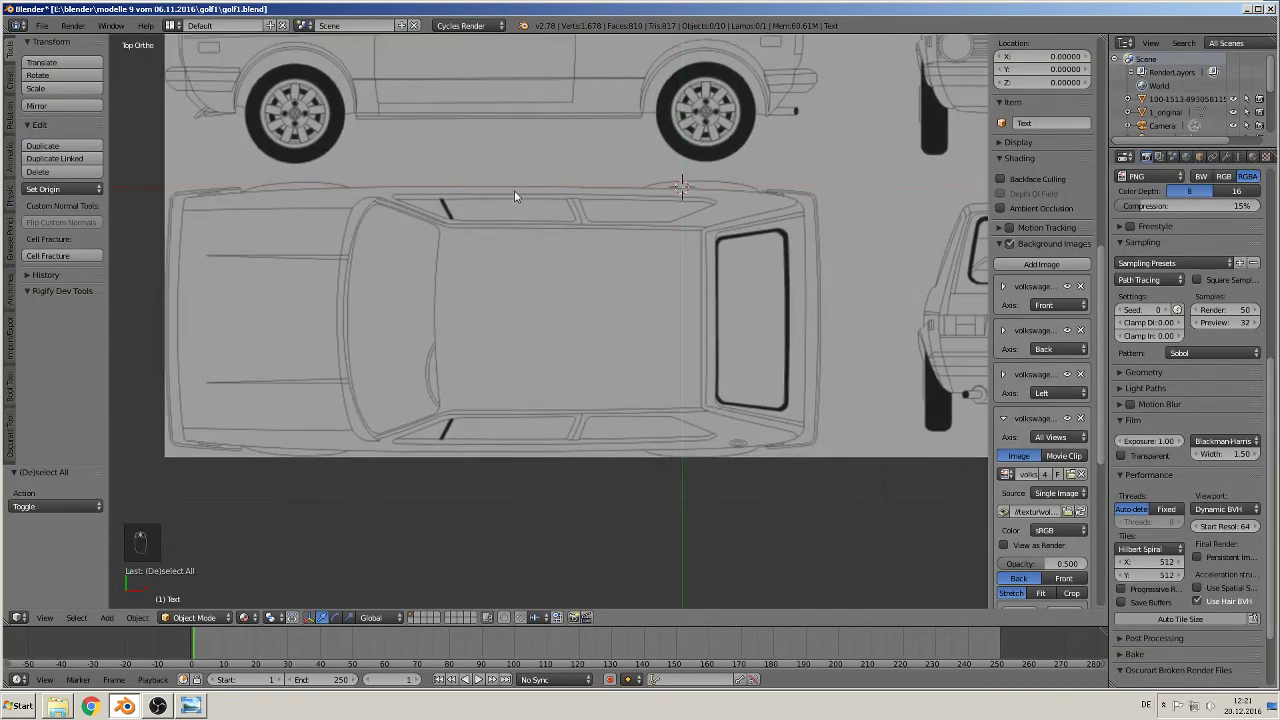
{"action": "left_click_drag", "start_coordinate": [502, 316], "coordinate": [496, 310]}
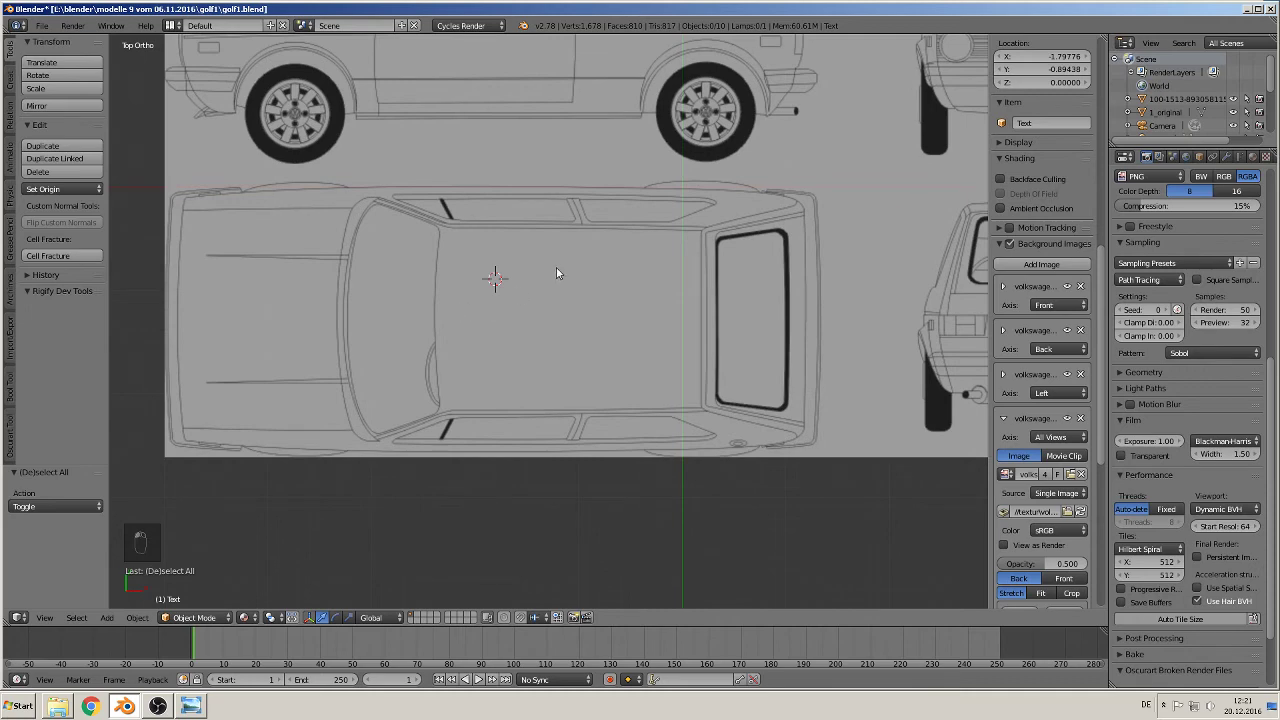
{"action": "key", "text": "shift+c"}
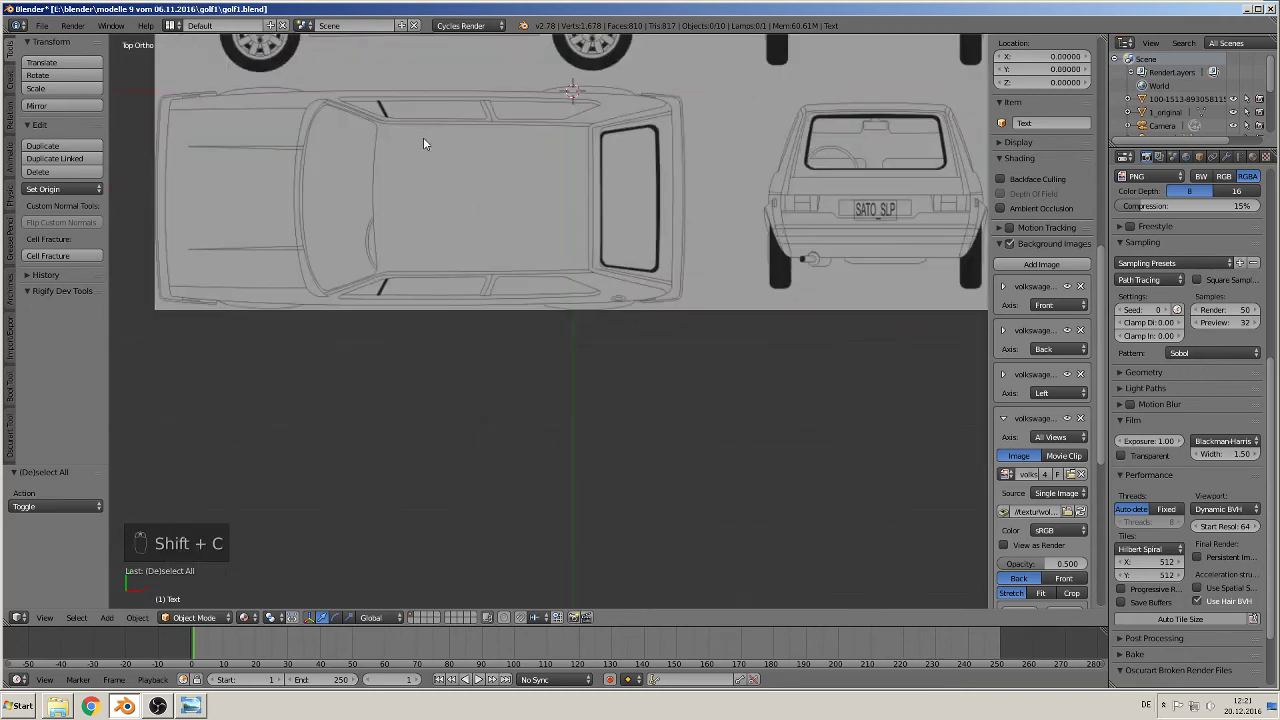
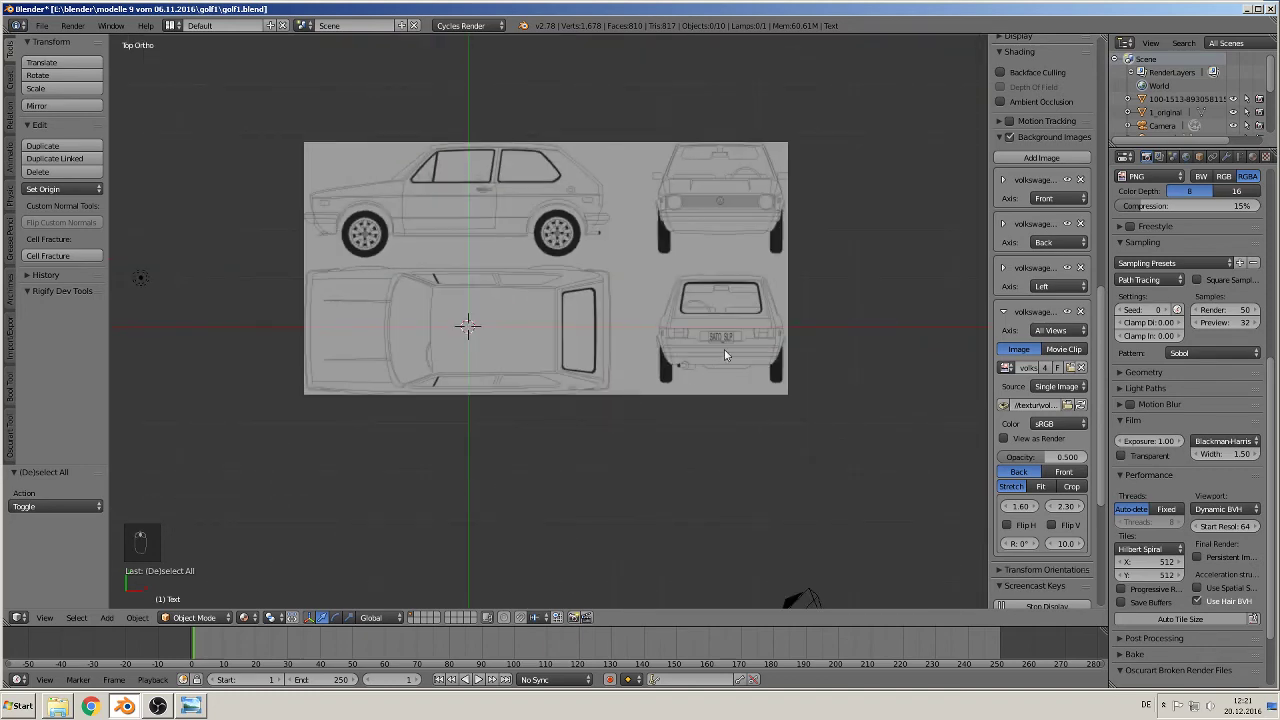
{"action": "key", "text": "n"}
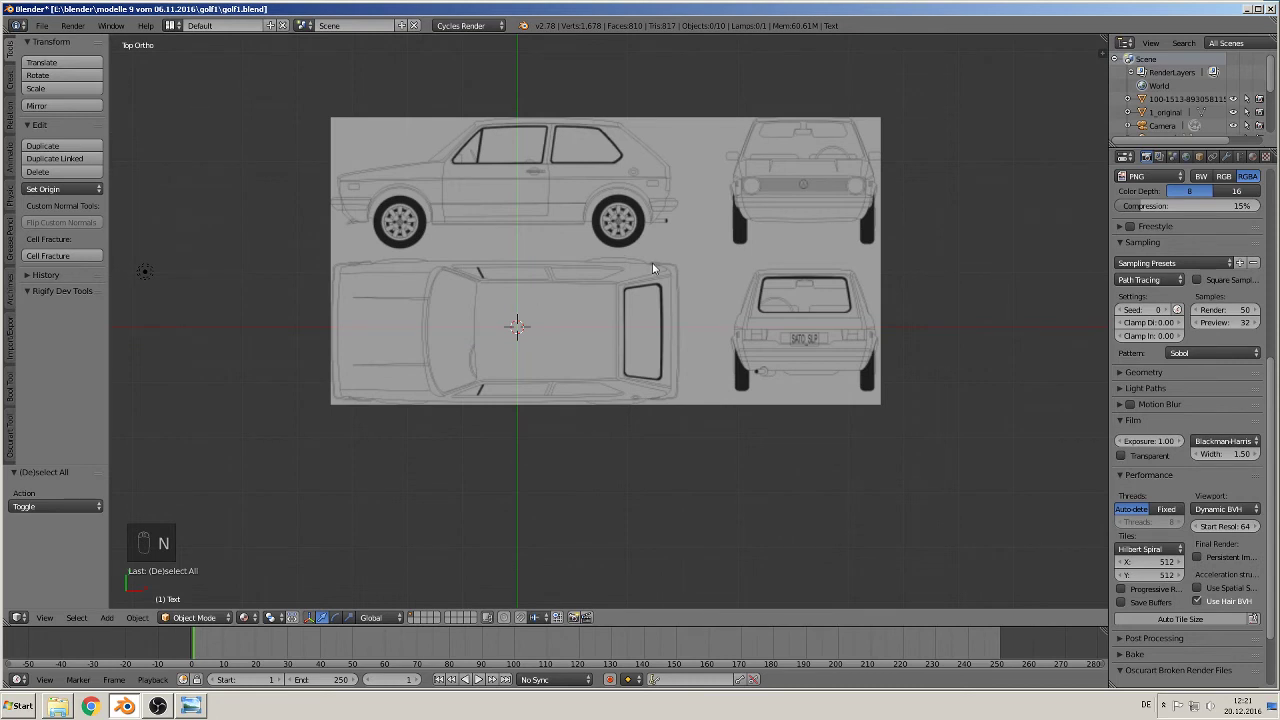
Step: Check the blueprints from the front, top, right and left orthographic views, framing text and drawings together
{"action": "key", "text": "KP_1"}
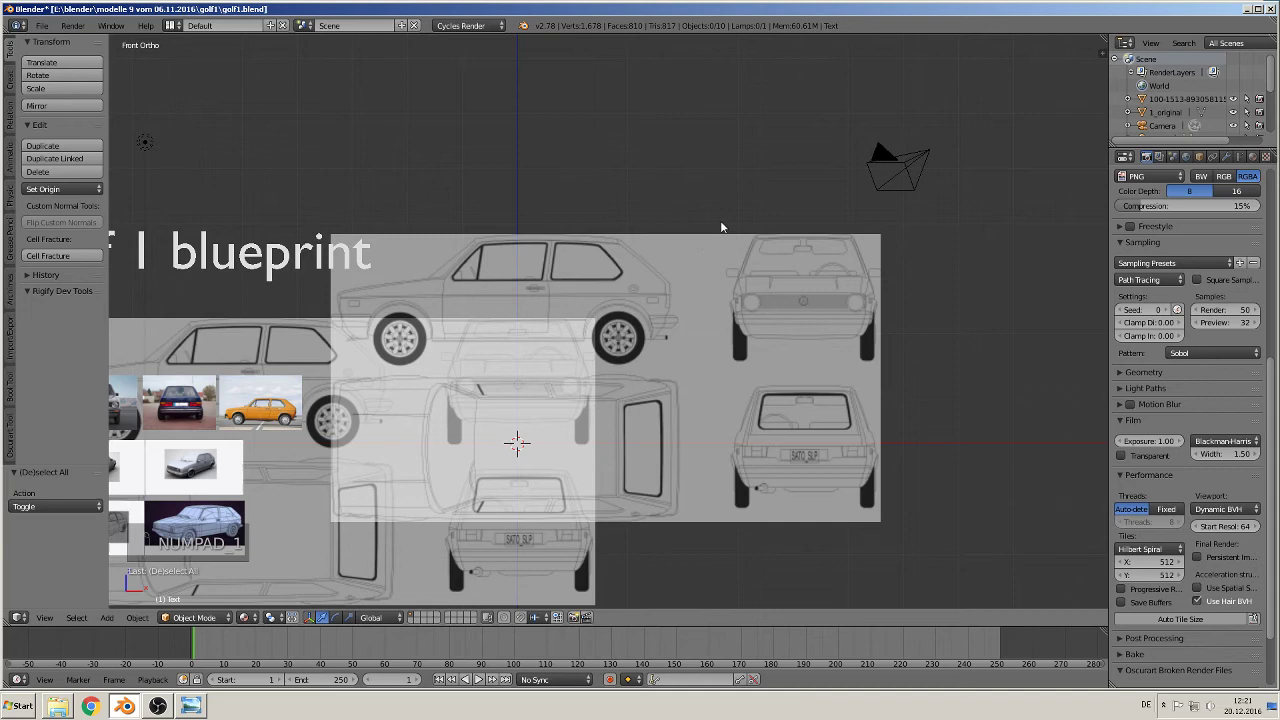
{"action": "left_click_drag", "start_coordinate": [411, 238], "coordinate": [501, 440]}
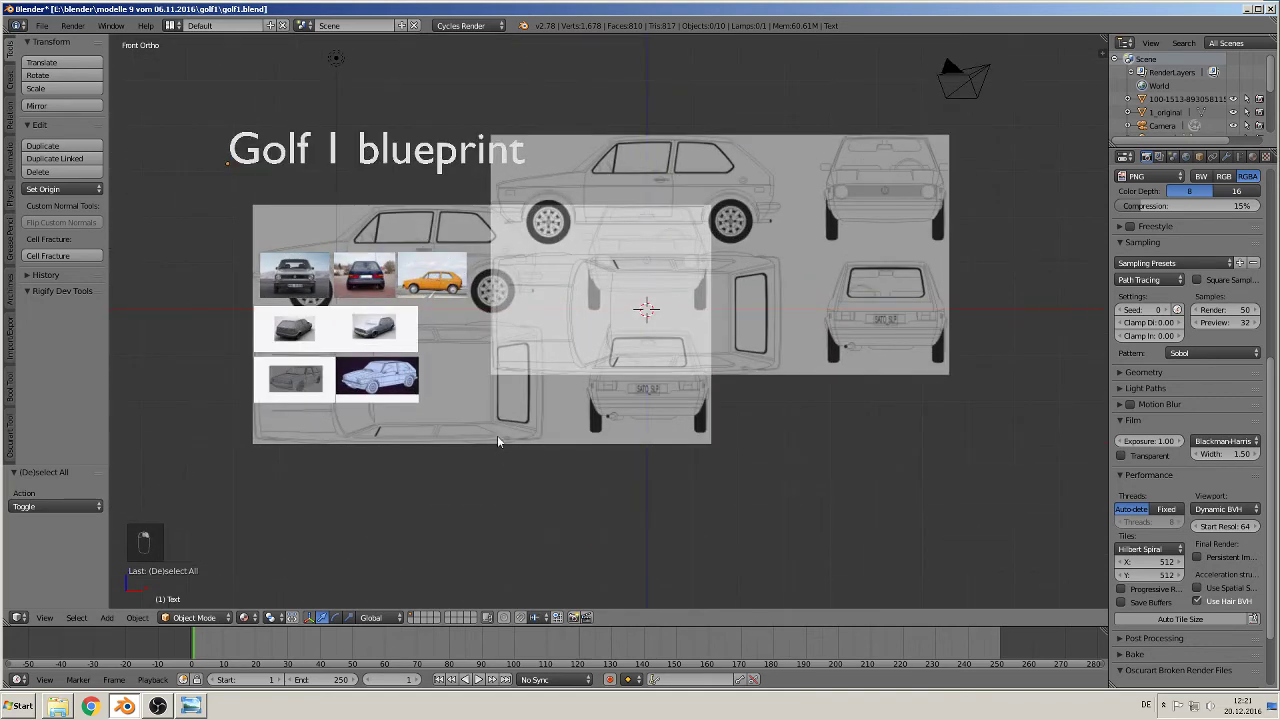
{"action": "left_click_drag", "start_coordinate": [632, 385], "coordinate": [678, 357]}
{"action": "key", "text": "KP_7"}
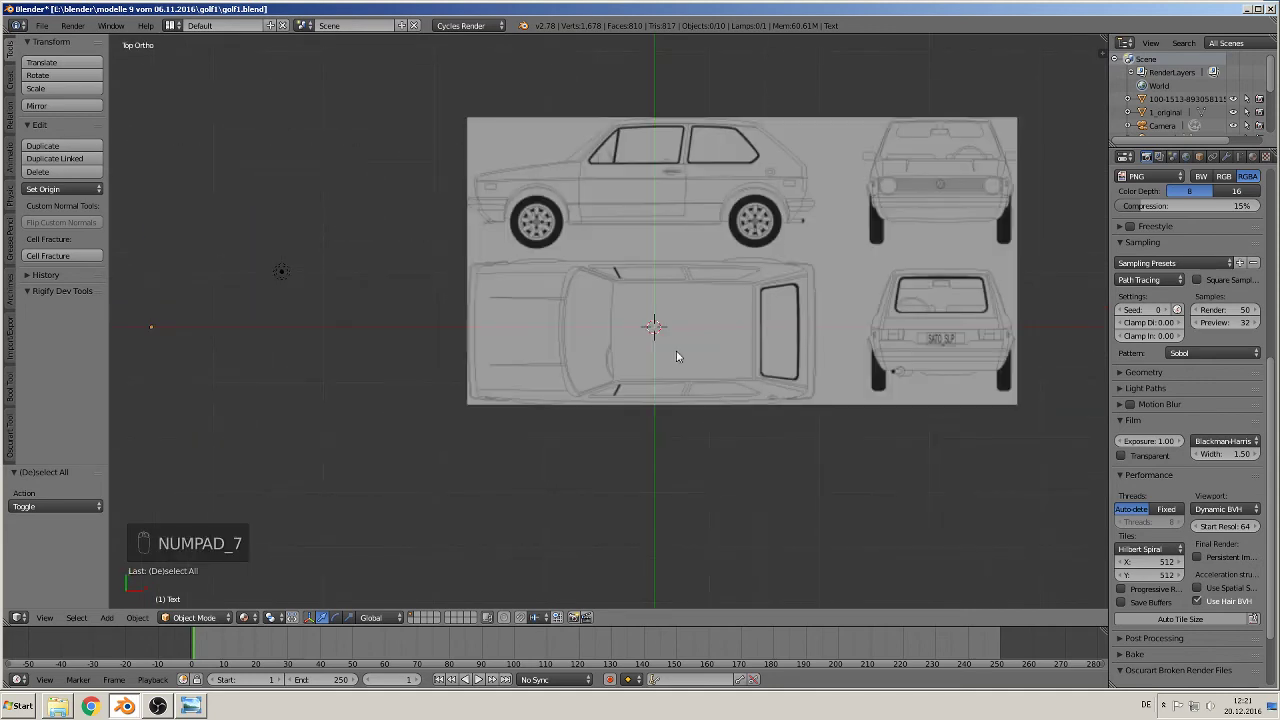
{"action": "key", "text": "KP_3"}
{"action": "key", "text": "KP_3"}
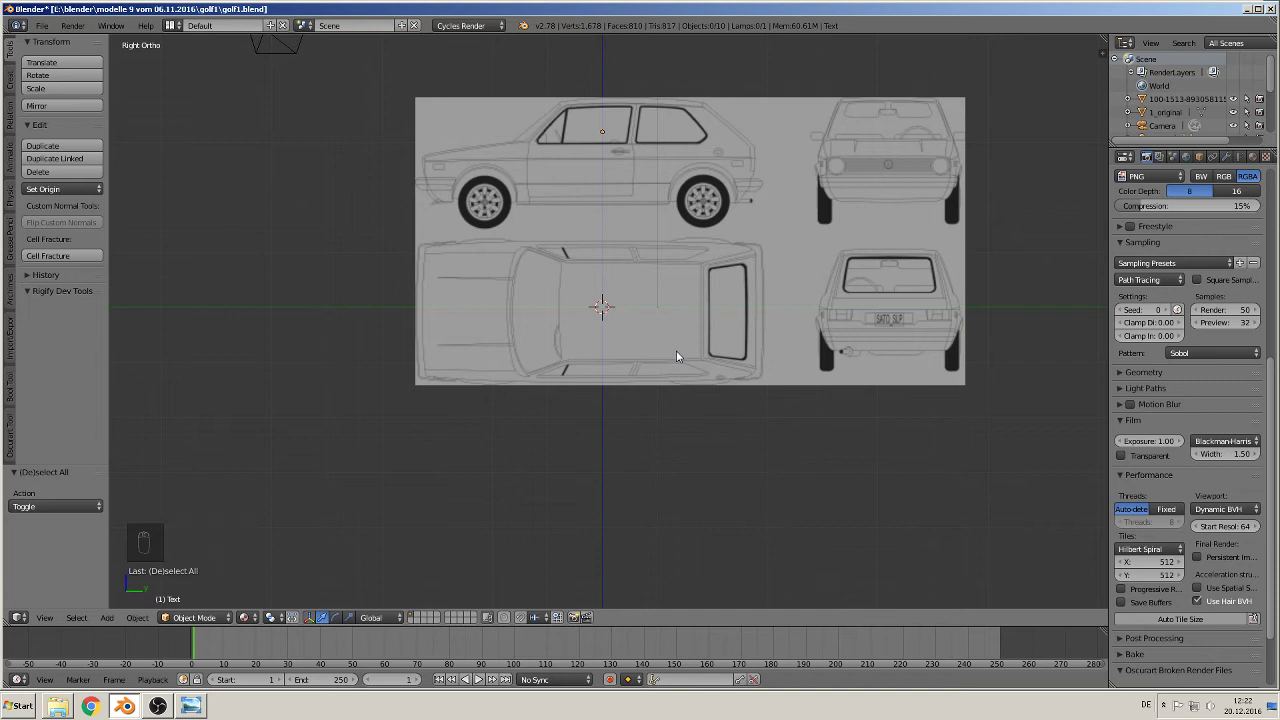
{"action": "key", "text": "ctrl+KP_3"}
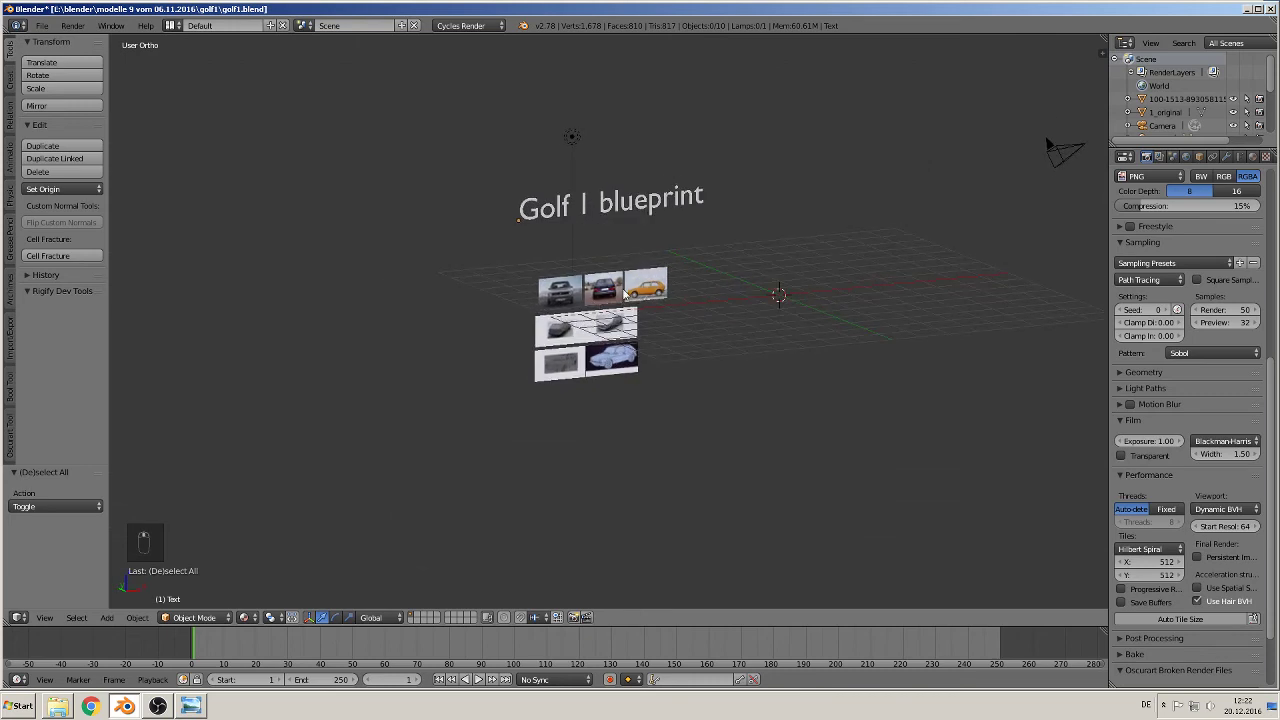
{"action": "key", "text": "KP_1"}
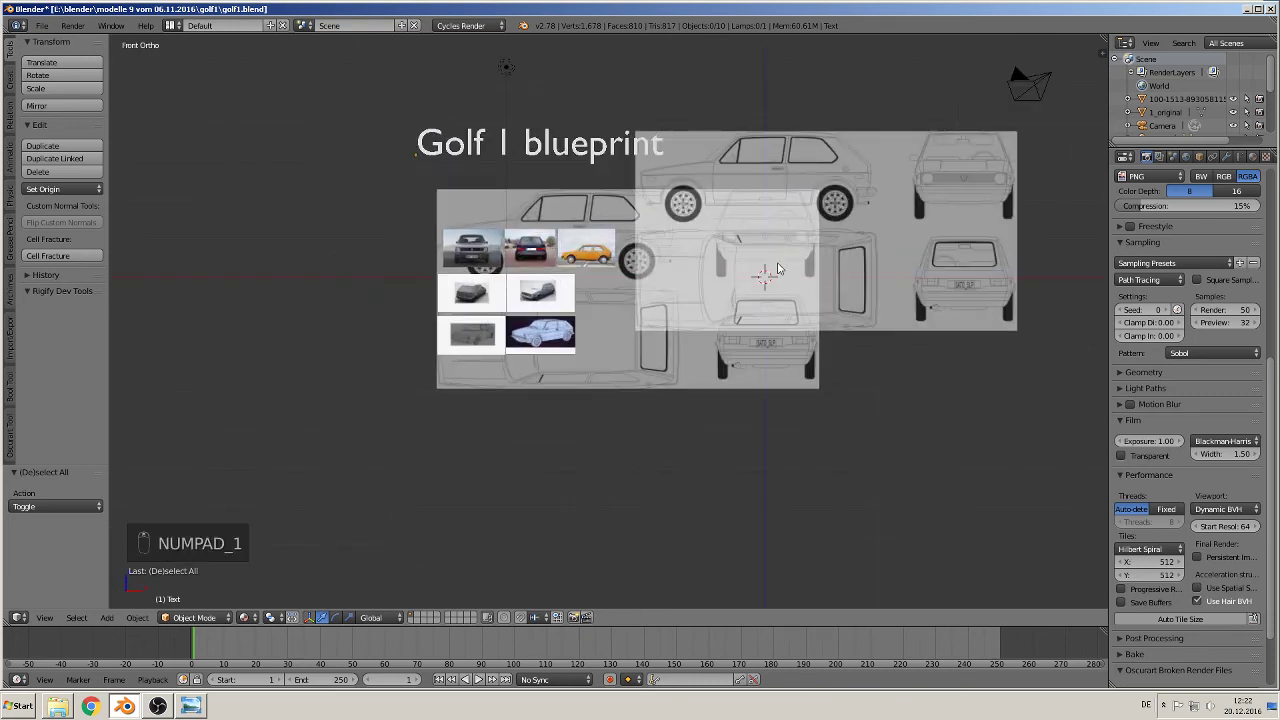
{"action": "key", "text": "Tab"}
{"action": "key", "text": "Tab"}
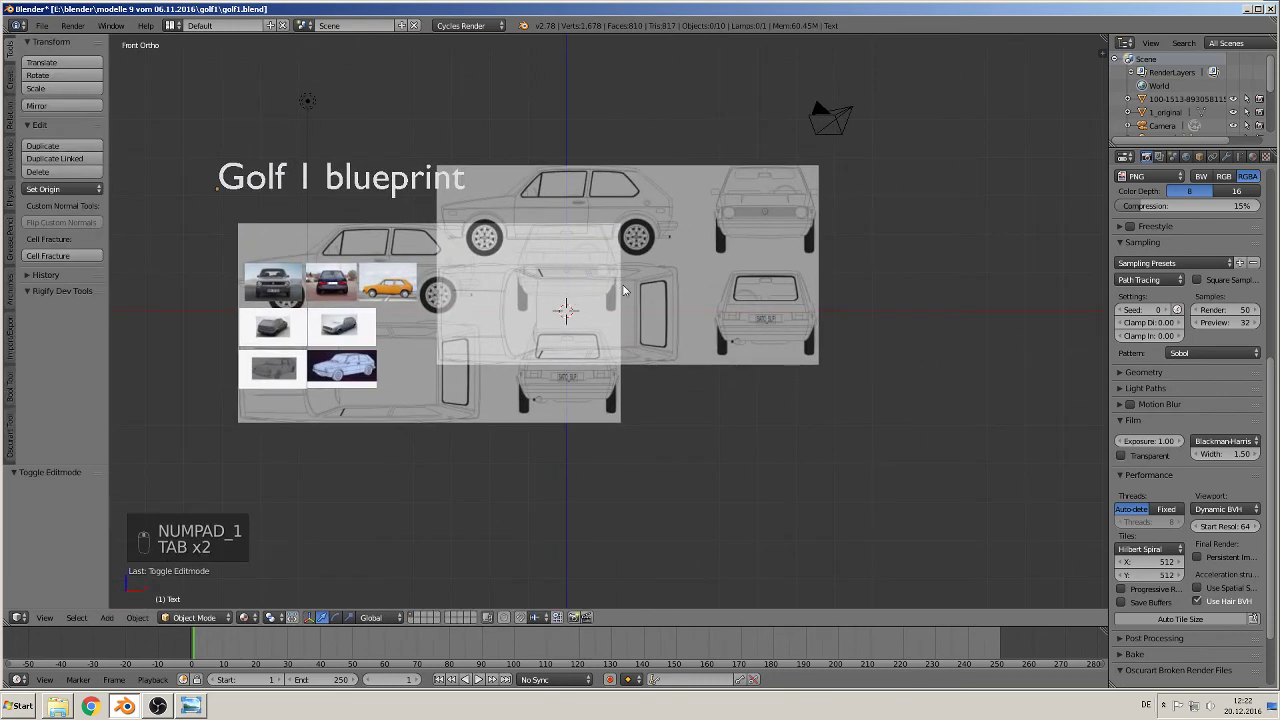
Step: Hide the overlapping fourth background image and verify the front, left, top and back views each show one blueprint
{"action": "key", "text": "n"}
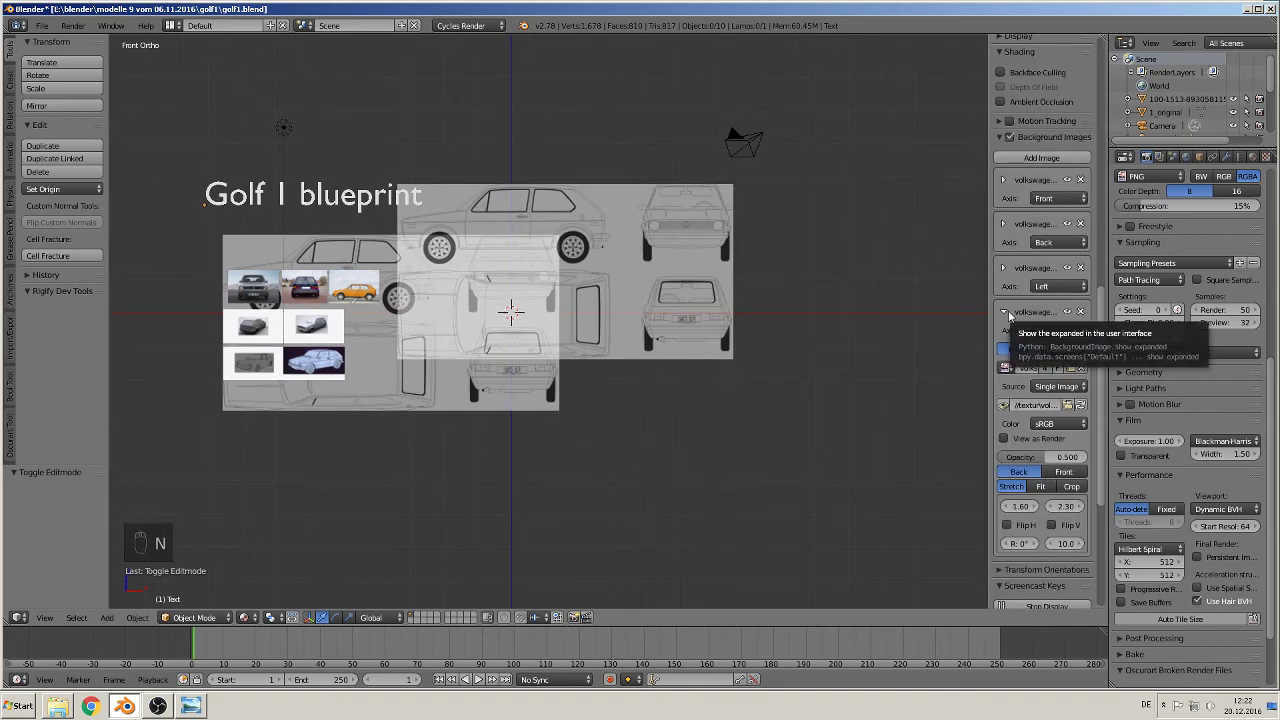
{"action": "left_click", "coordinate": [1010, 317]}
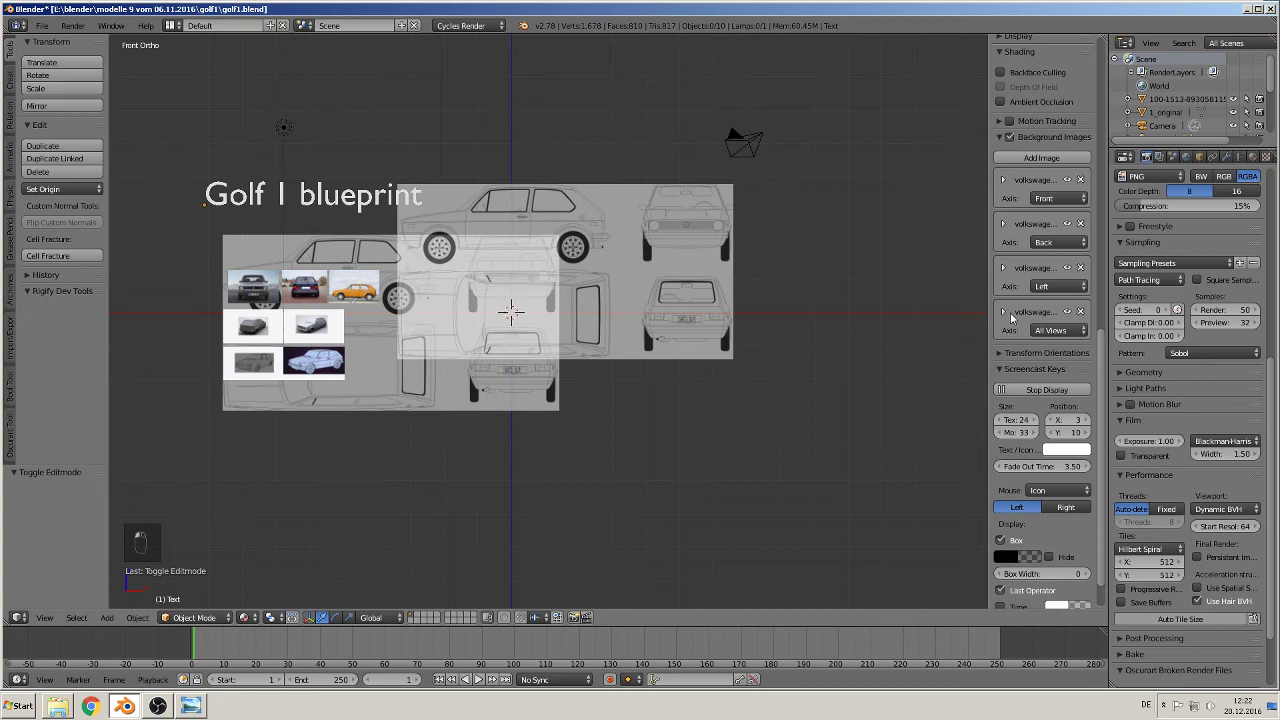
{"action": "left_click", "coordinate": [1072, 315]}
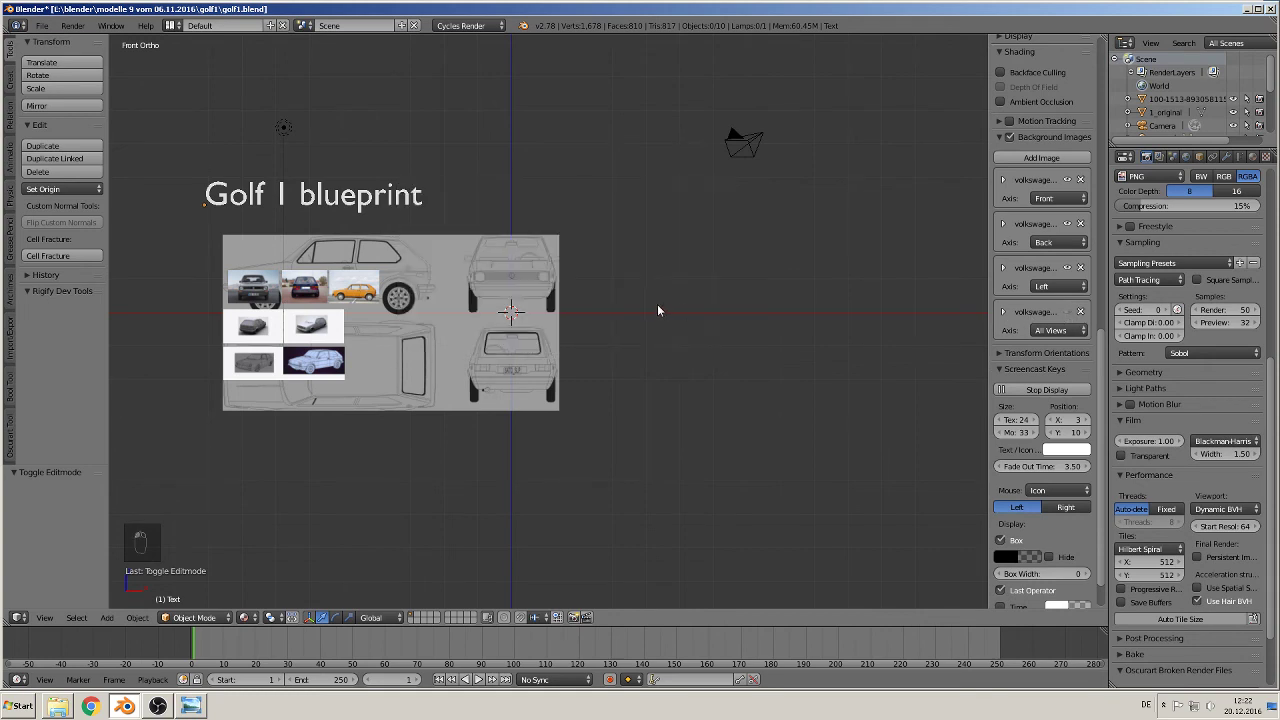
{"action": "key", "text": "KP_1"}
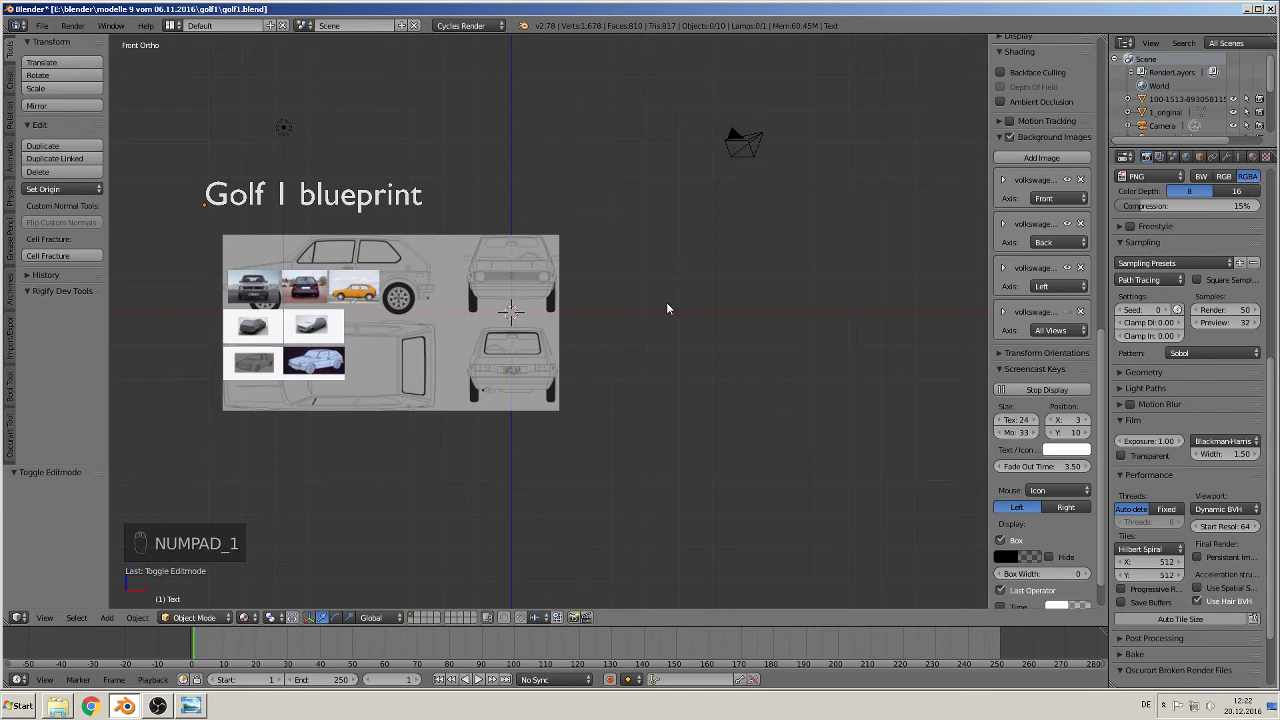
{"action": "key", "text": "ctrl+KP_3"}
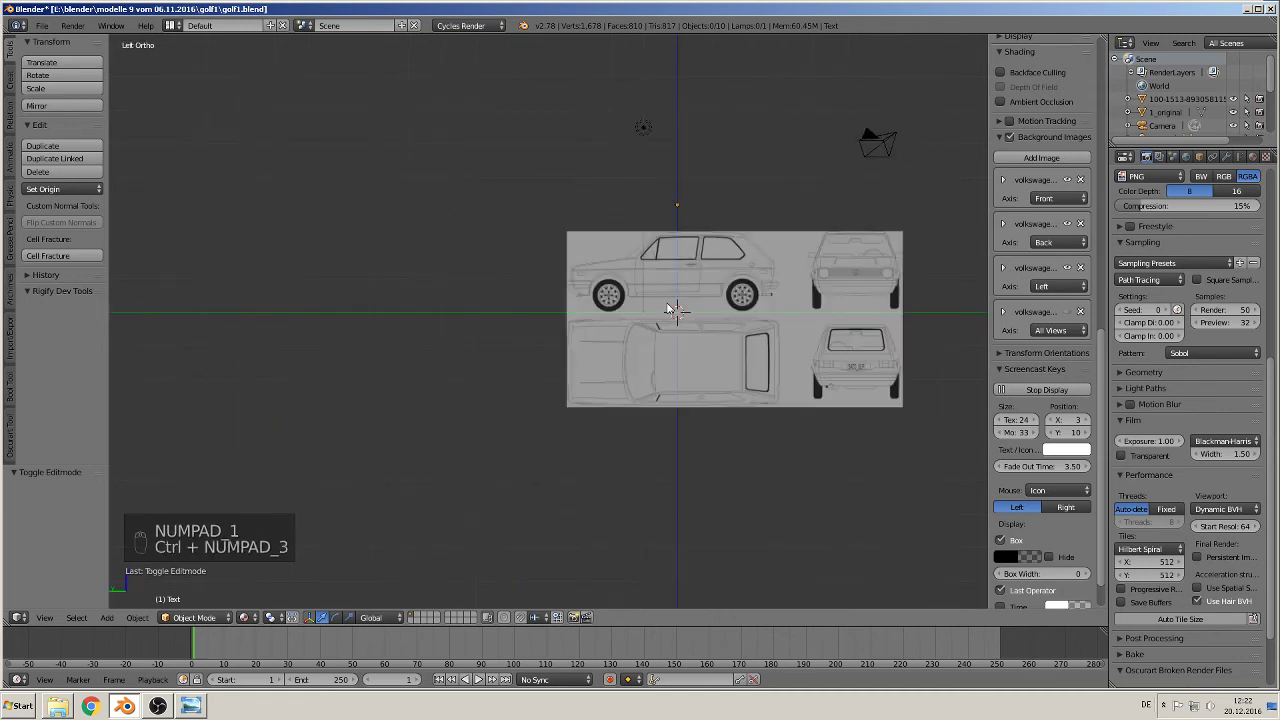
{"action": "key", "text": "KP_7"}
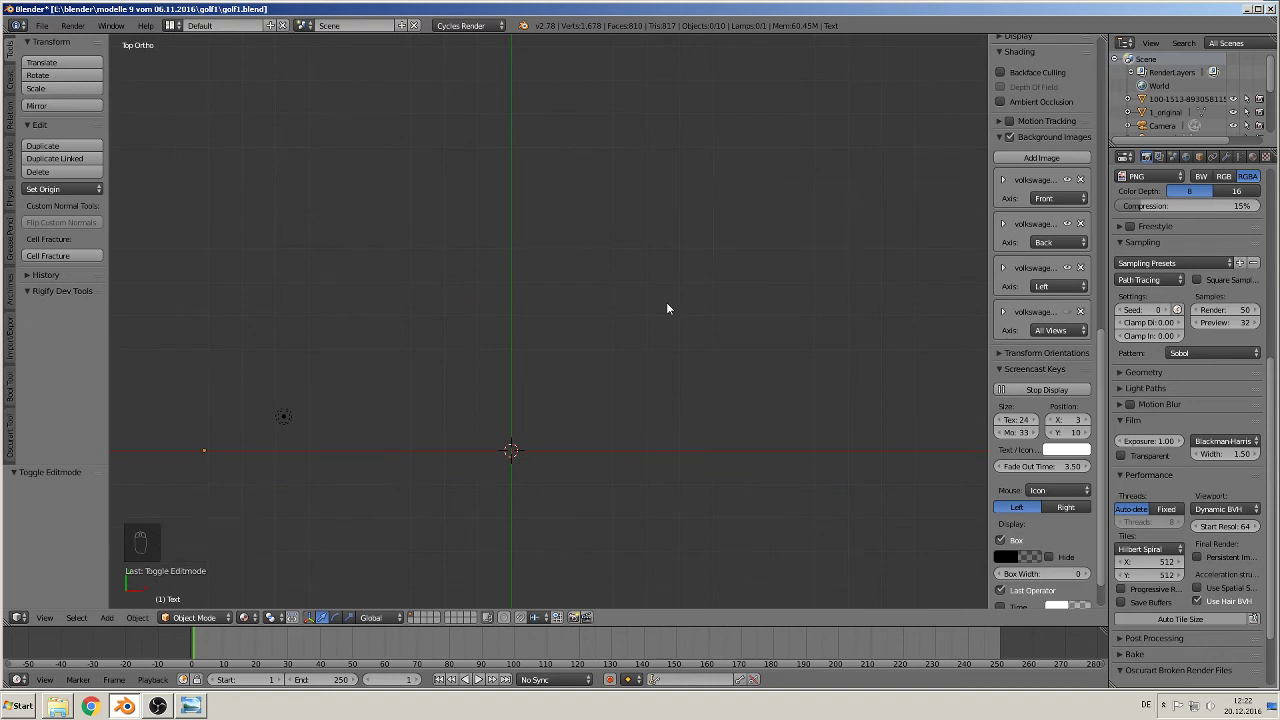
{"action": "key", "text": "ctrl+KP_1"}
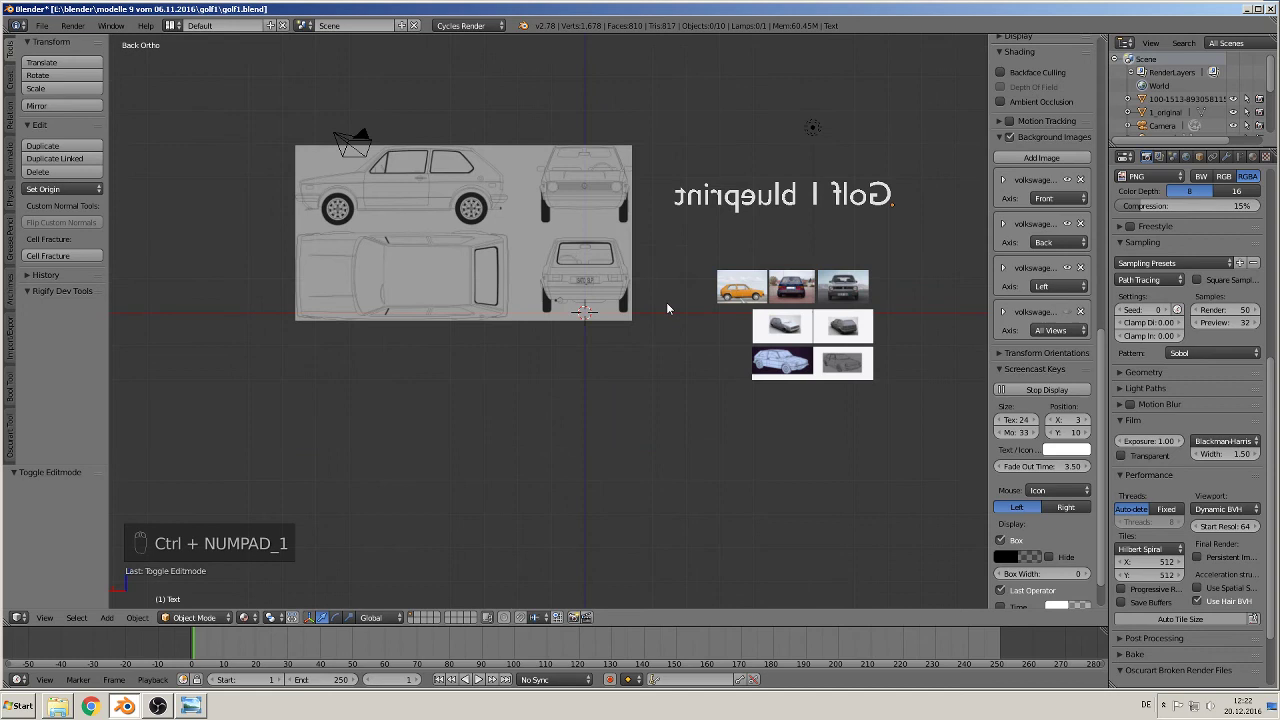
{"action": "key", "text": "KP_7"}
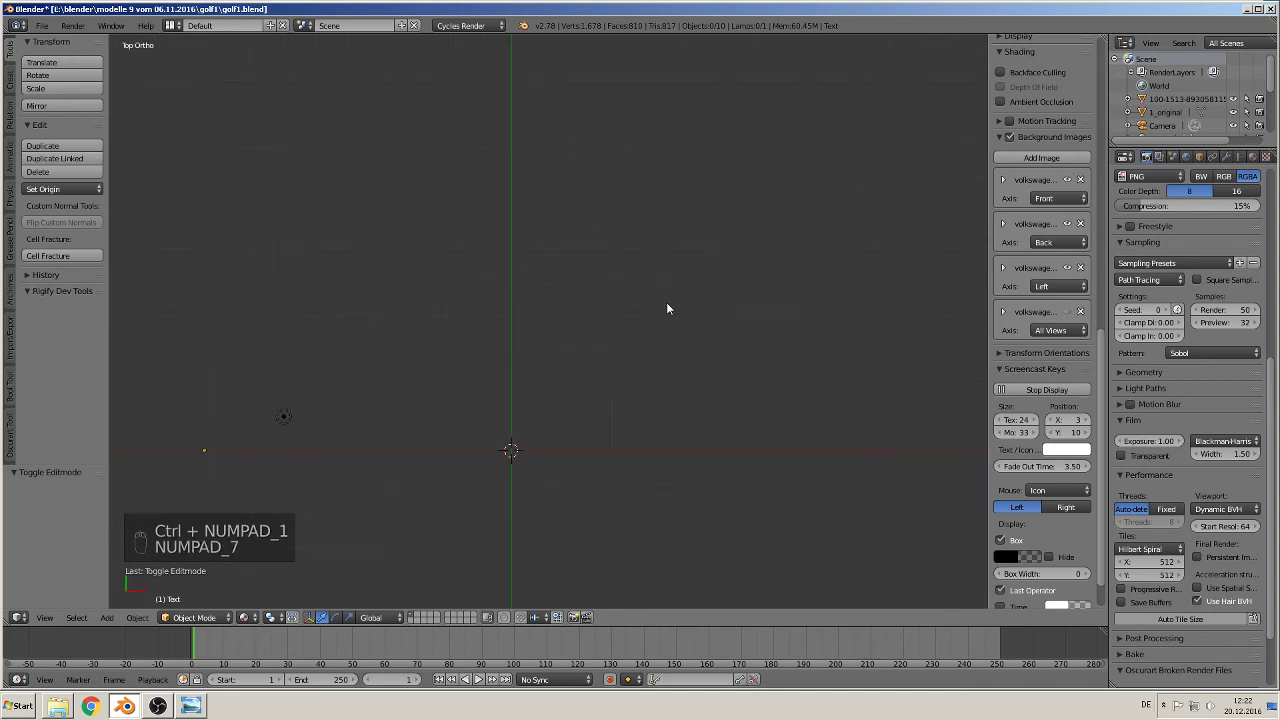
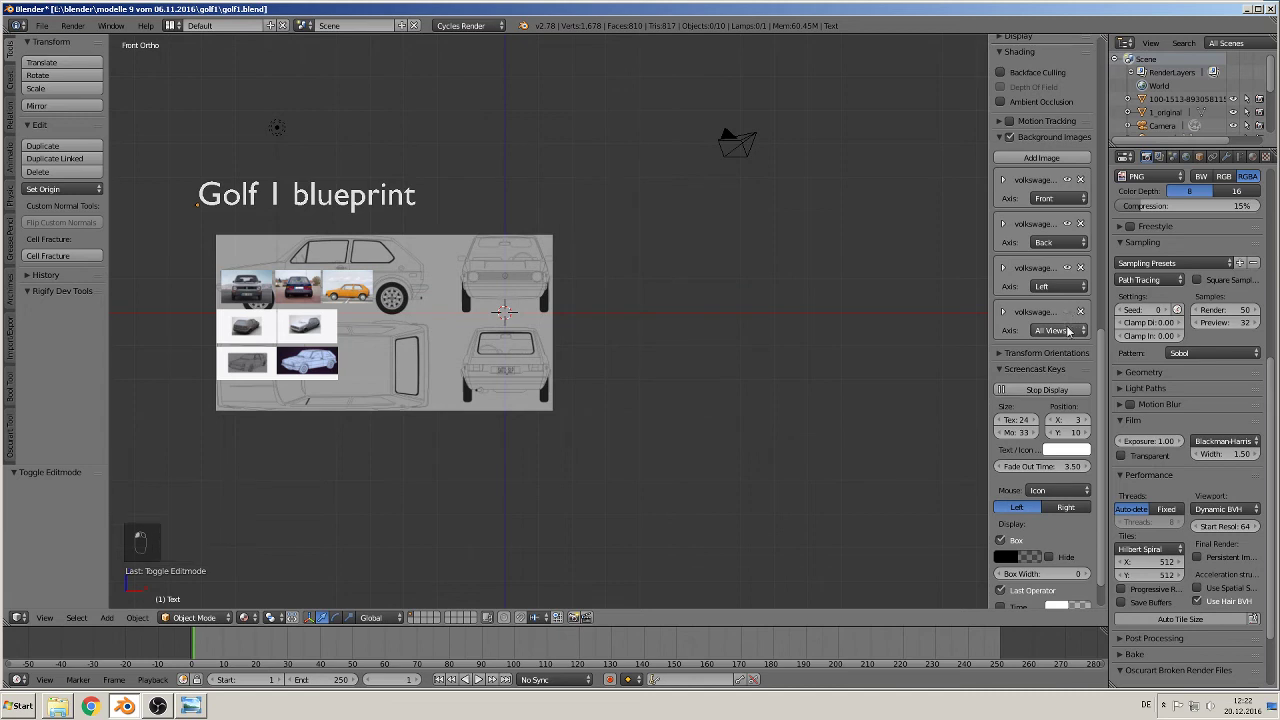
Step: Assign the fourth blueprint image to the Top axis so the top view shows the Golf drawing
{"action": "left_click_drag", "start_coordinate": [1070, 347], "coordinate": [1100, 312]}
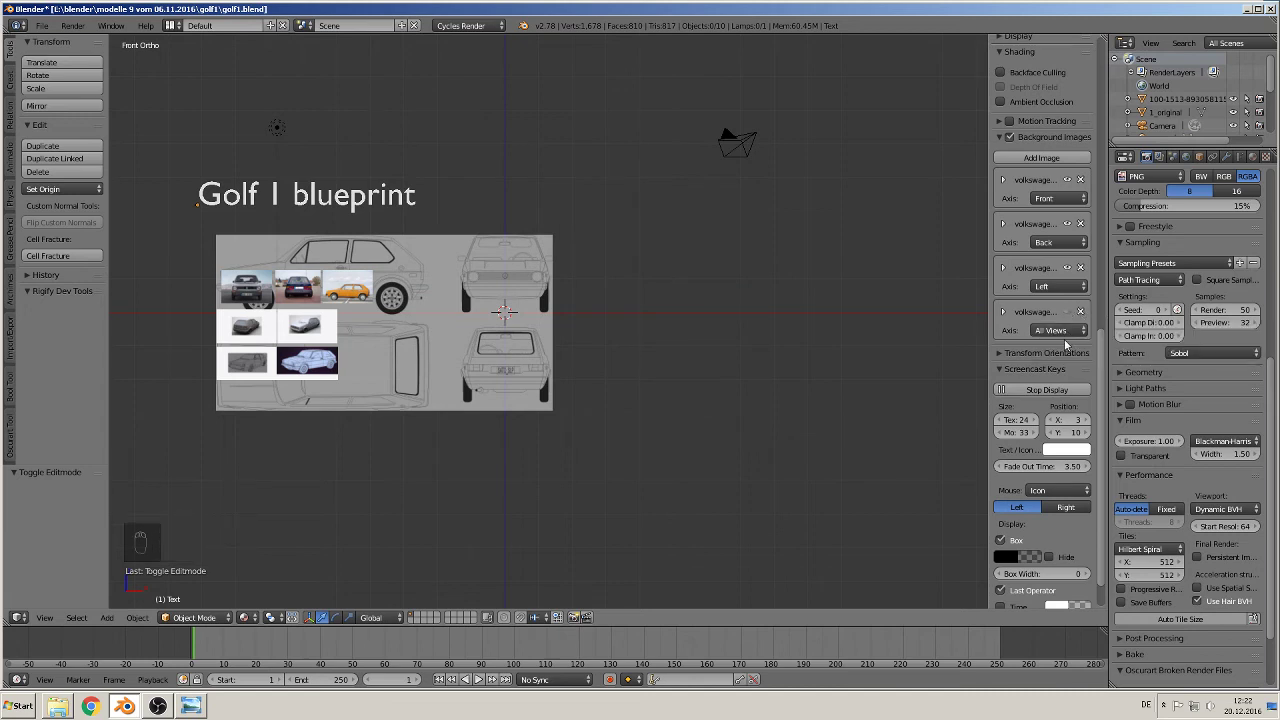
{"action": "left_click_drag", "start_coordinate": [1061, 334], "coordinate": [937, 326]}
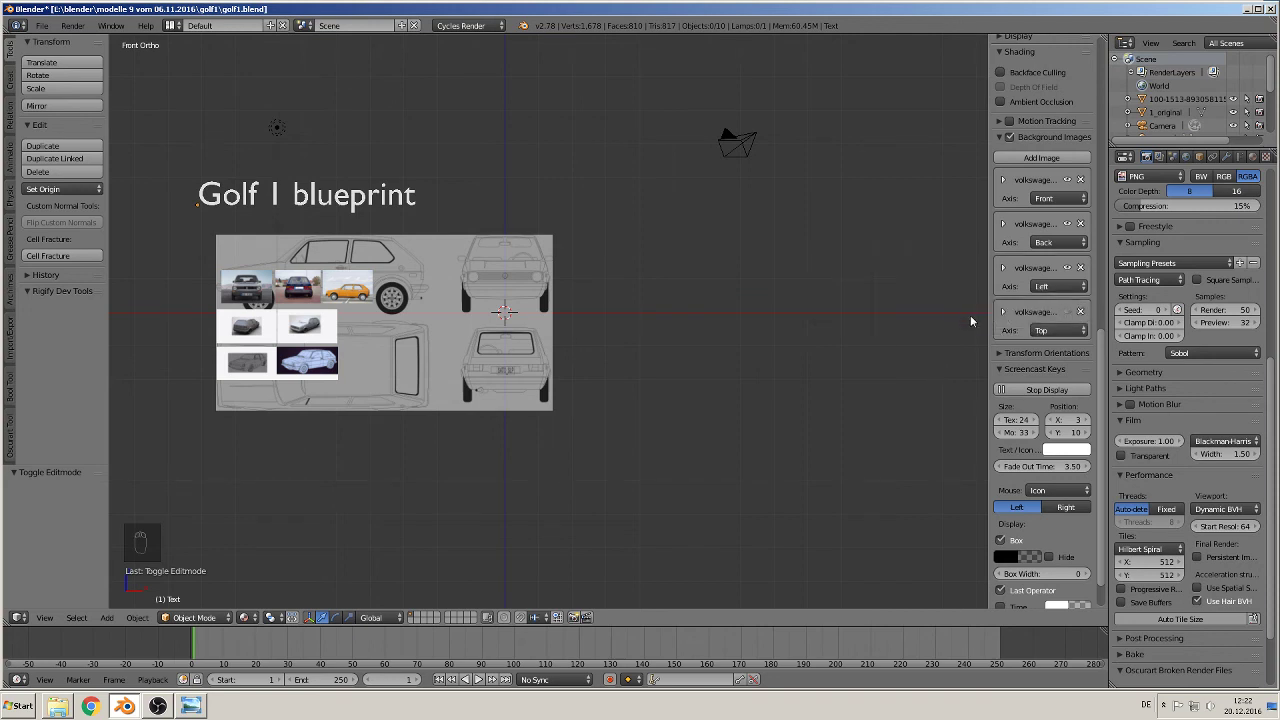
{"action": "key", "text": "KP_1"}
{"action": "key", "text": "KP_7"}
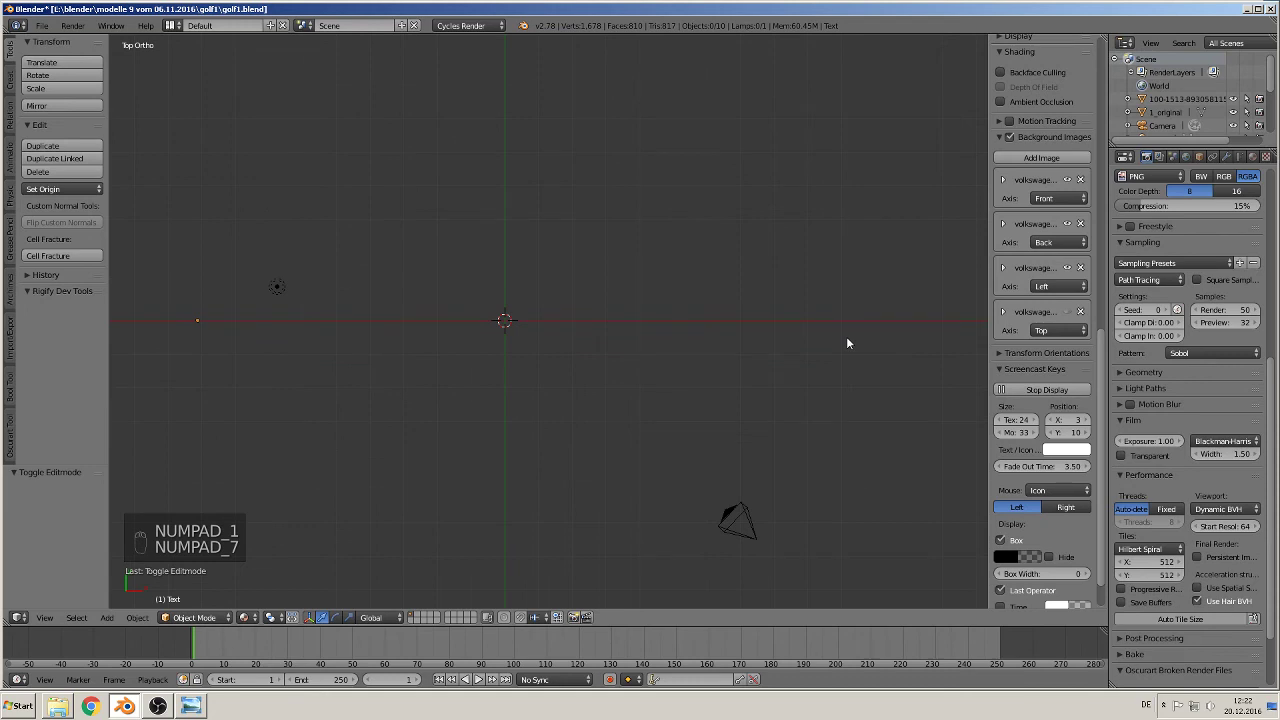
{"action": "key", "text": "KP_7"}
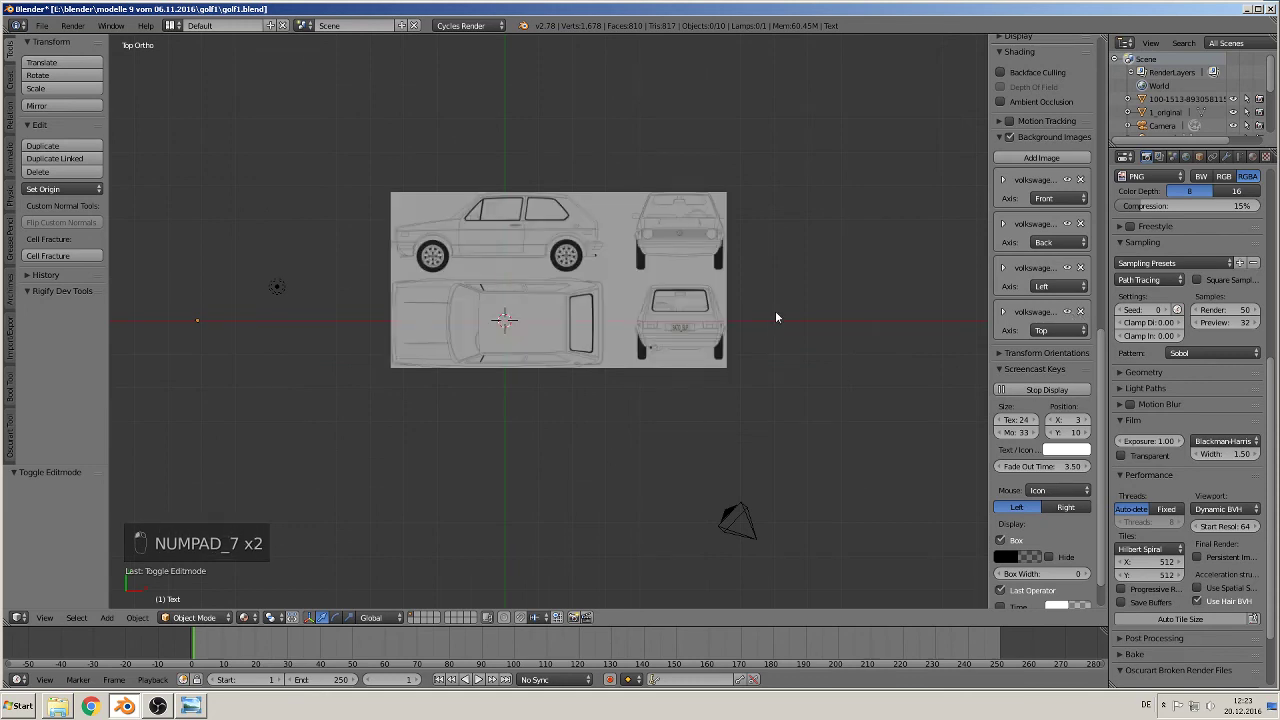
{"action": "left_click_drag", "start_coordinate": [784, 319], "coordinate": [784, 319]}
Step: Confirm the blueprint in the front and left views and close the view settings panel
{"action": "key", "text": "KP_1"}
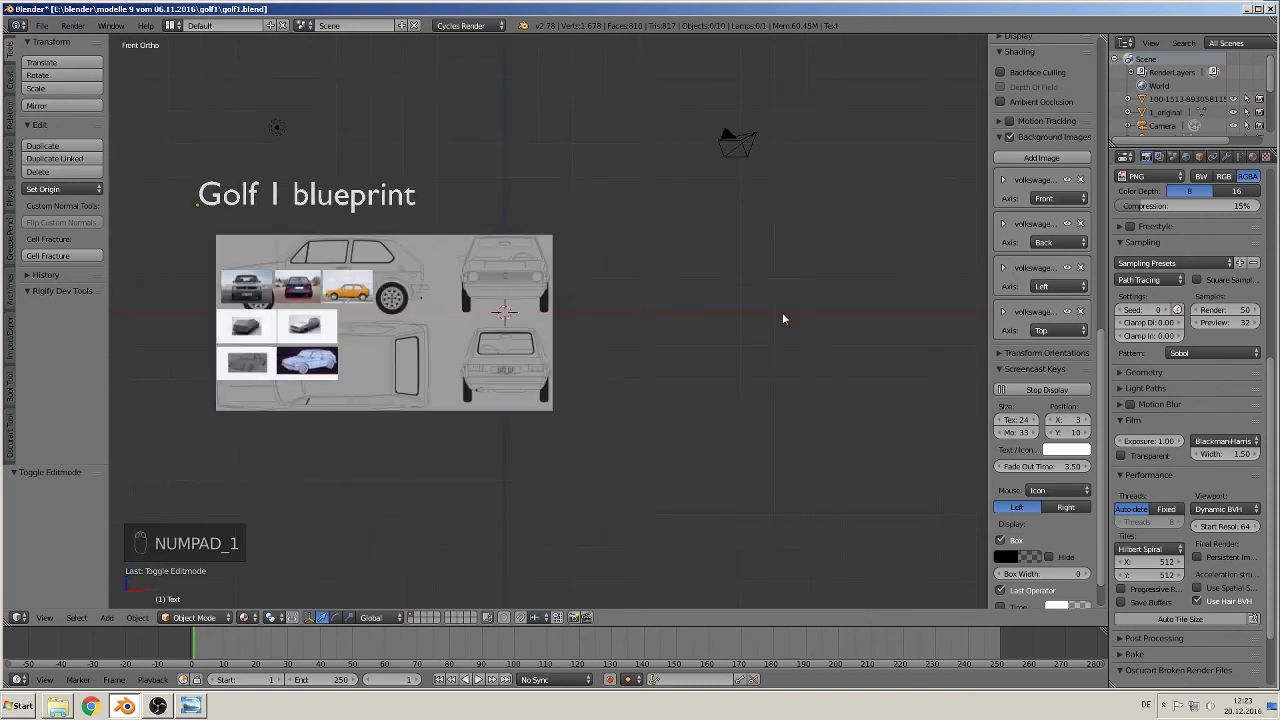
{"action": "key", "text": "ctrl+KP_3"}
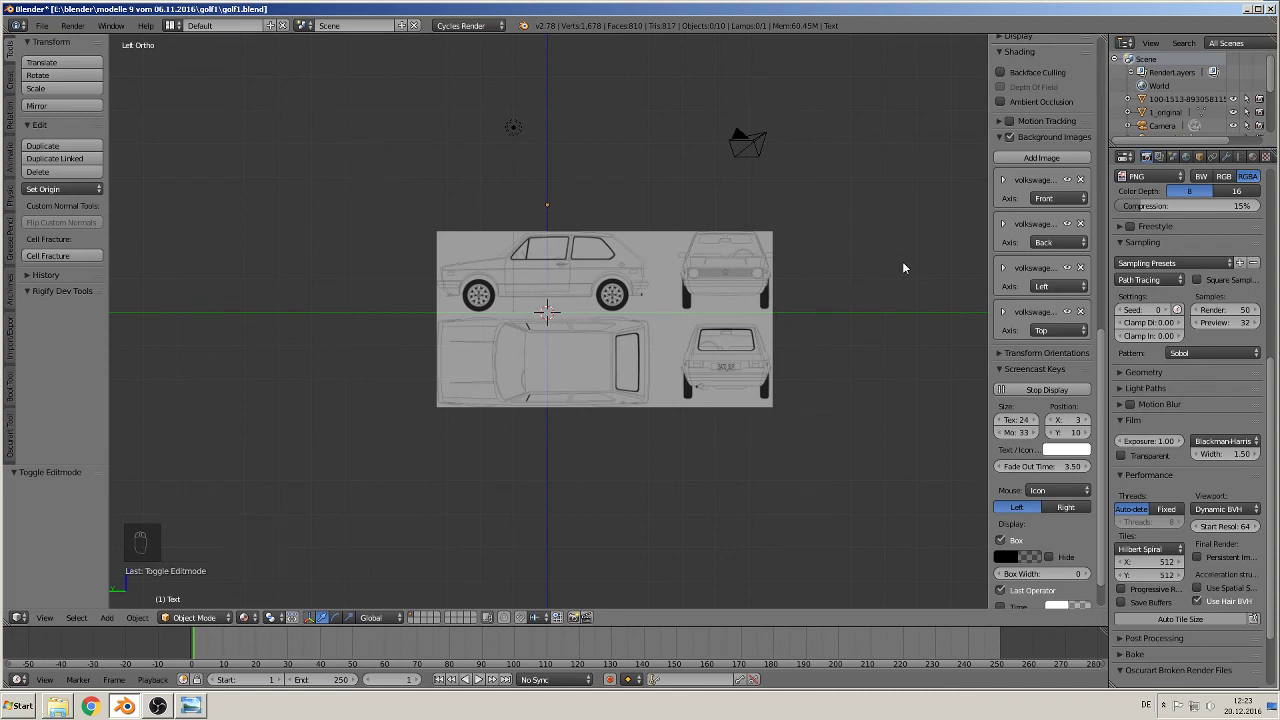
{"action": "key", "text": "n"}
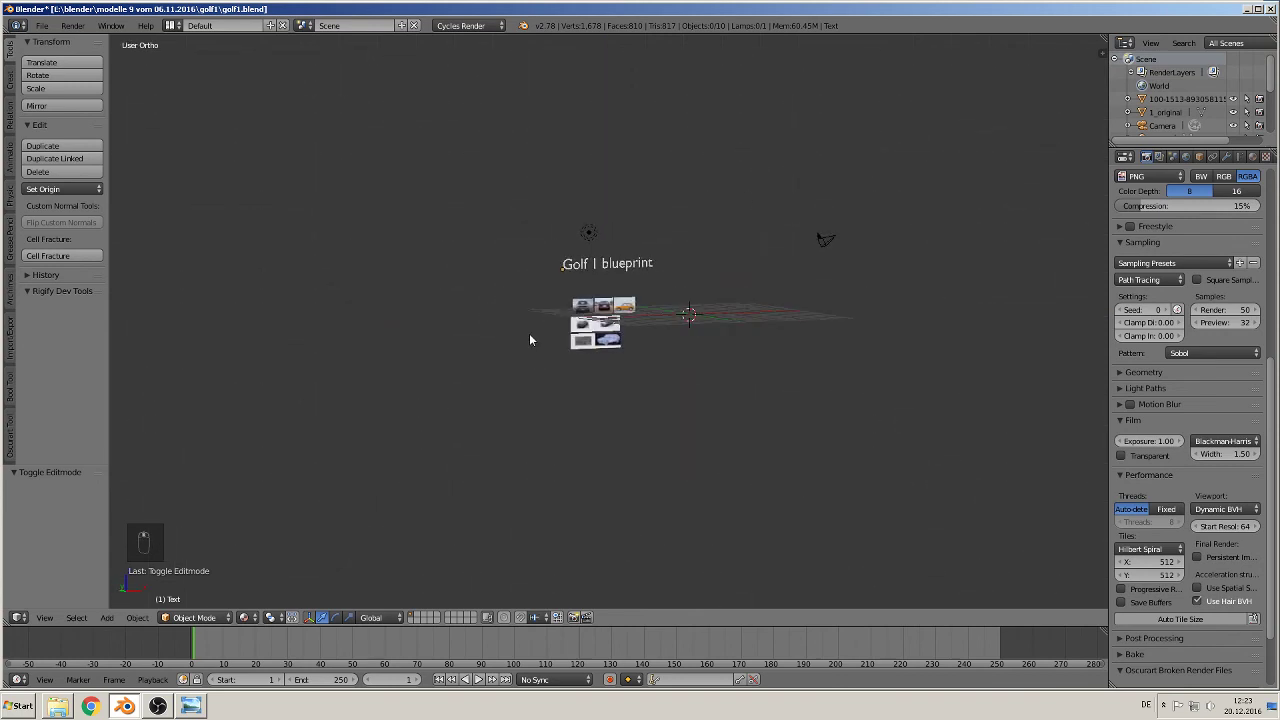
{"action": "key", "text": "KP_1"}
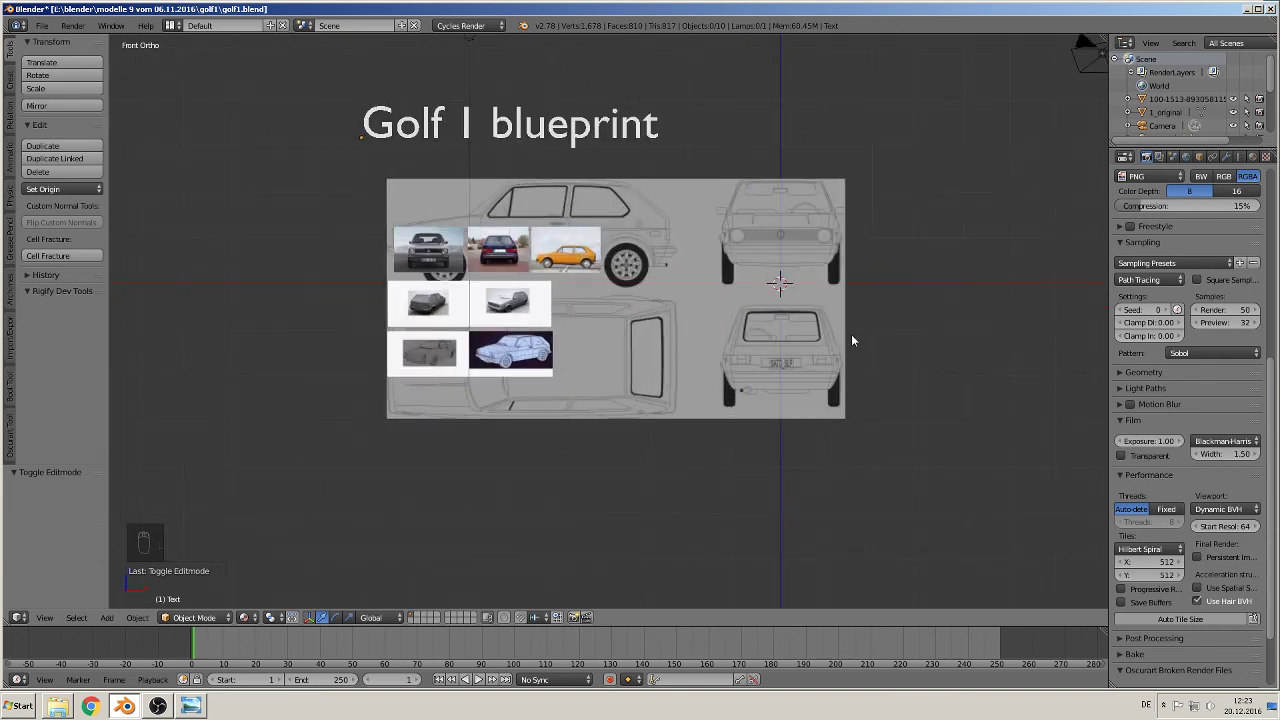
Step: Review the scene from front, top, left and a perspective overview before returning to the front view
{"action": "left_click_drag", "start_coordinate": [703, 334], "coordinate": [790, 237]}
{"action": "key", "text": "KP_1"}
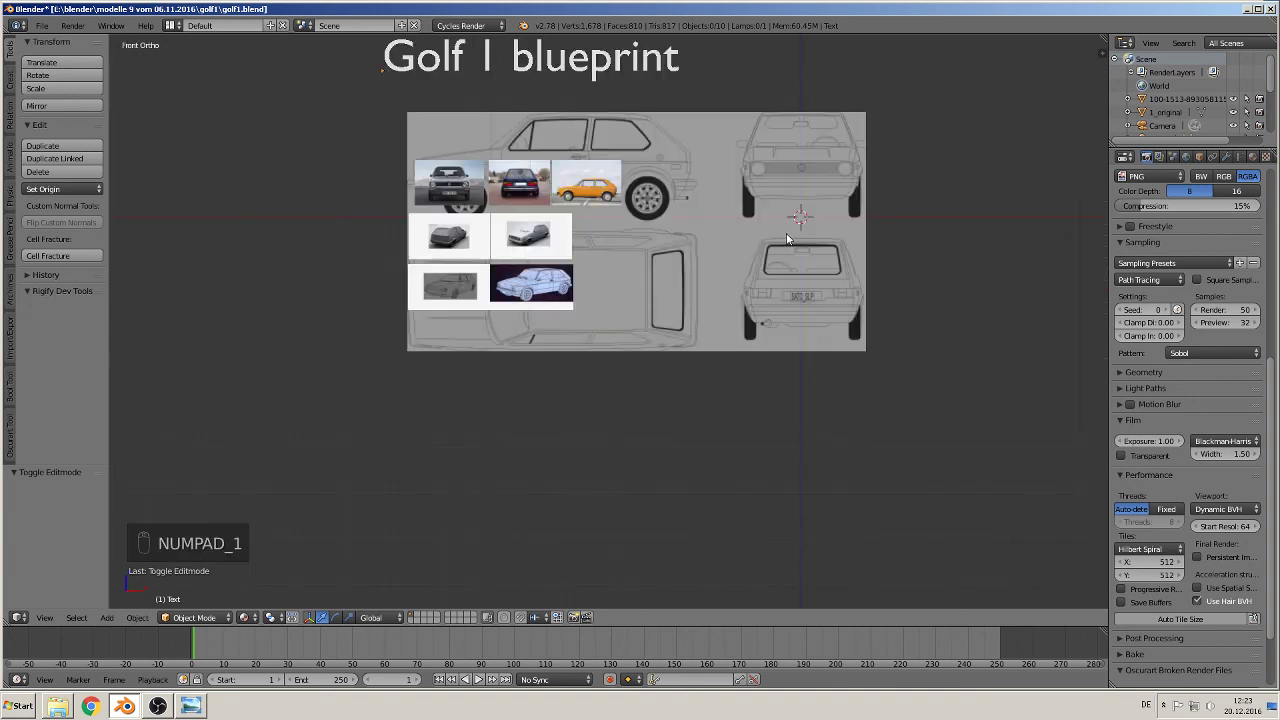
{"action": "key", "text": "KP_7"}
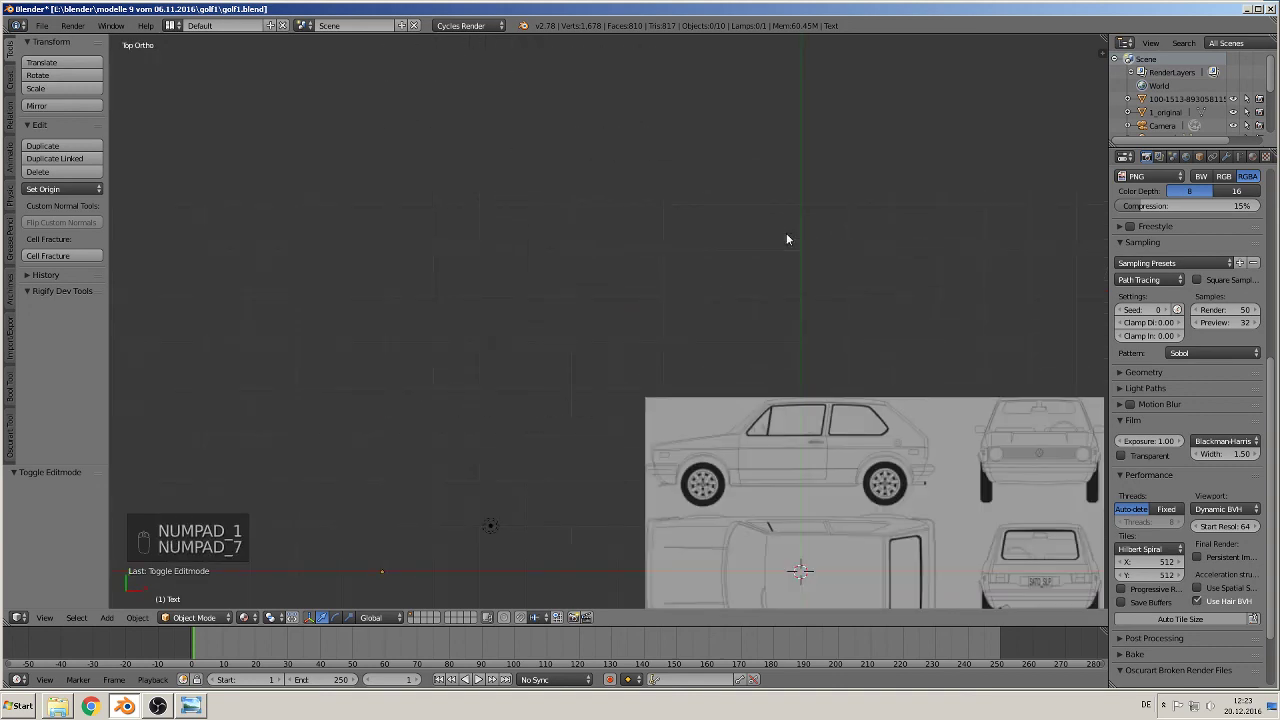
{"action": "key", "text": "ctrl+KP_3"}
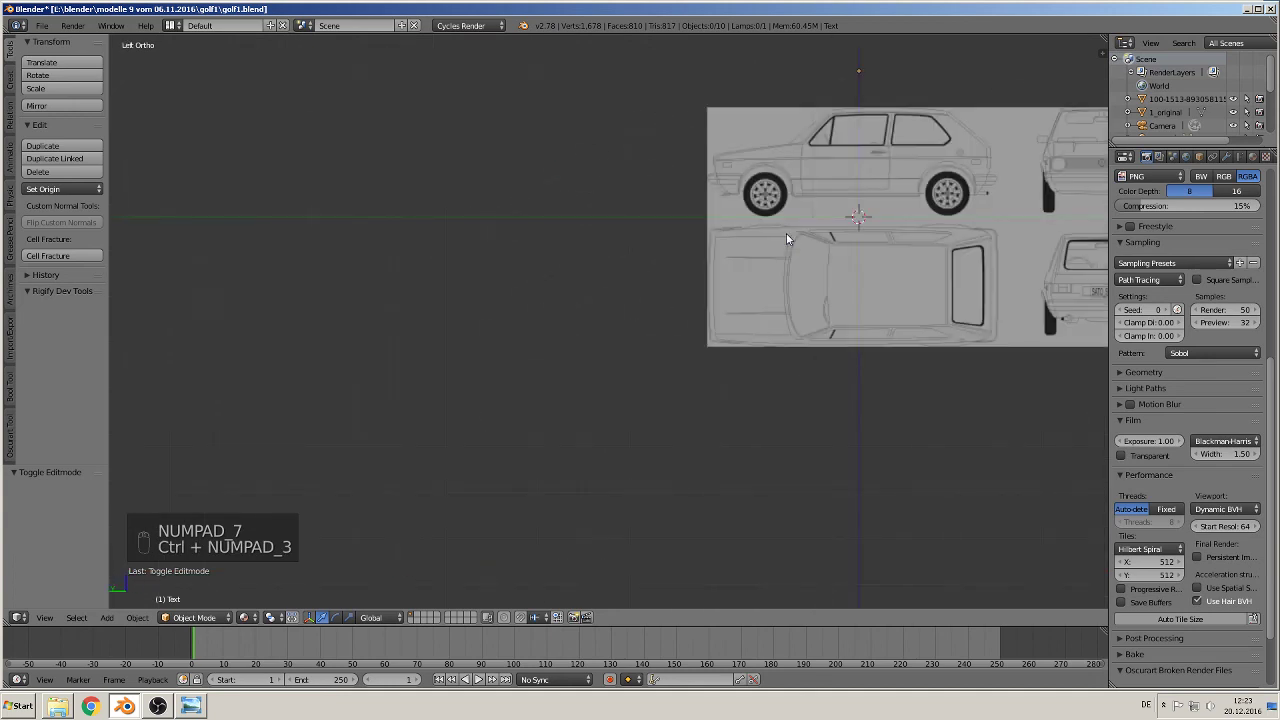
{"action": "key", "text": "KP_1"}
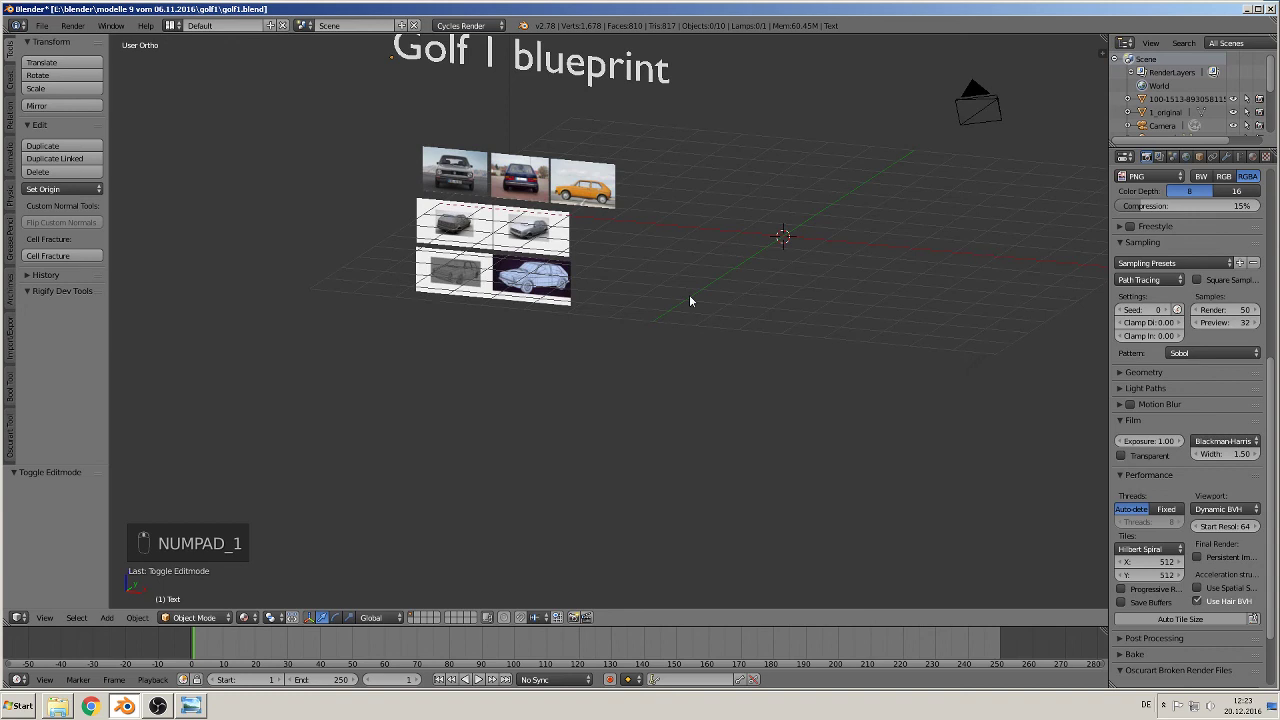
{"action": "key", "text": "KP_1"}
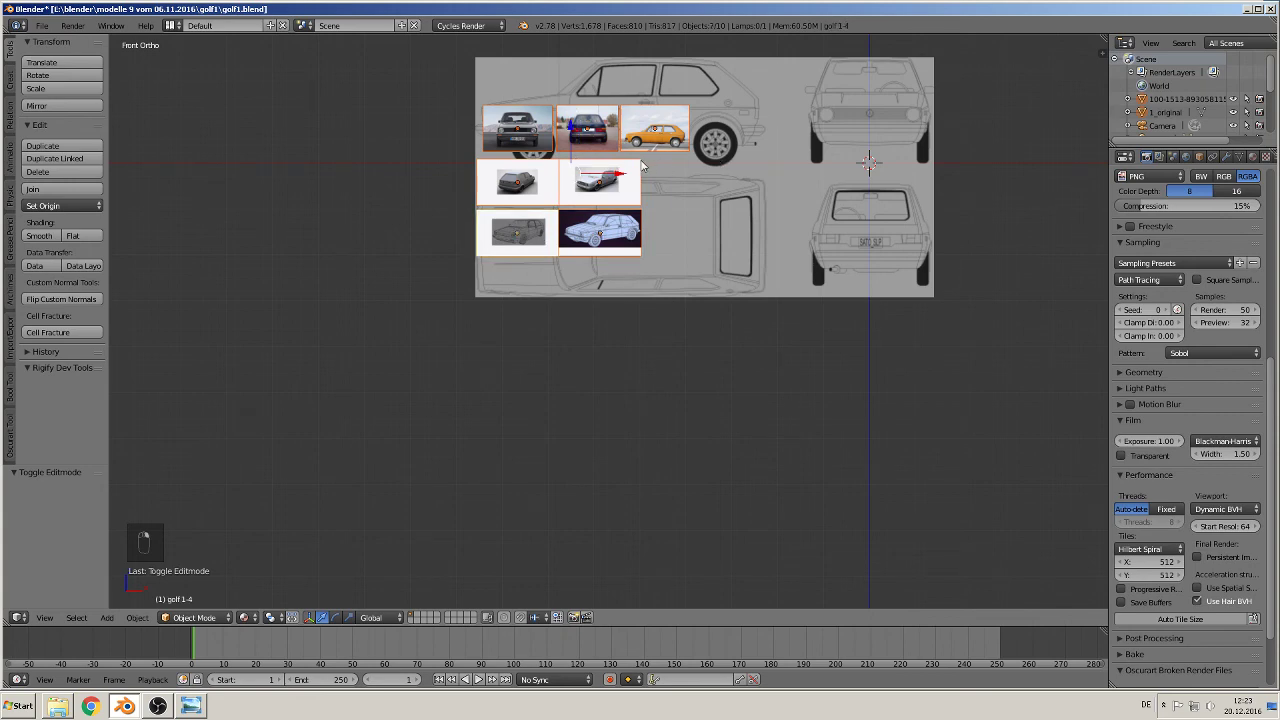
Step: Move the reference photo planes left off the blueprint and save golf1.blend
{"action": "key", "text": "a"}
{"action": "left_click_drag", "start_coordinate": [620, 260], "coordinate": [576, 375]}
{"action": "left_click_drag", "start_coordinate": [582, 382], "coordinate": [618, 303]}
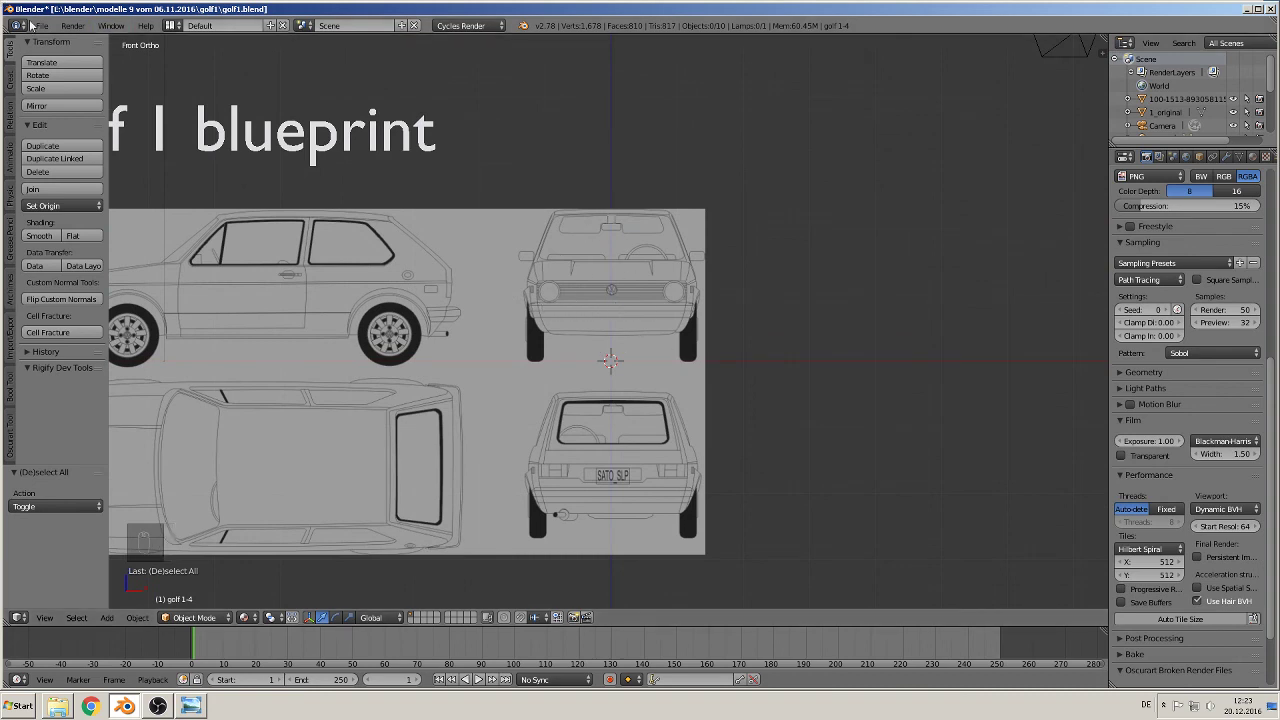
{"action": "left_click_drag", "start_coordinate": [40, 33], "coordinate": [96, 132]}
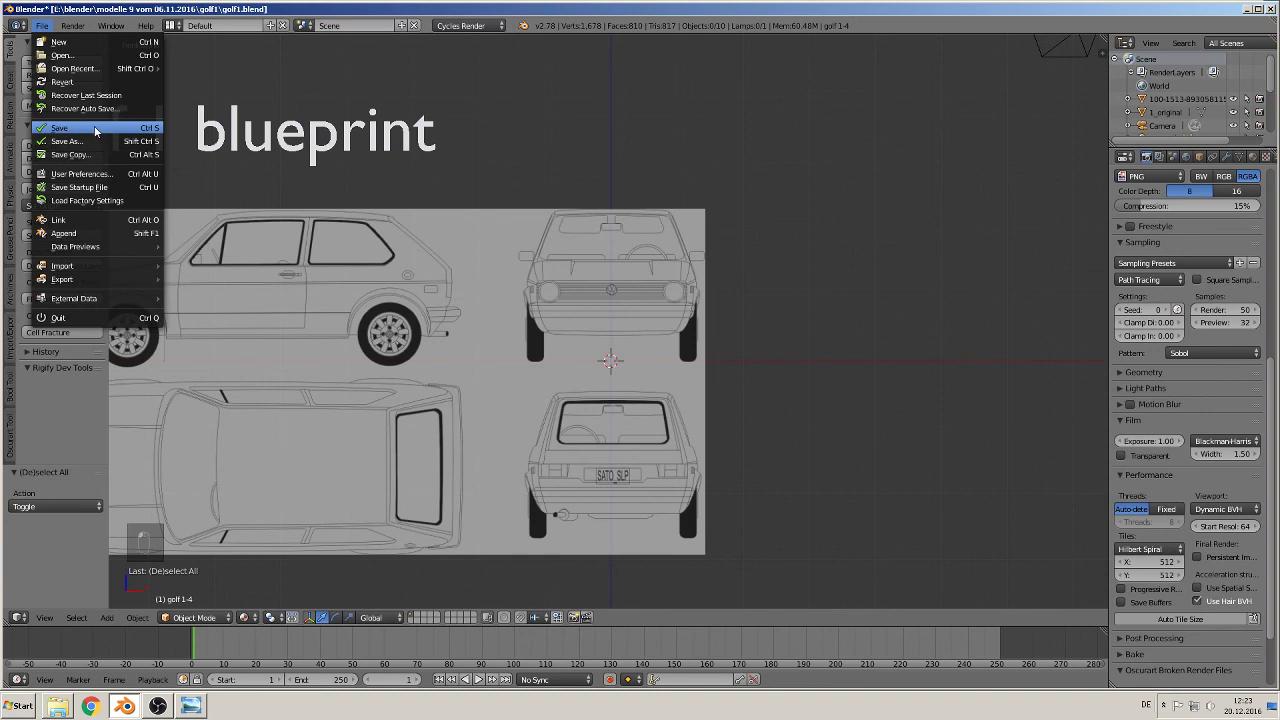